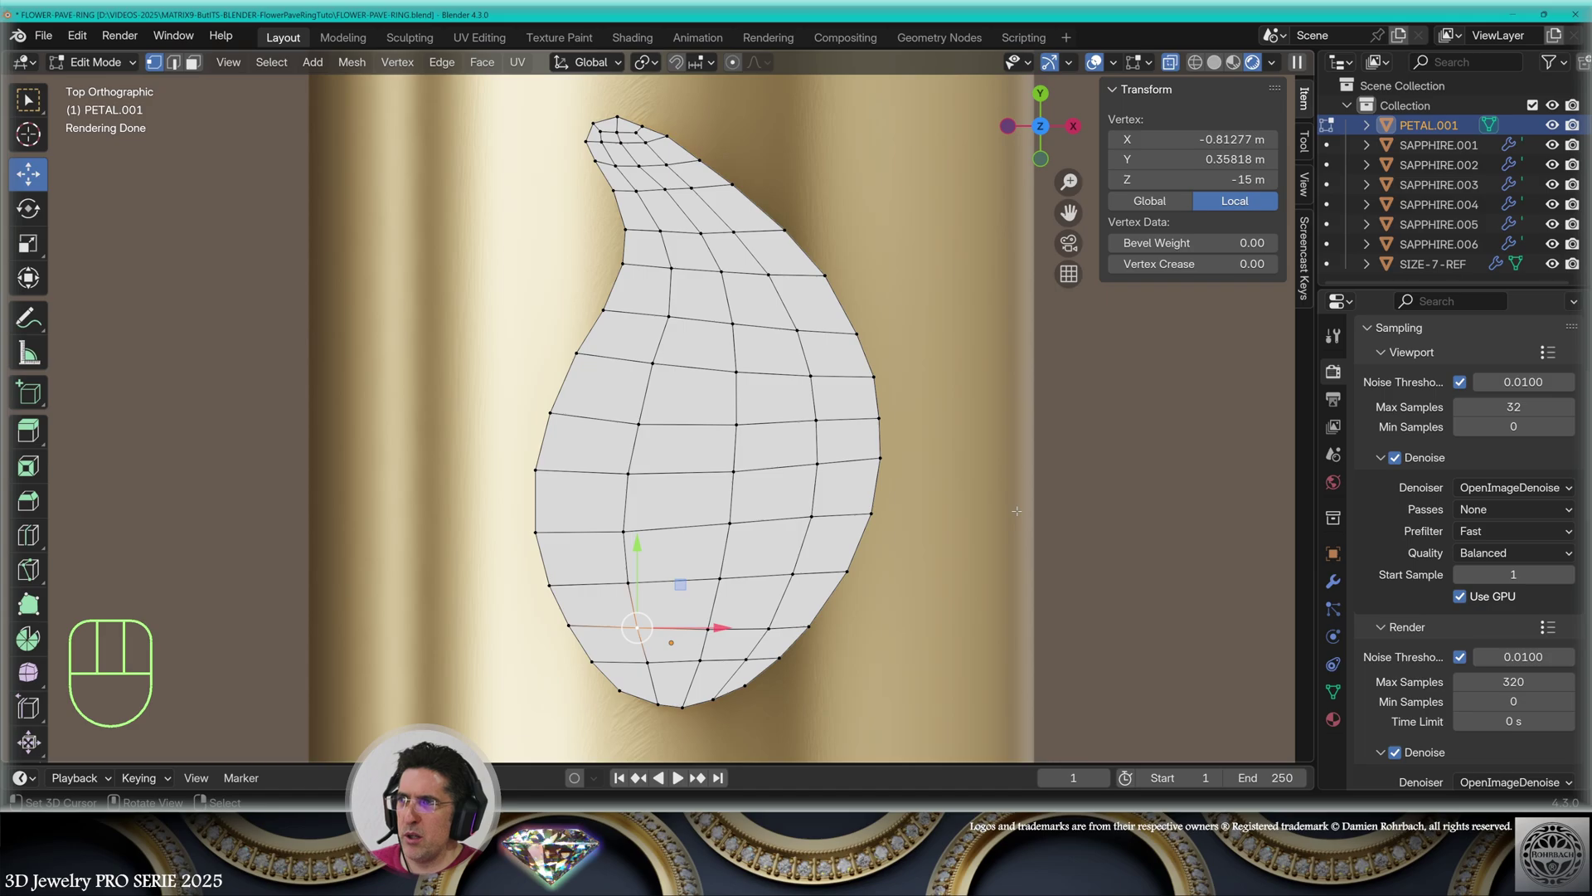
# Leave Edit Mode on the petal so it can take a Solidify modifier as a whole object
pyautogui.press('Tab')
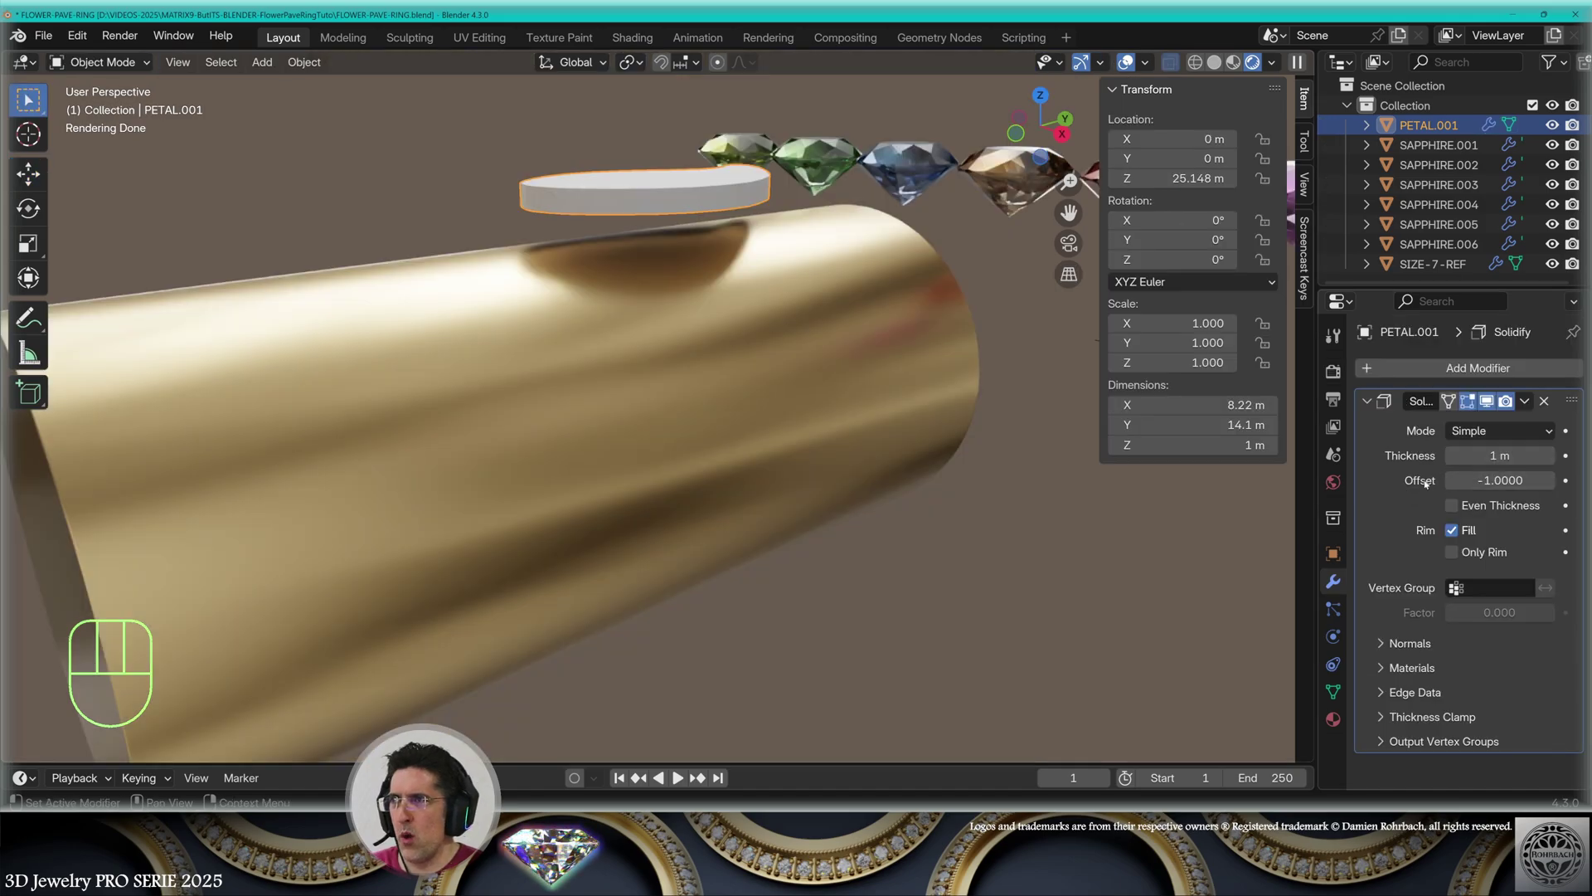
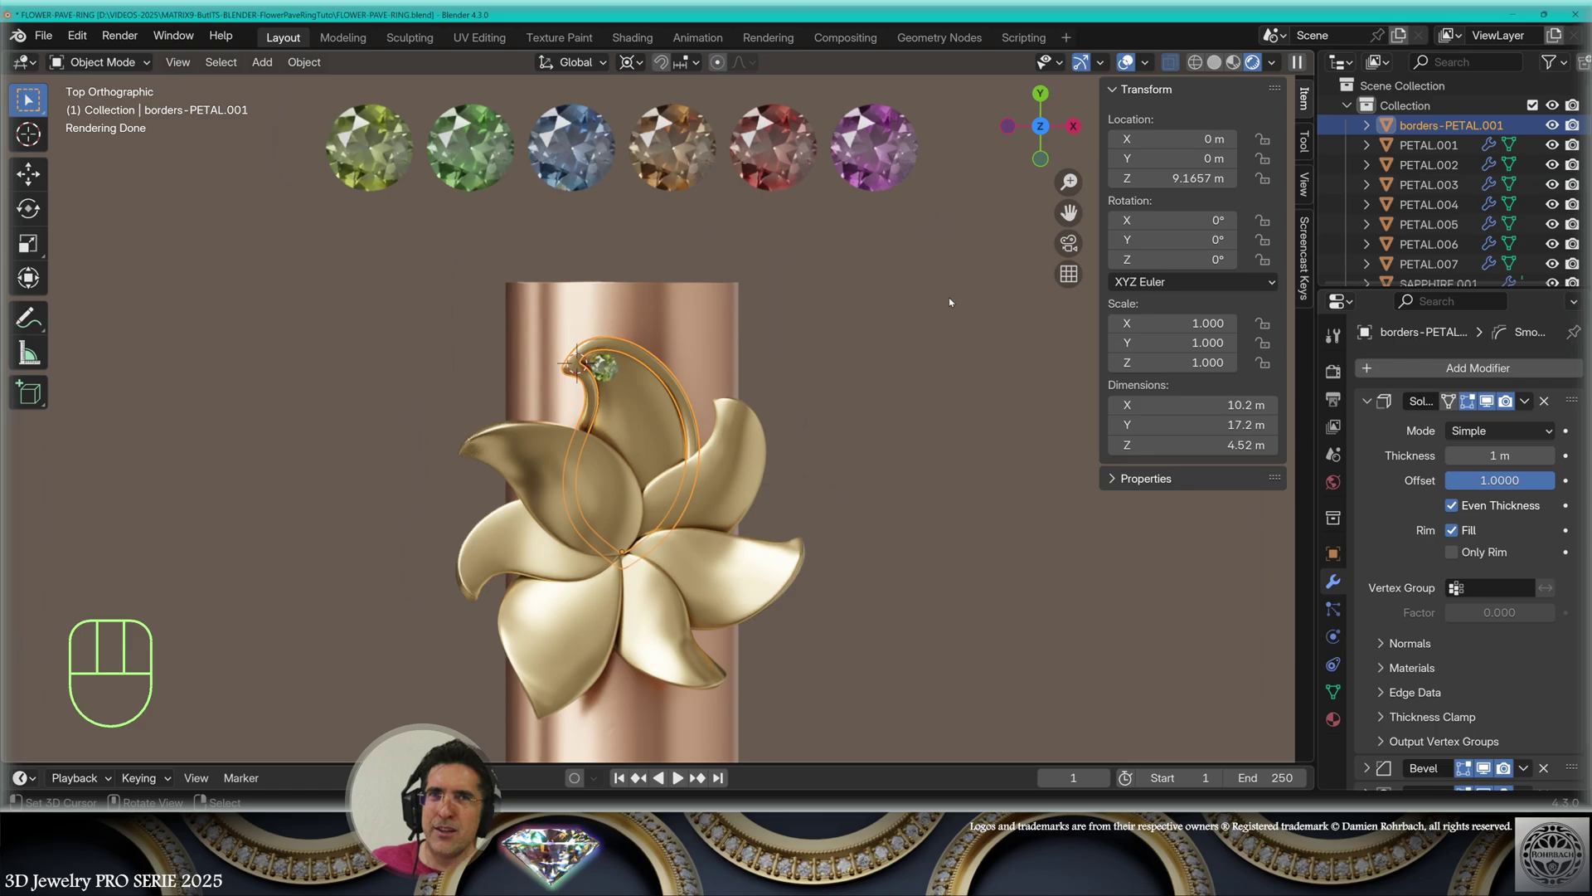
# Finish the bevelled border rims on the remaining petals and hide helper objects, checking from top view
pyautogui.middleClick(774, 501)
pyautogui.moveTo(628, 437); pyautogui.dragTo(720, 480)
pyautogui.moveTo(720, 493); pyautogui.dragTo(614, 476)
pyautogui.rightClick(612, 487)
pyautogui.press('h')
pyautogui.moveTo(518, 845); pyautogui.dragTo(1036, 347)
pyautogui.moveTo(796, 464); pyautogui.dragTo(652, 599)
pyautogui.press('KP_7')
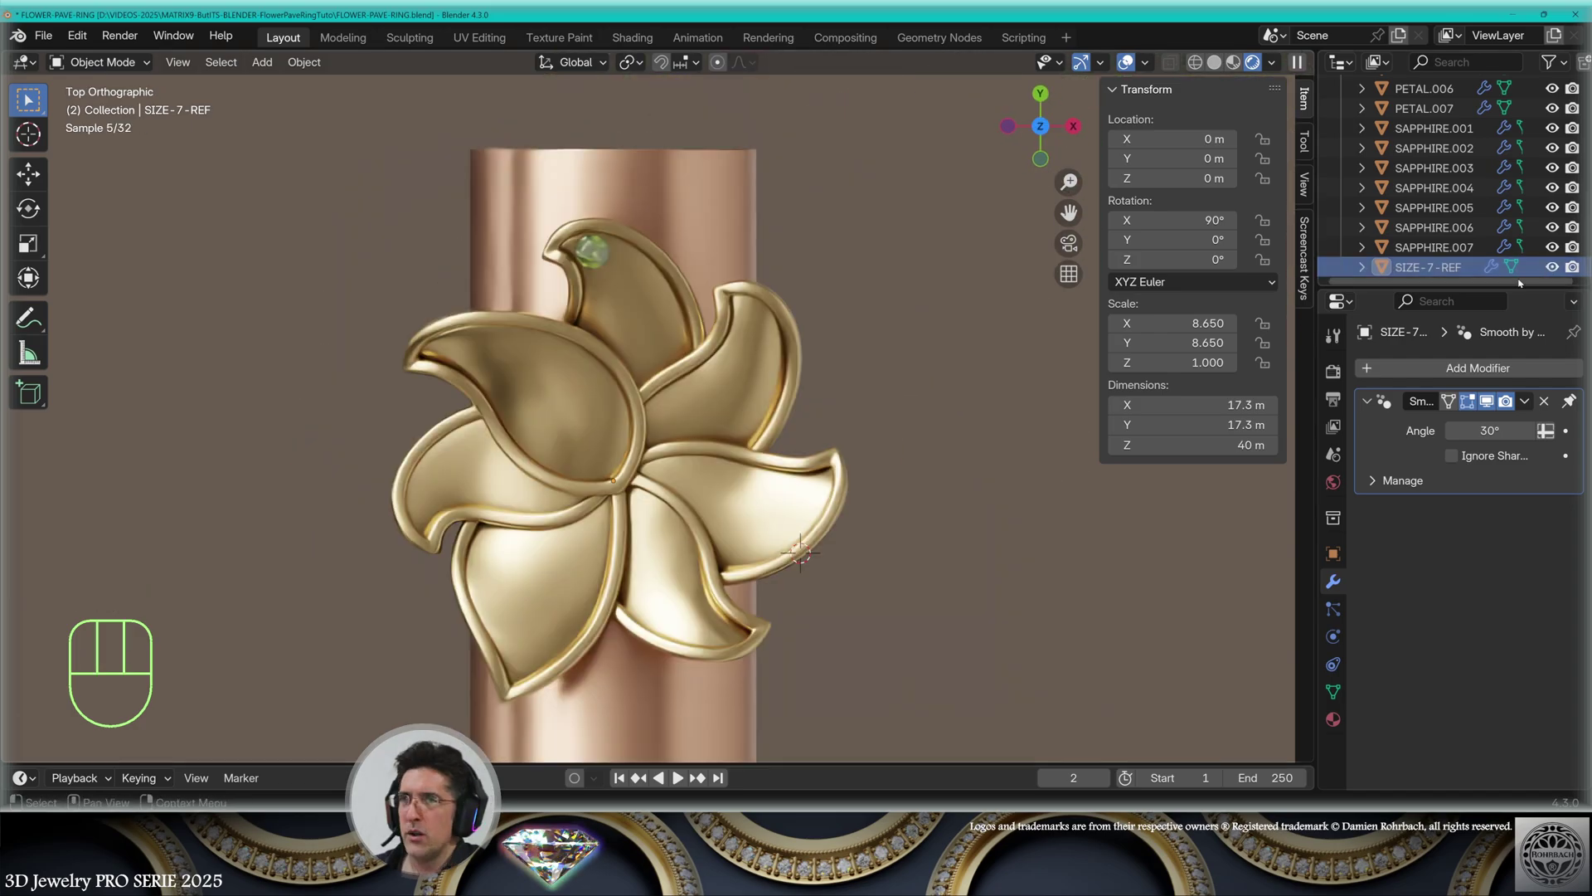
# Group objects into SET, GEMS and FLOWER collections and save the ring file with Ctrl+S
pyautogui.moveTo(860, 360); pyautogui.dragTo(857, 395)
pyautogui.moveTo(913, 323); pyautogui.dragTo(924, 299)
pyautogui.middleClick(970, 269)
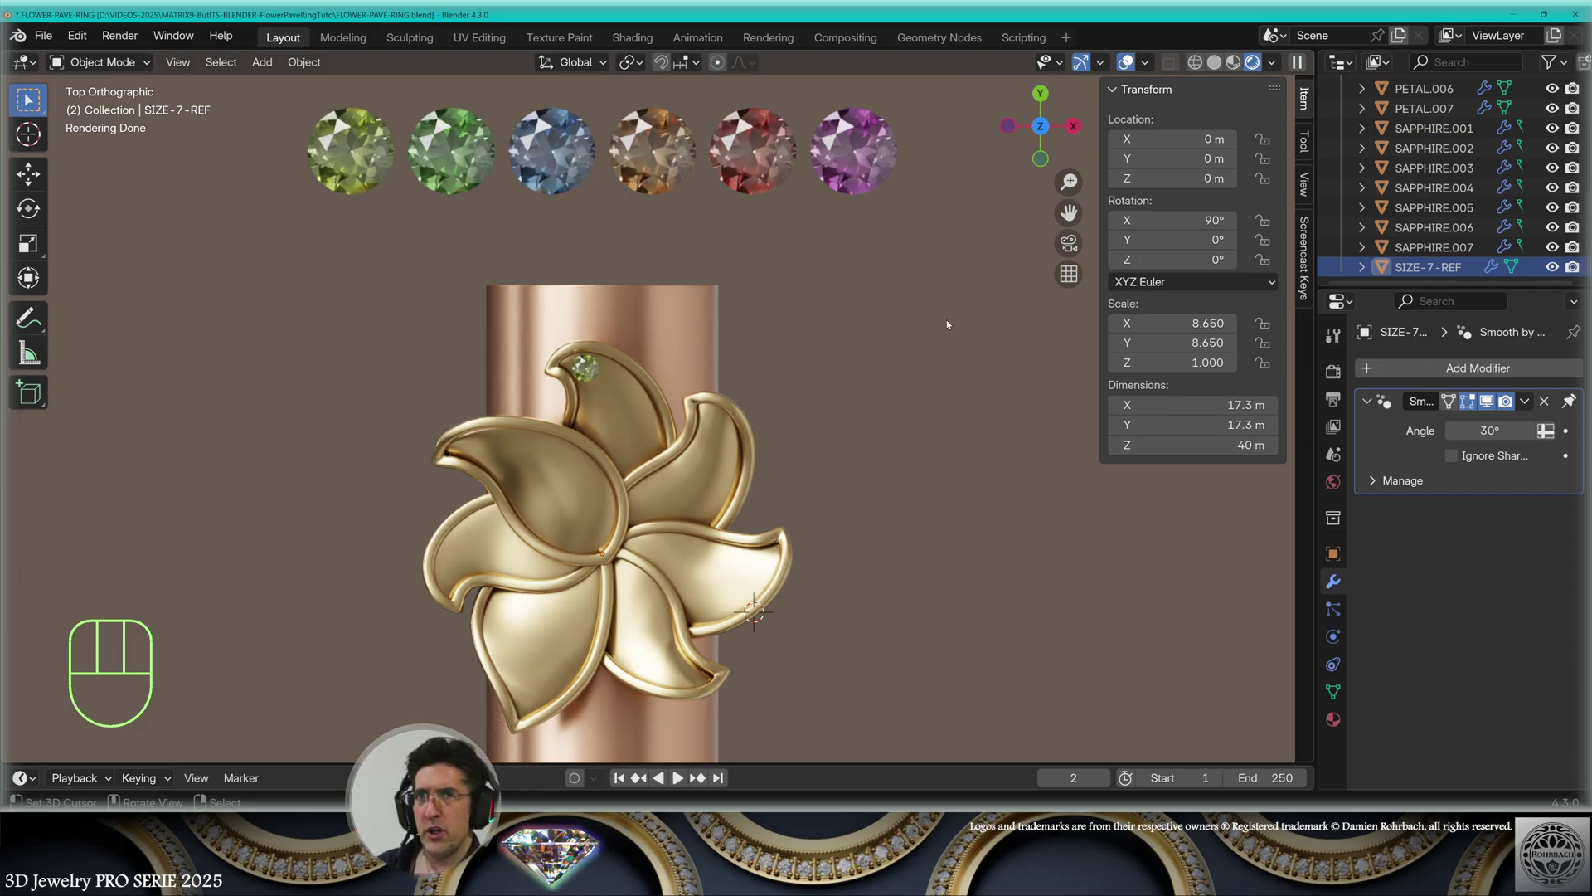
pyautogui.press('ctrl+s')
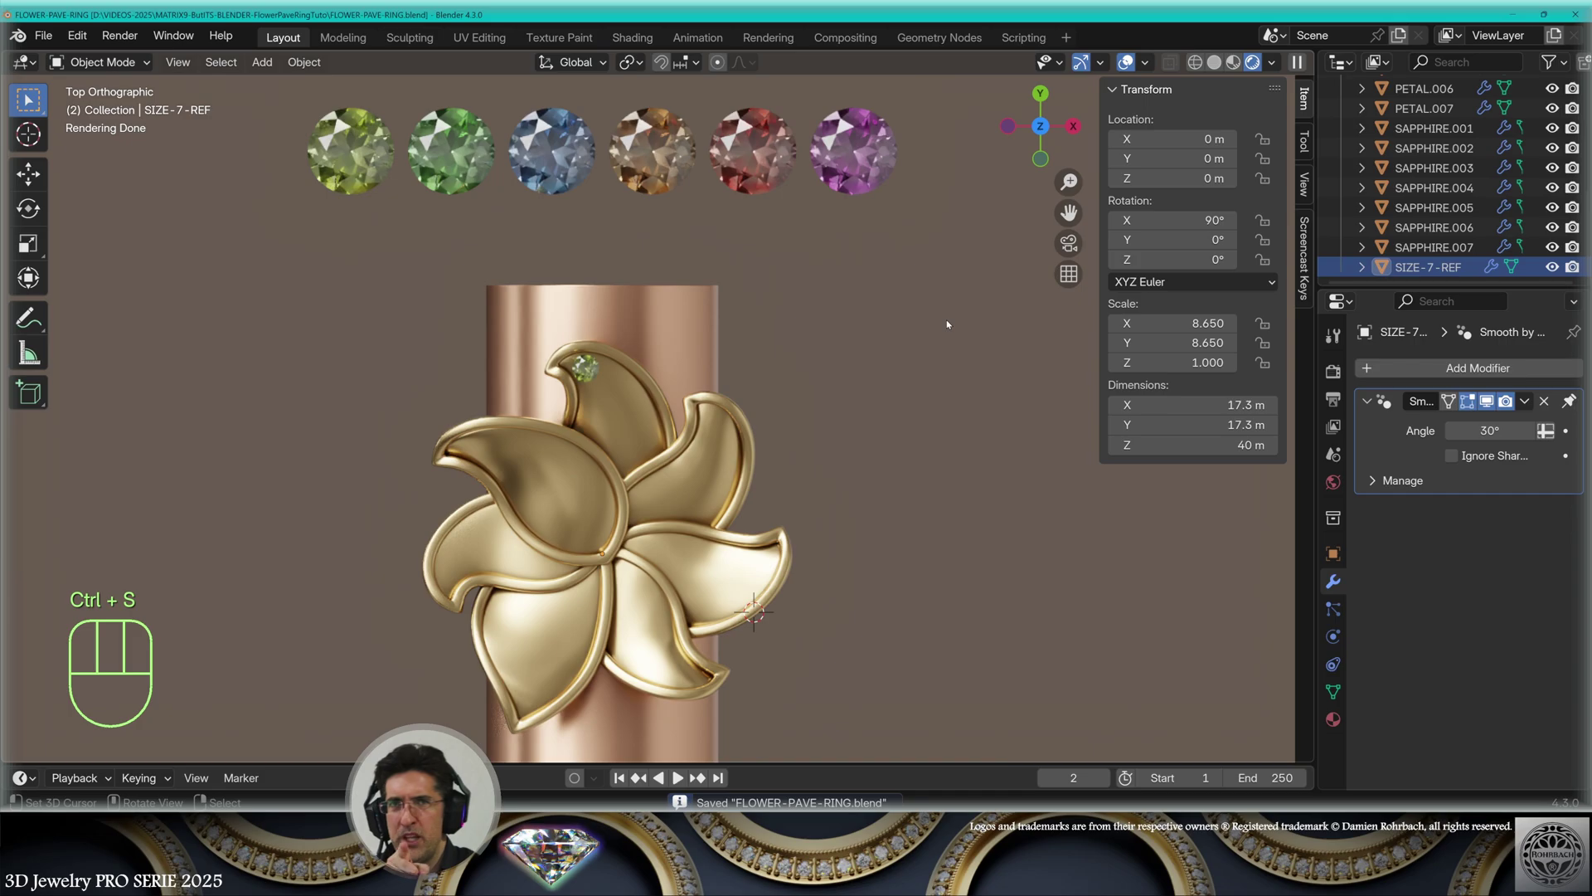
# Add a circle curve named PROFILE-rounded as the shank profile beneath the flower
pyautogui.moveTo(272, 65); pyautogui.dragTo(490, 120)
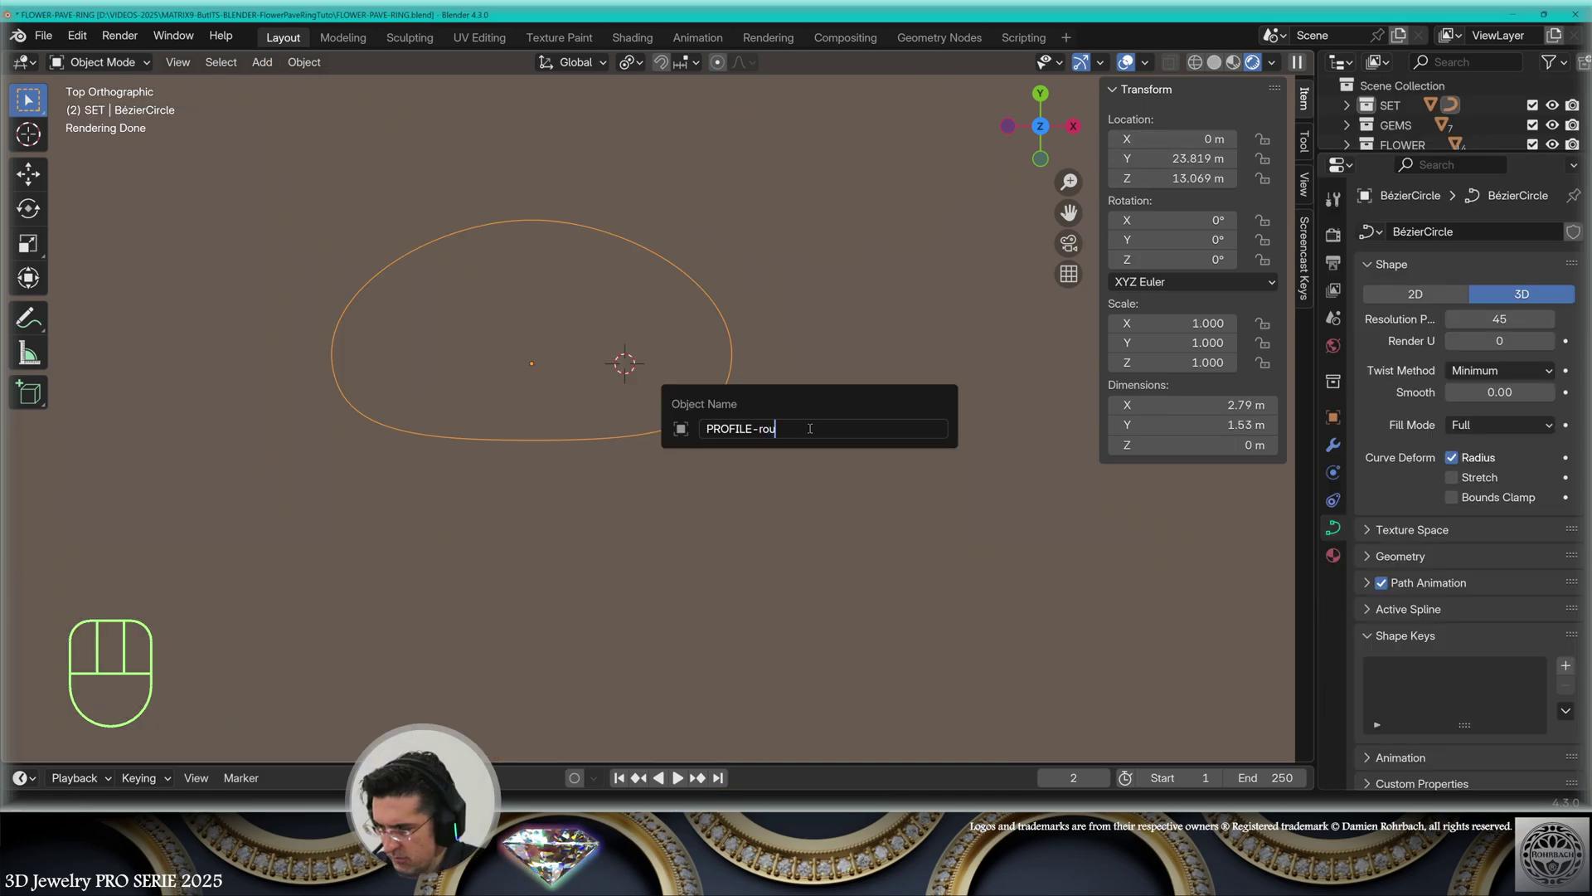
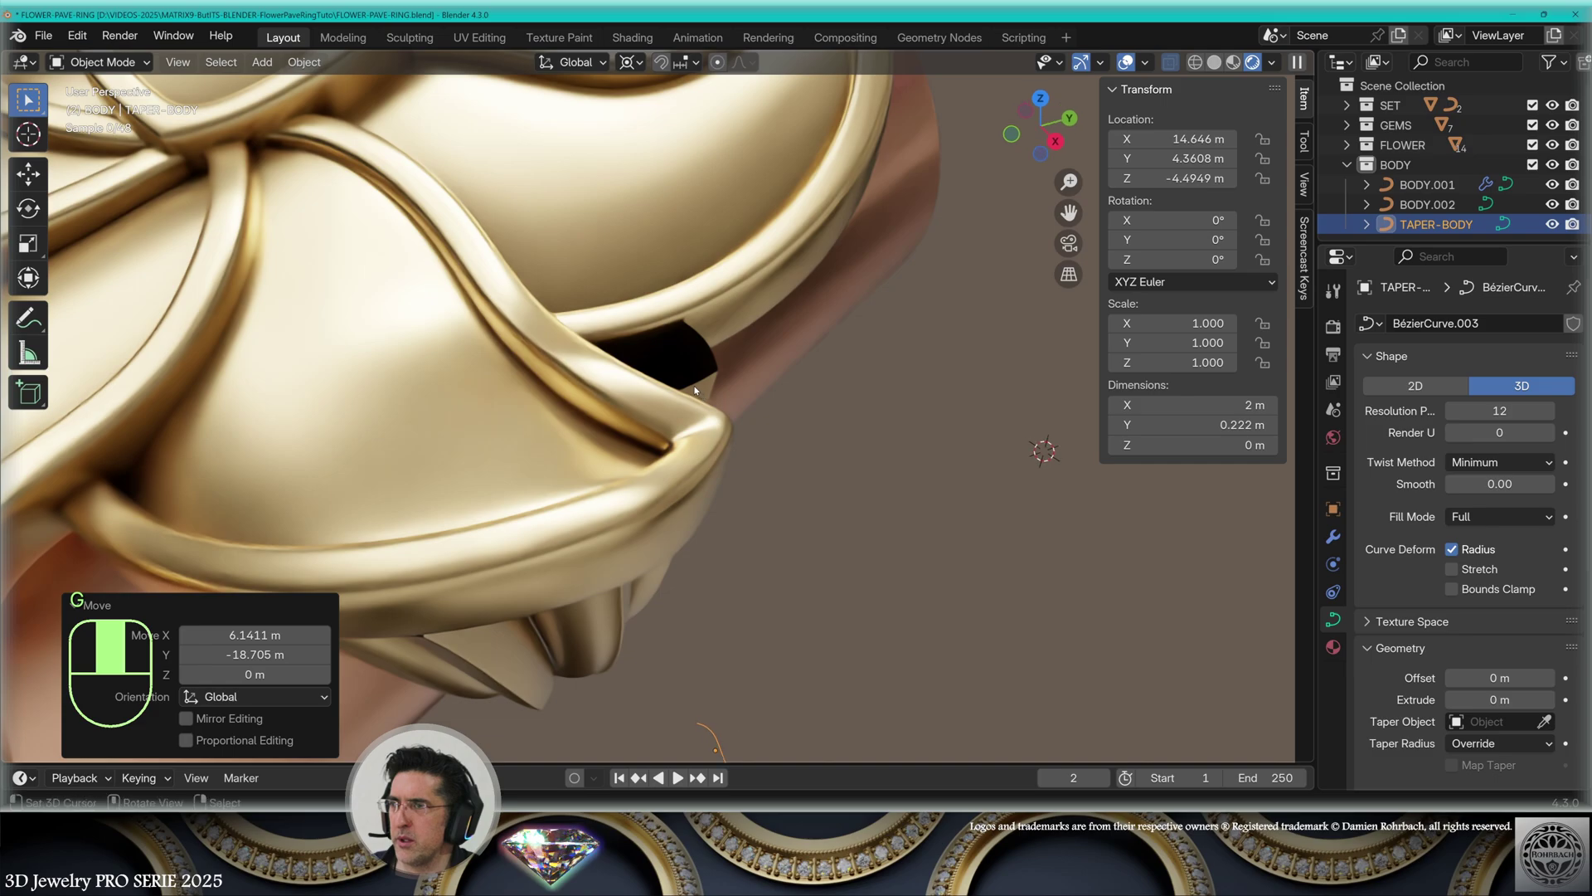
pyautogui.rightClick(585, 414)
pyautogui.middleClick(585, 414)
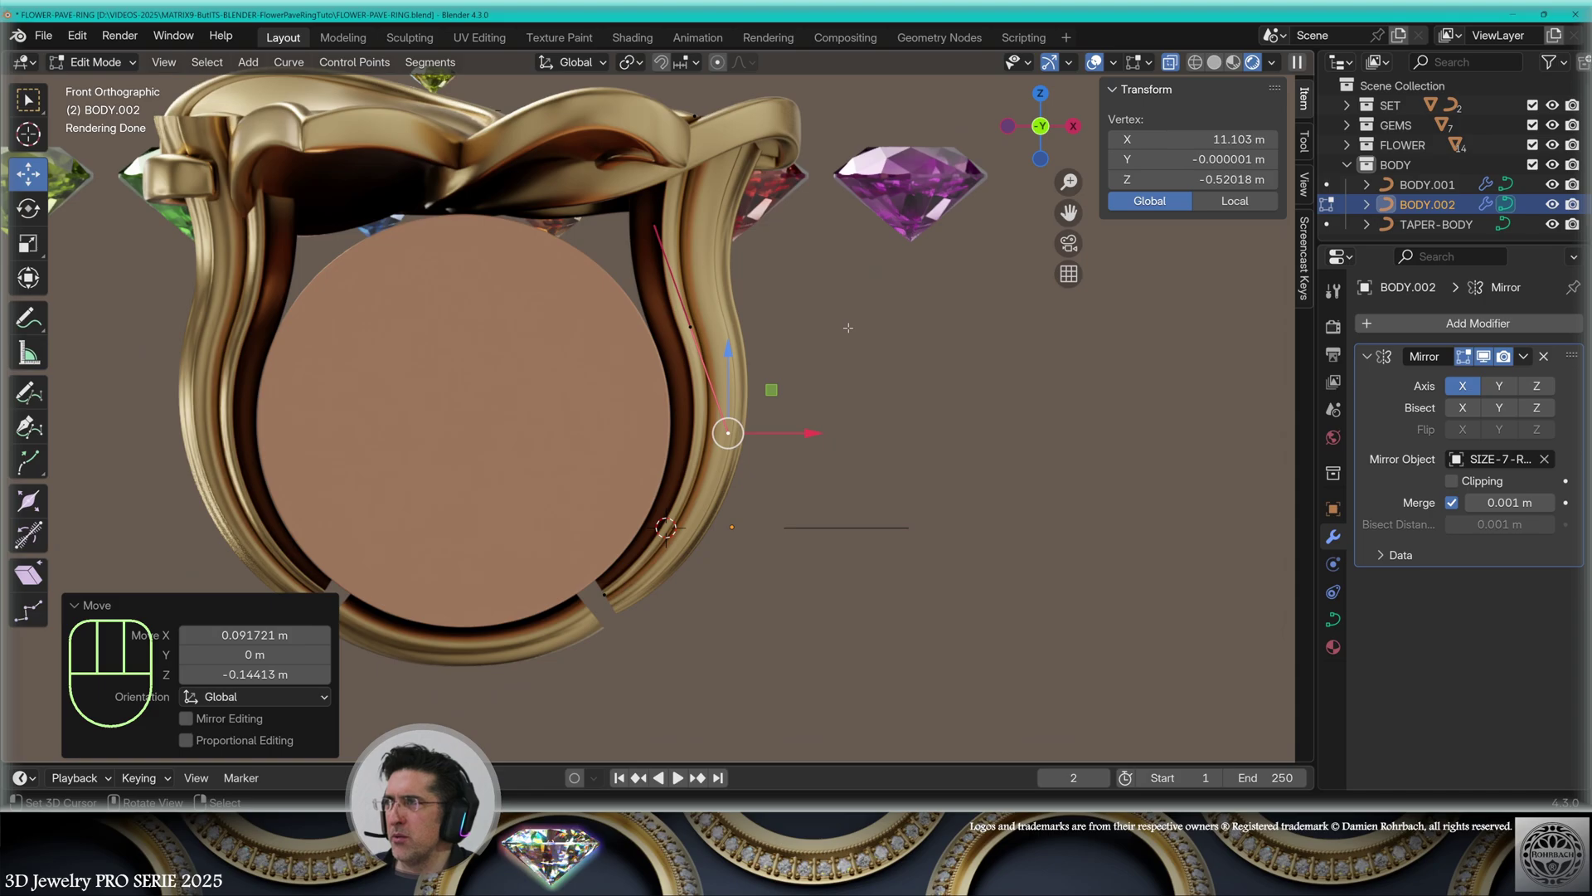
# Adjust the BODY curve points in Edit Mode and nudge a sapphire slightly higher, checking in front view
pyautogui.press('Tab')
pyautogui.press('g')
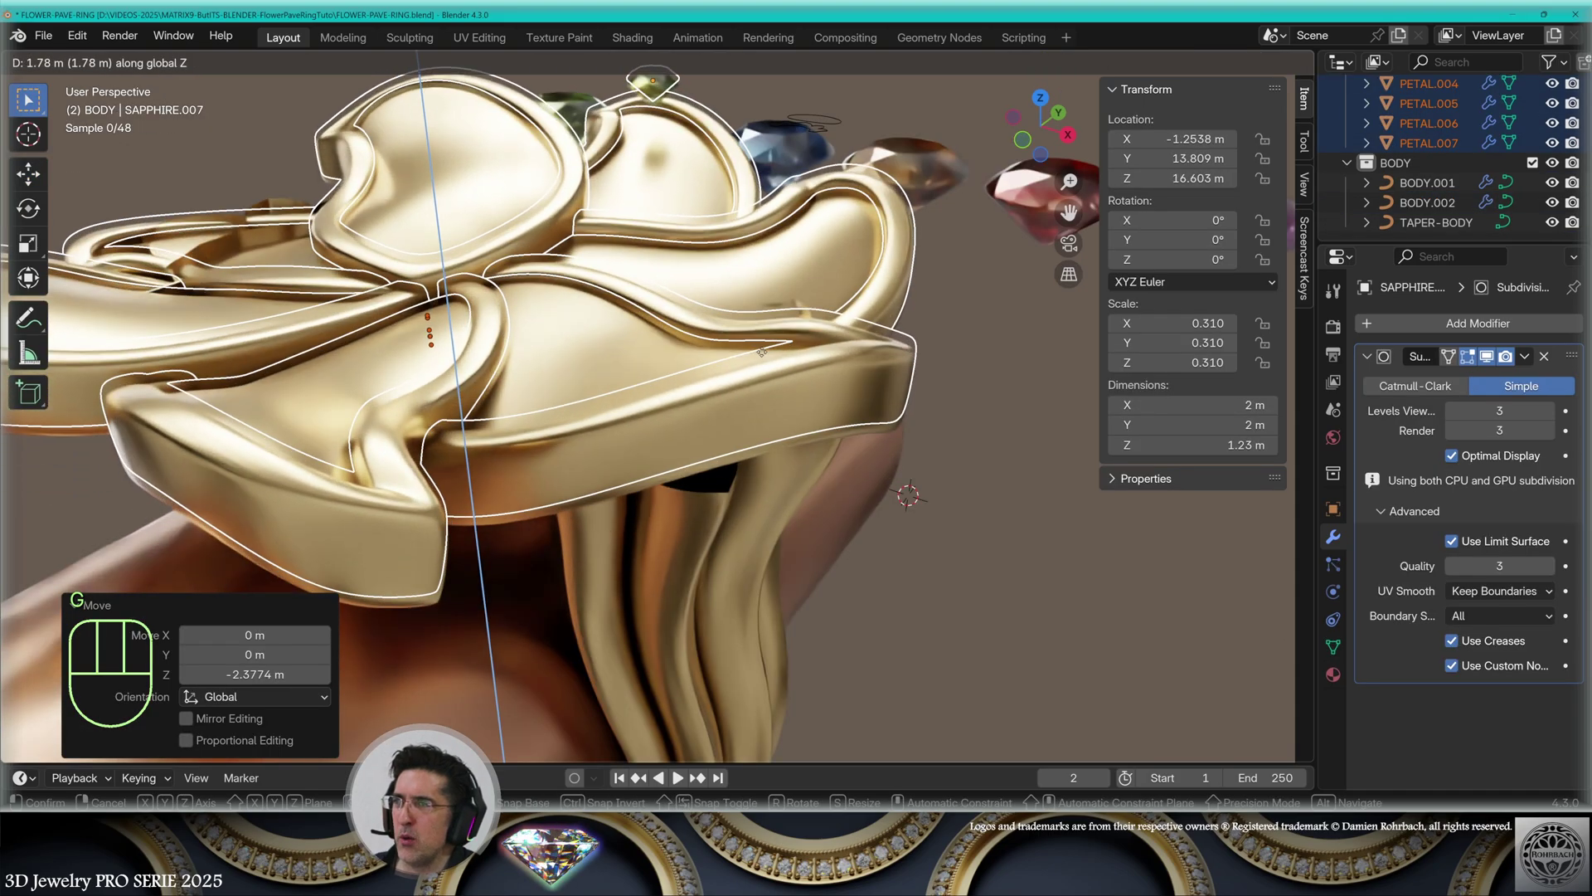
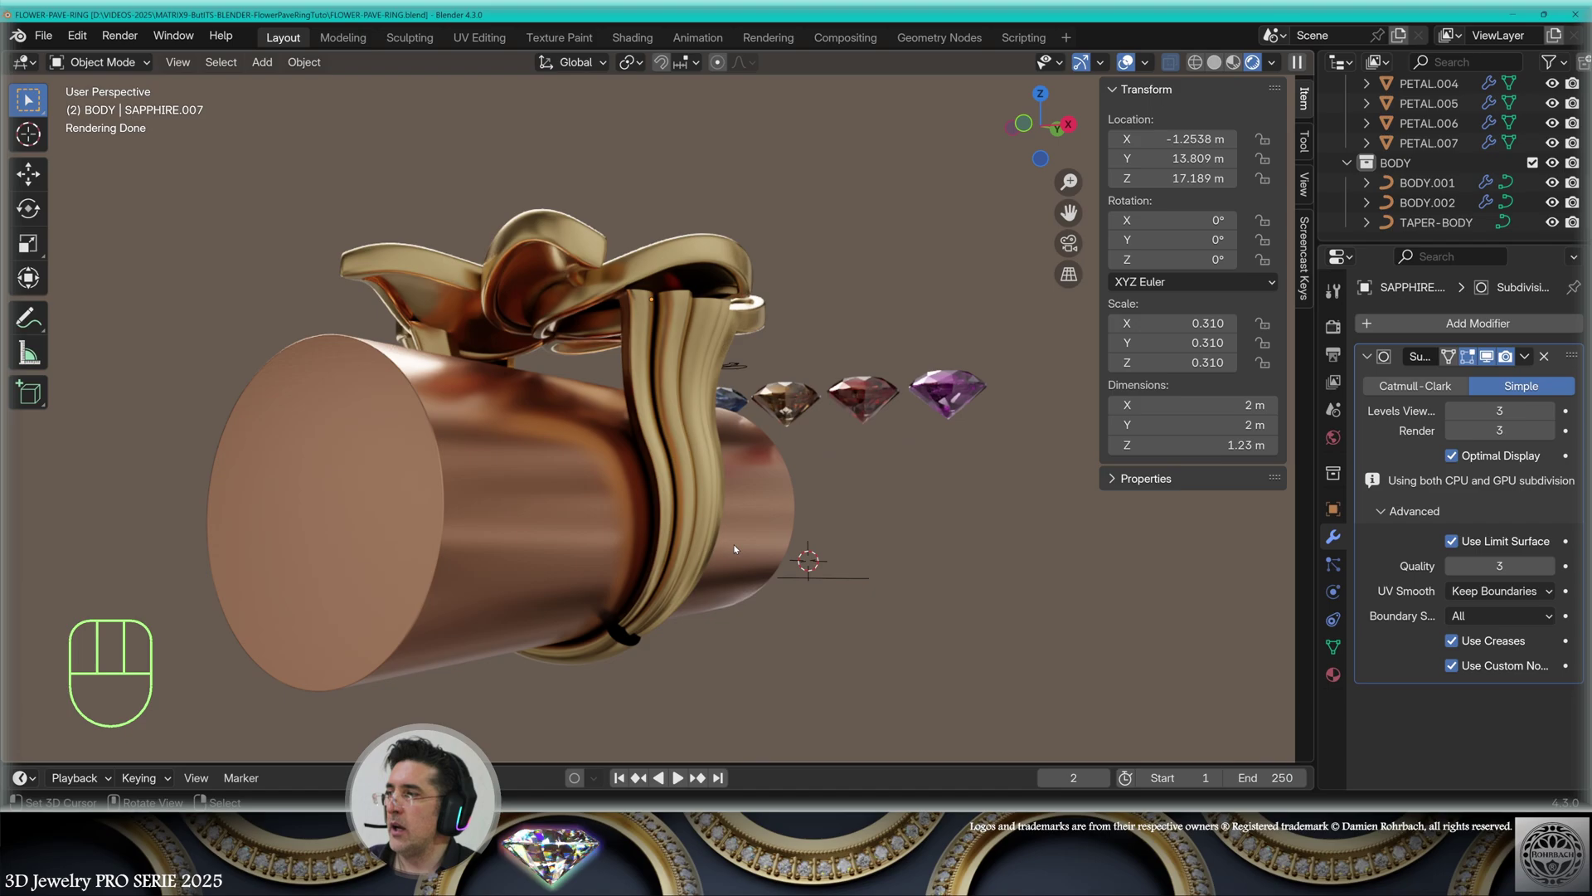
pyautogui.press('KP_1')
pyautogui.click(682, 608)
# Duplicate PROFILE-rounded, move and scale it along Y into an angled collar at the shank base
pyautogui.moveTo(731, 643); pyautogui.dragTo(659, 492)
pyautogui.press('KP_3')
pyautogui.moveTo(776, 392); pyautogui.dragTo(790, 446)
pyautogui.press('KP_7')
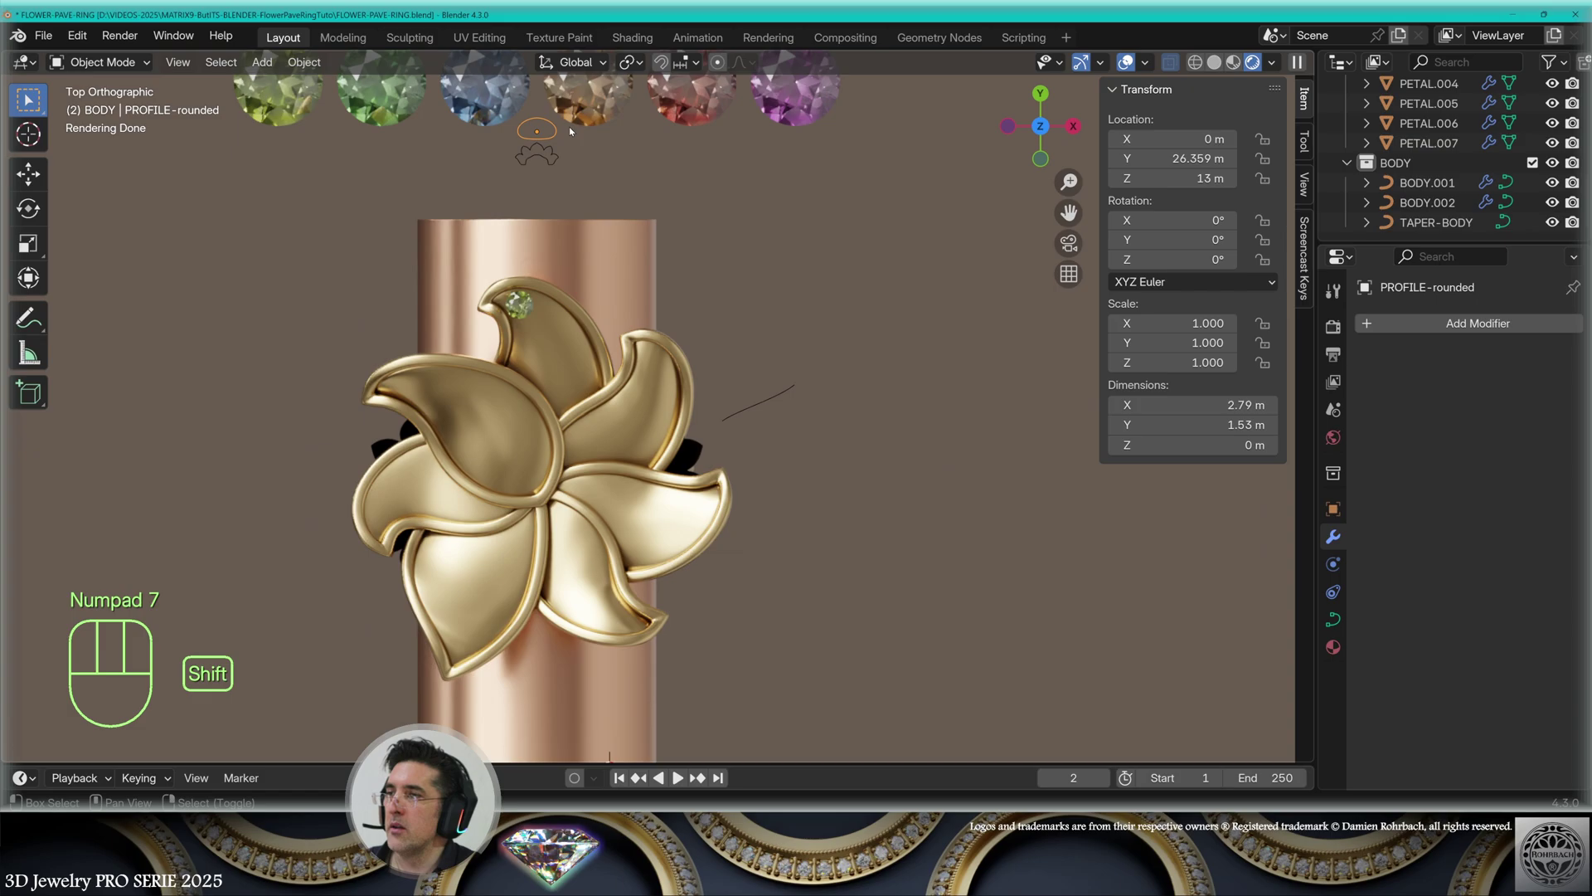
pyautogui.press('shift+d')
pyautogui.press('g')
pyautogui.press('s')
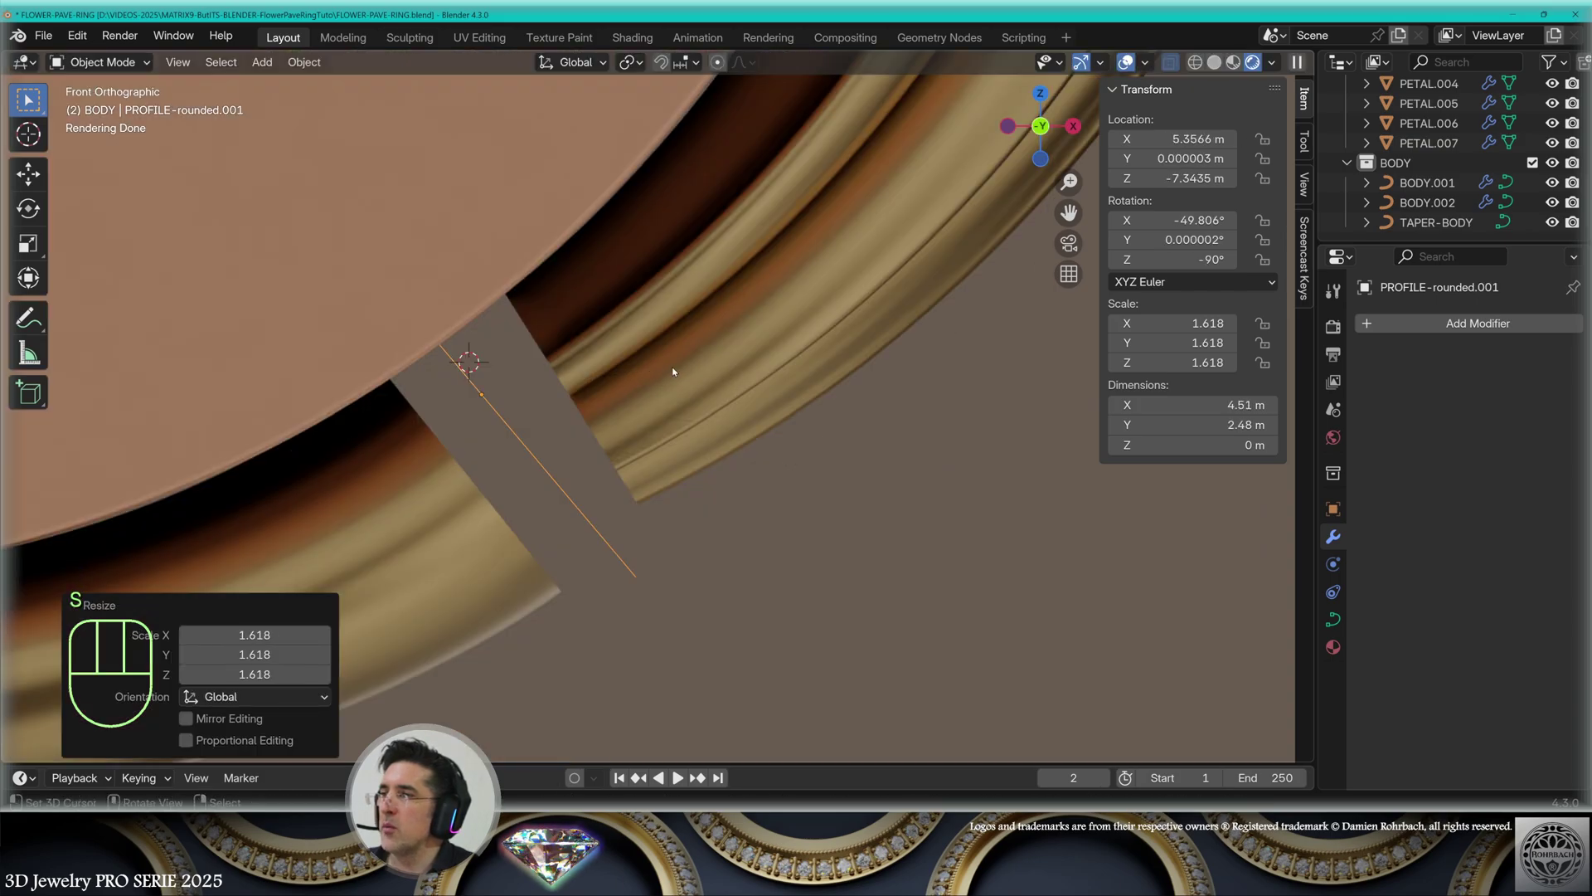
pyautogui.press('g')
pyautogui.press('alt+c')
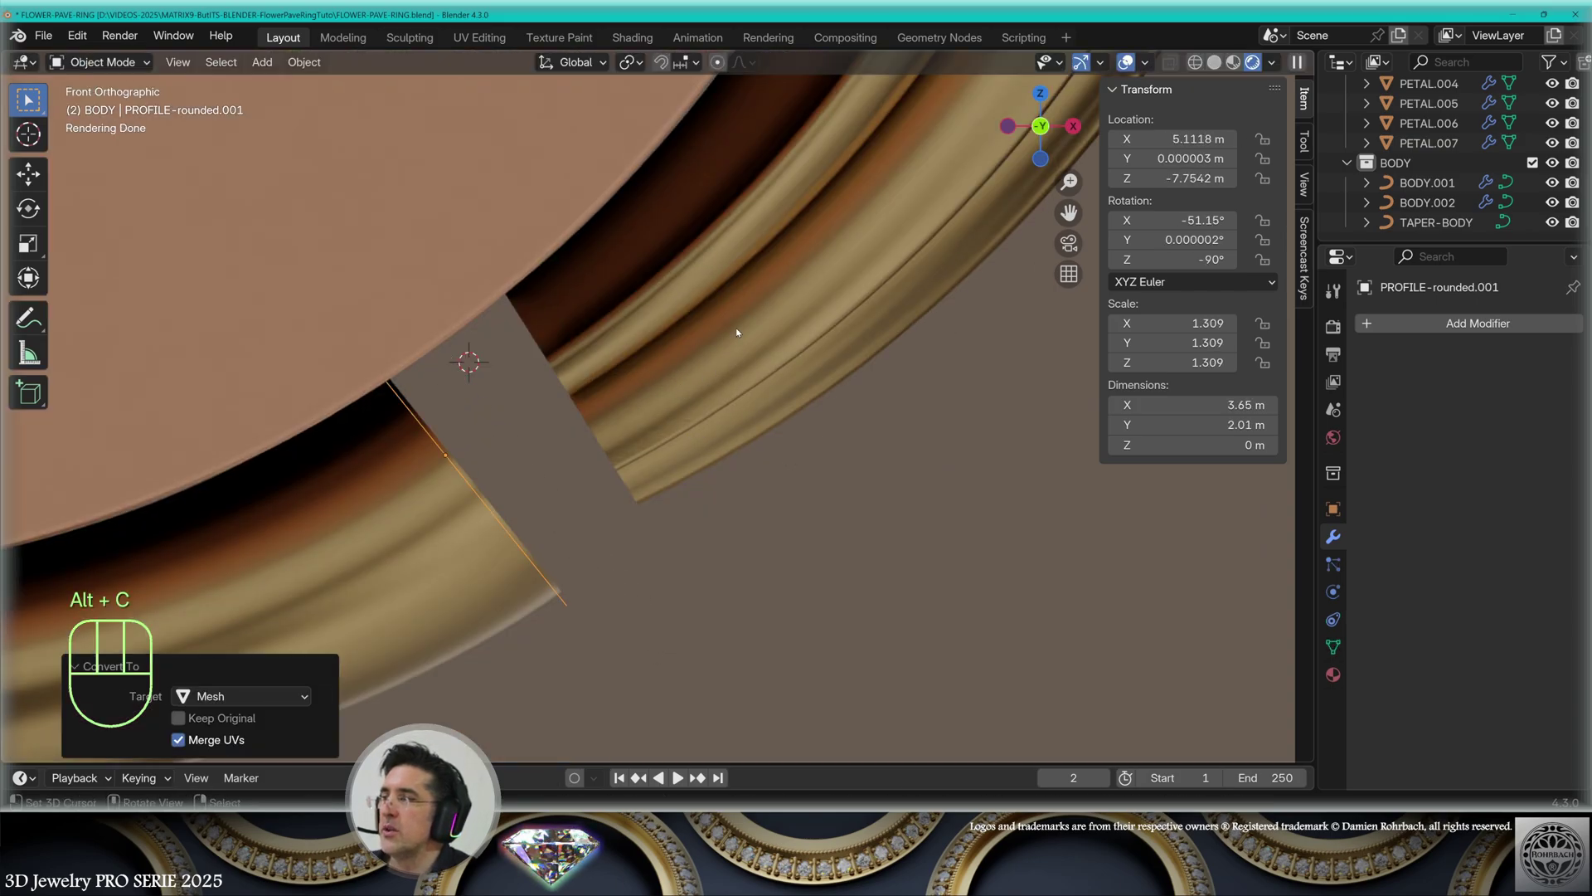
pyautogui.press('s')
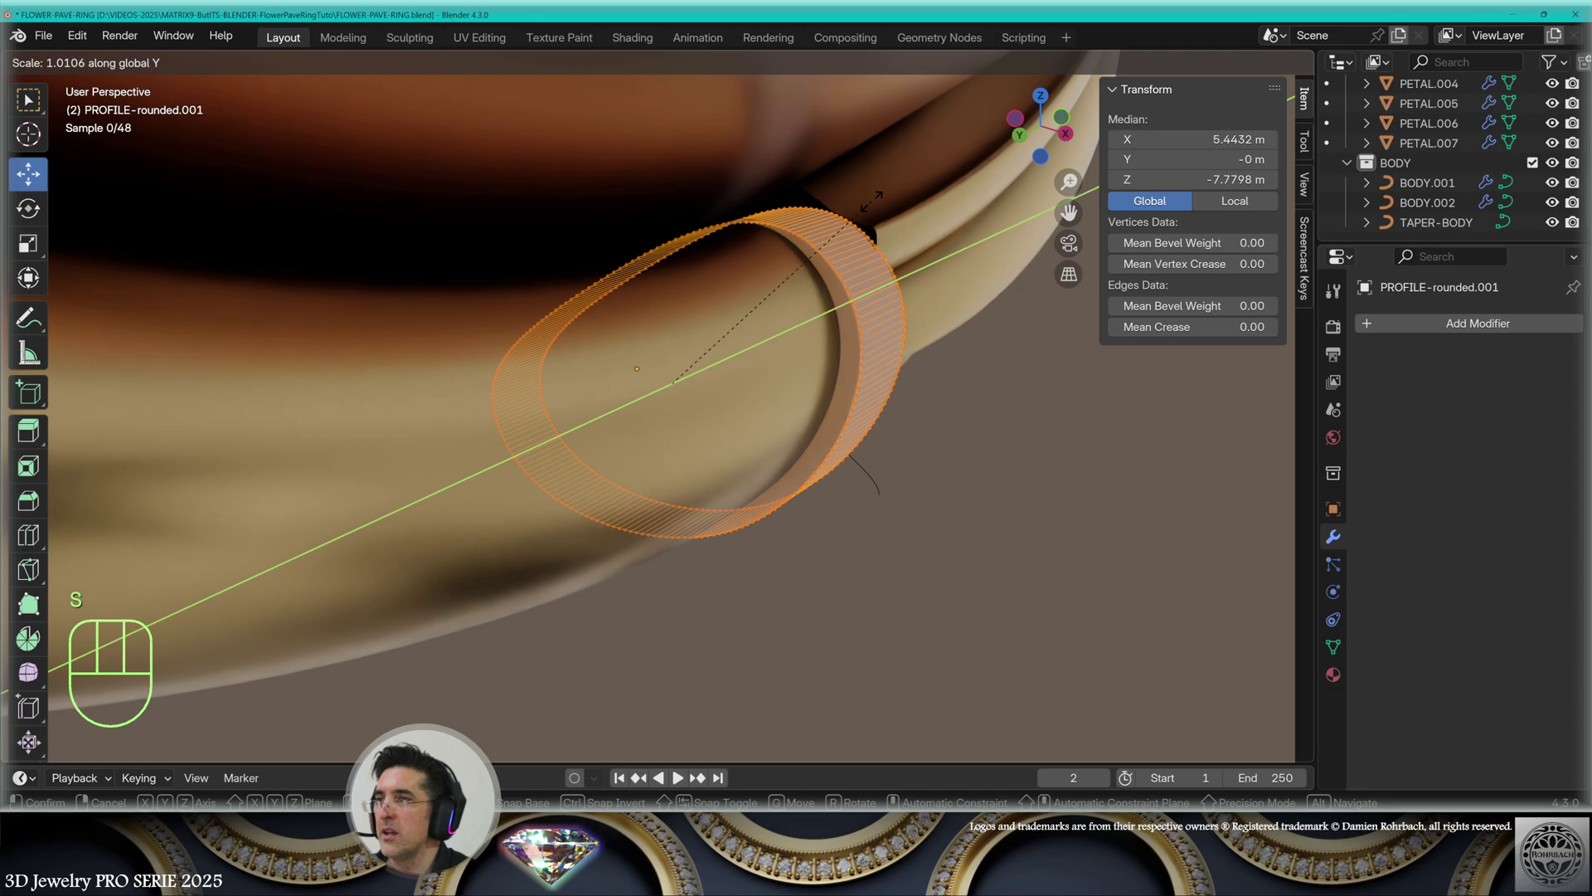
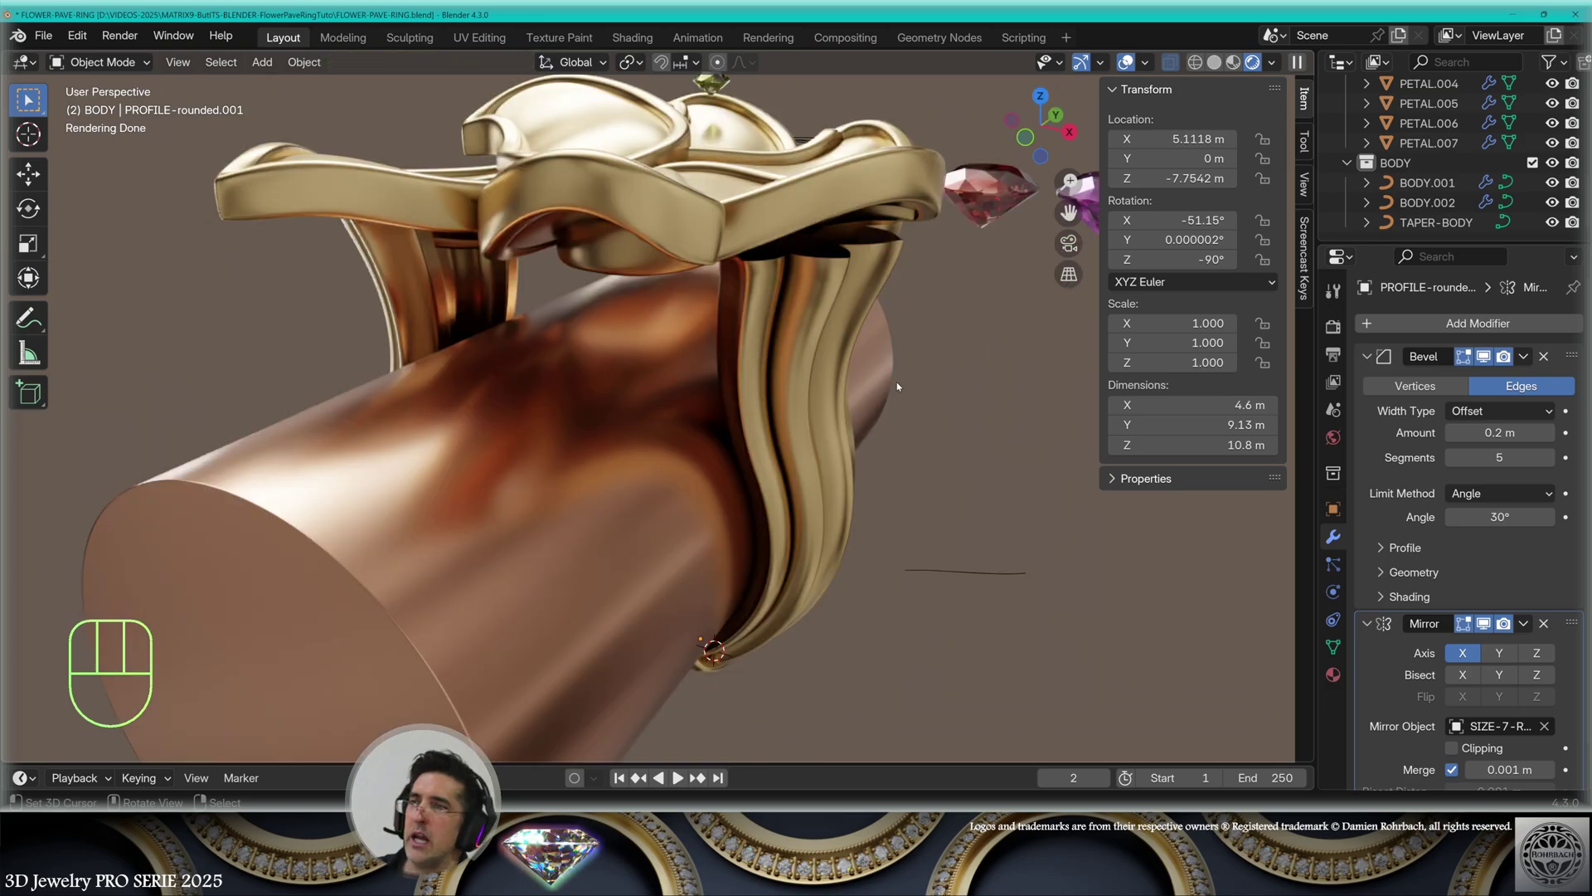
# Give the collar band a five-segment Bevel and a Mirror modifier to both sides
pyautogui.moveTo(908, 368); pyautogui.dragTo(923, 393)
pyautogui.middleClick(854, 394)
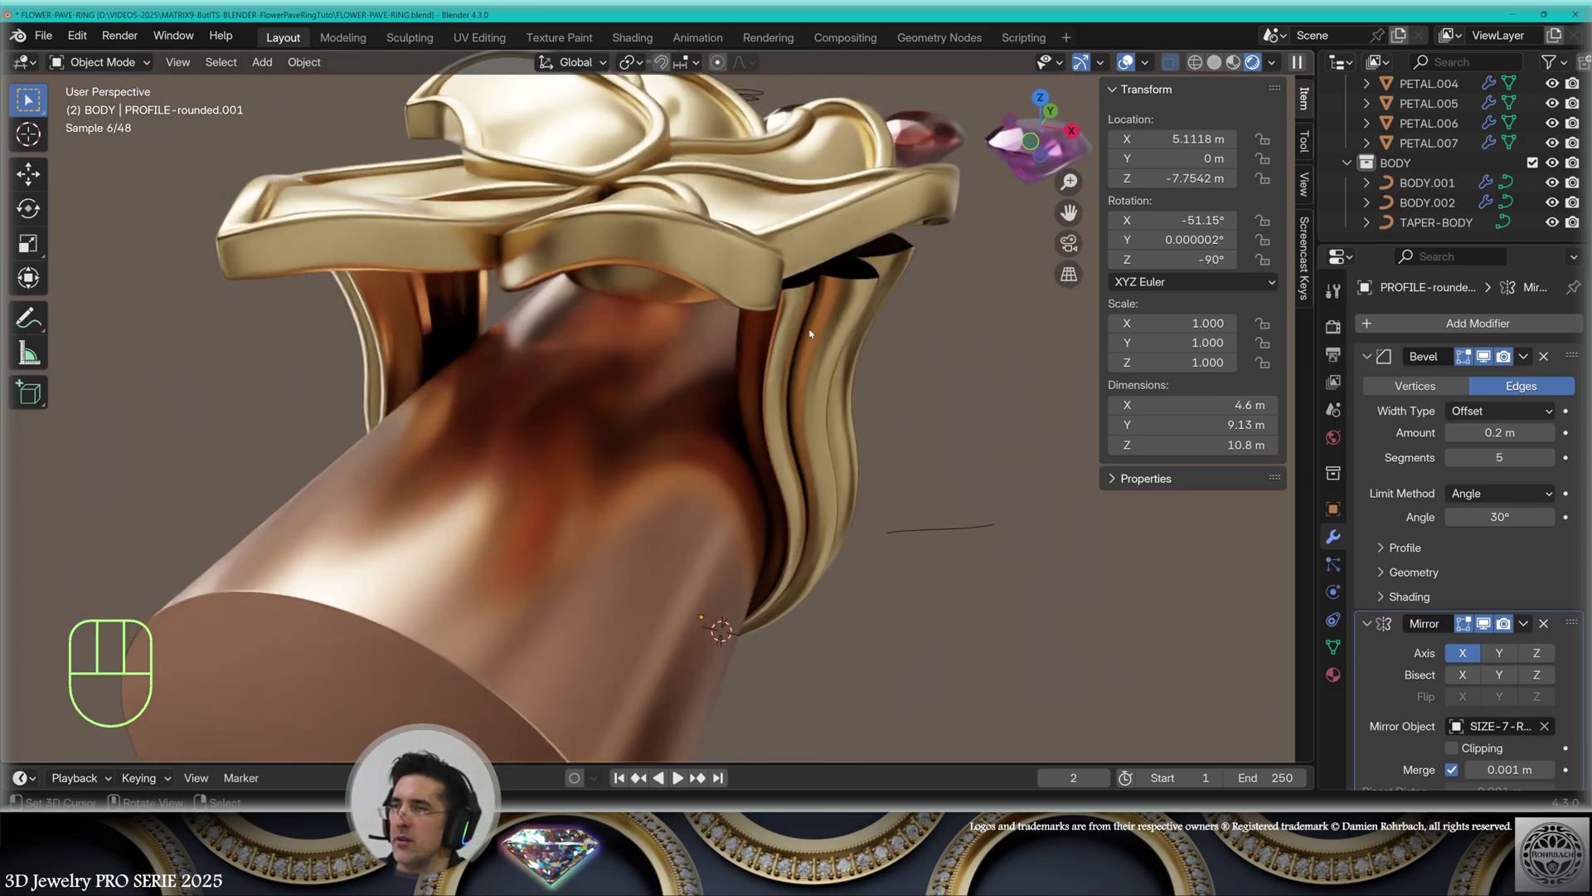
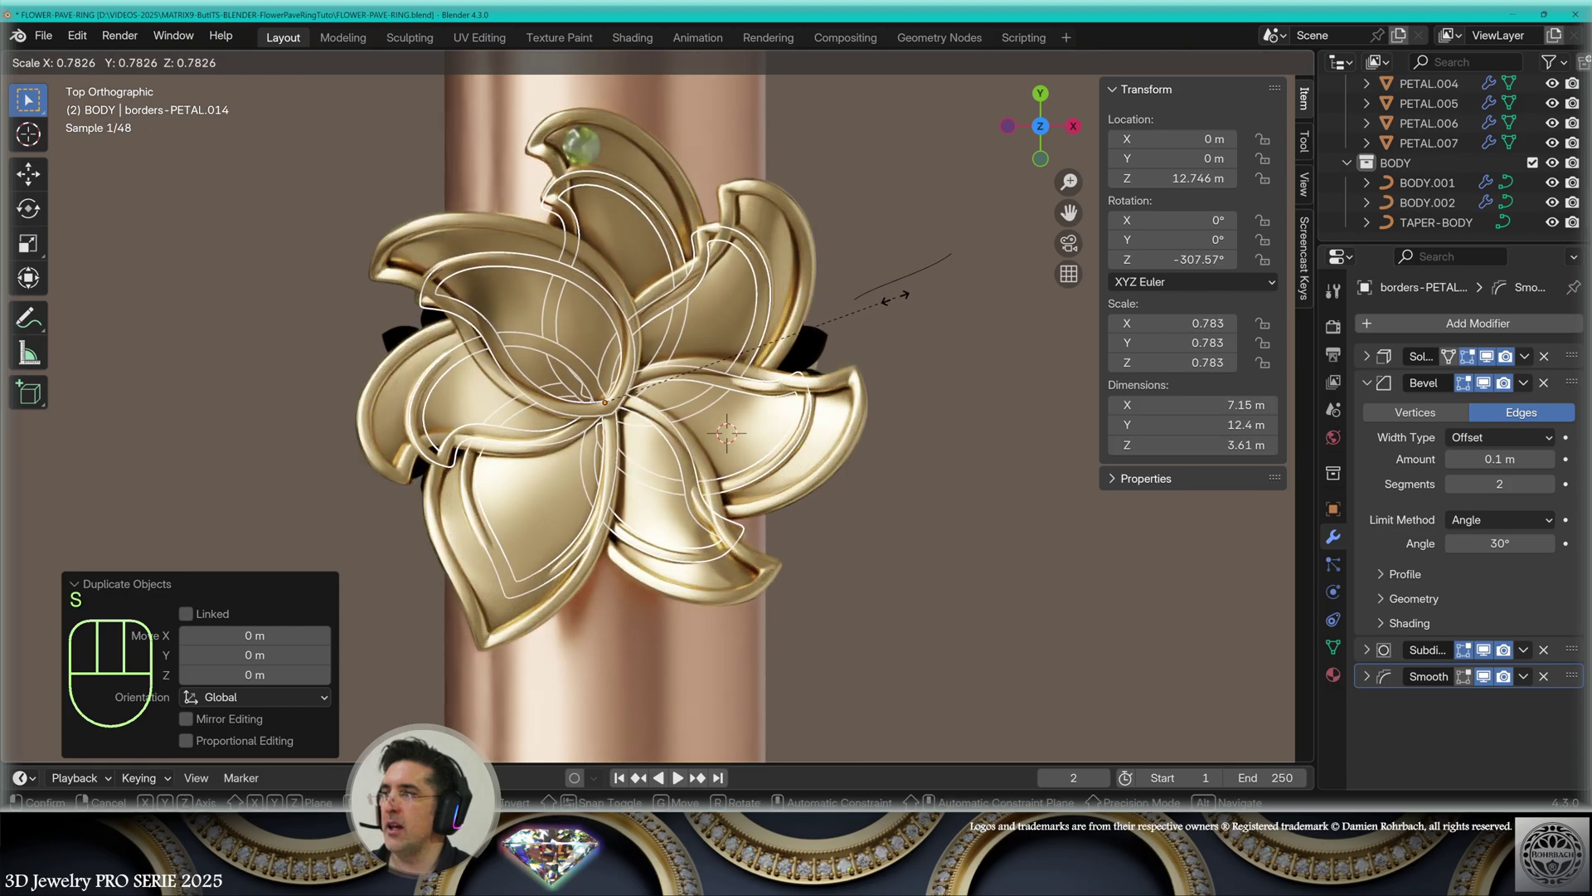
# Move the 60-percent petal-border copy over the flower centre for the Gallery
pyautogui.press('g')
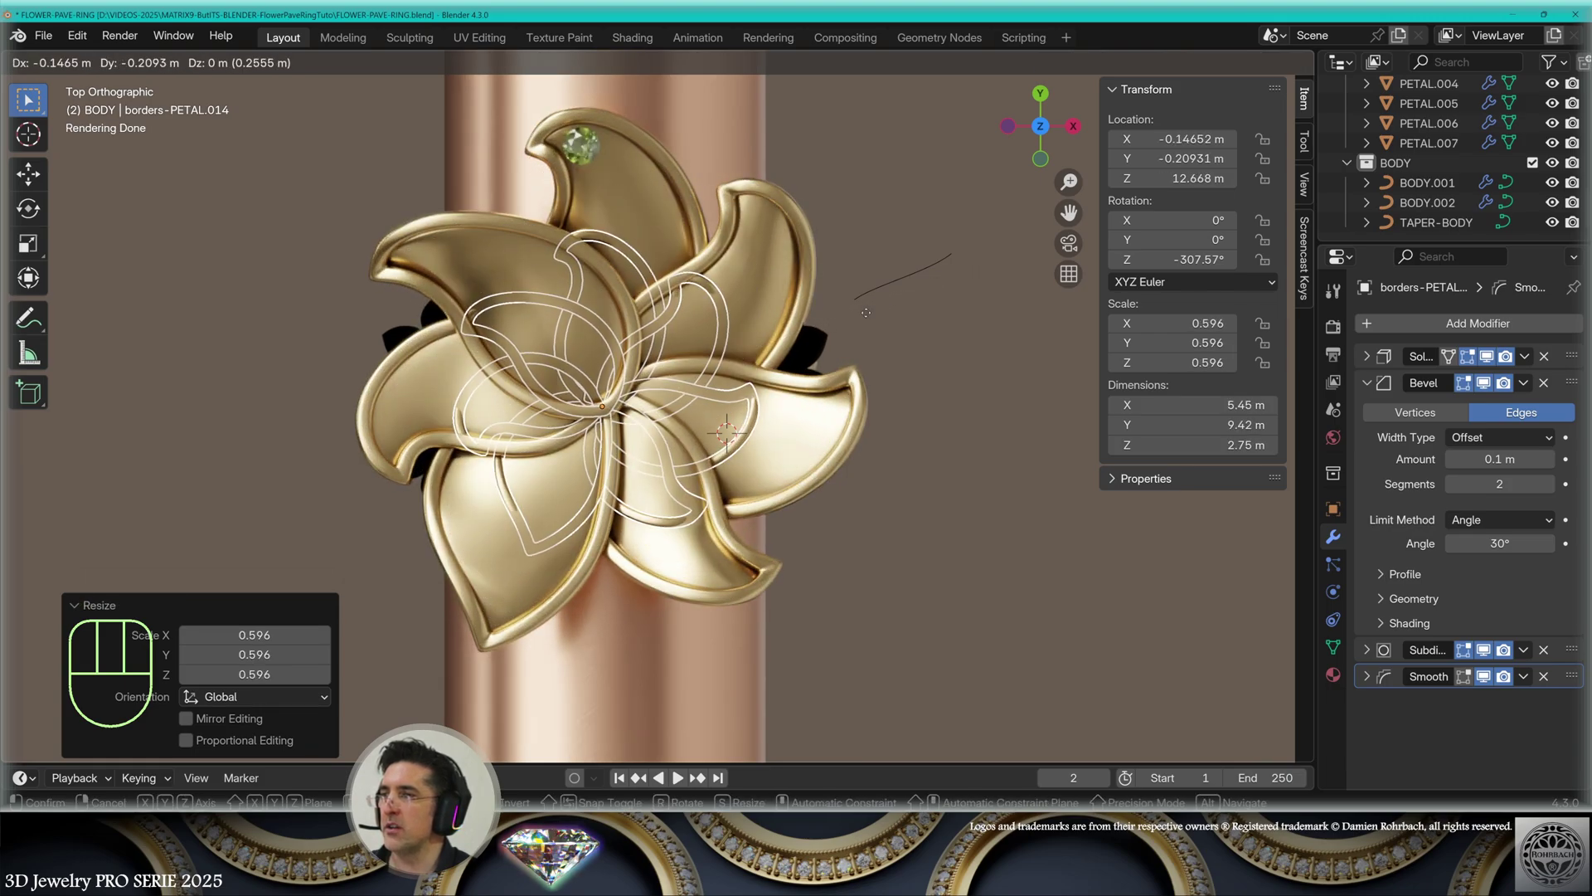
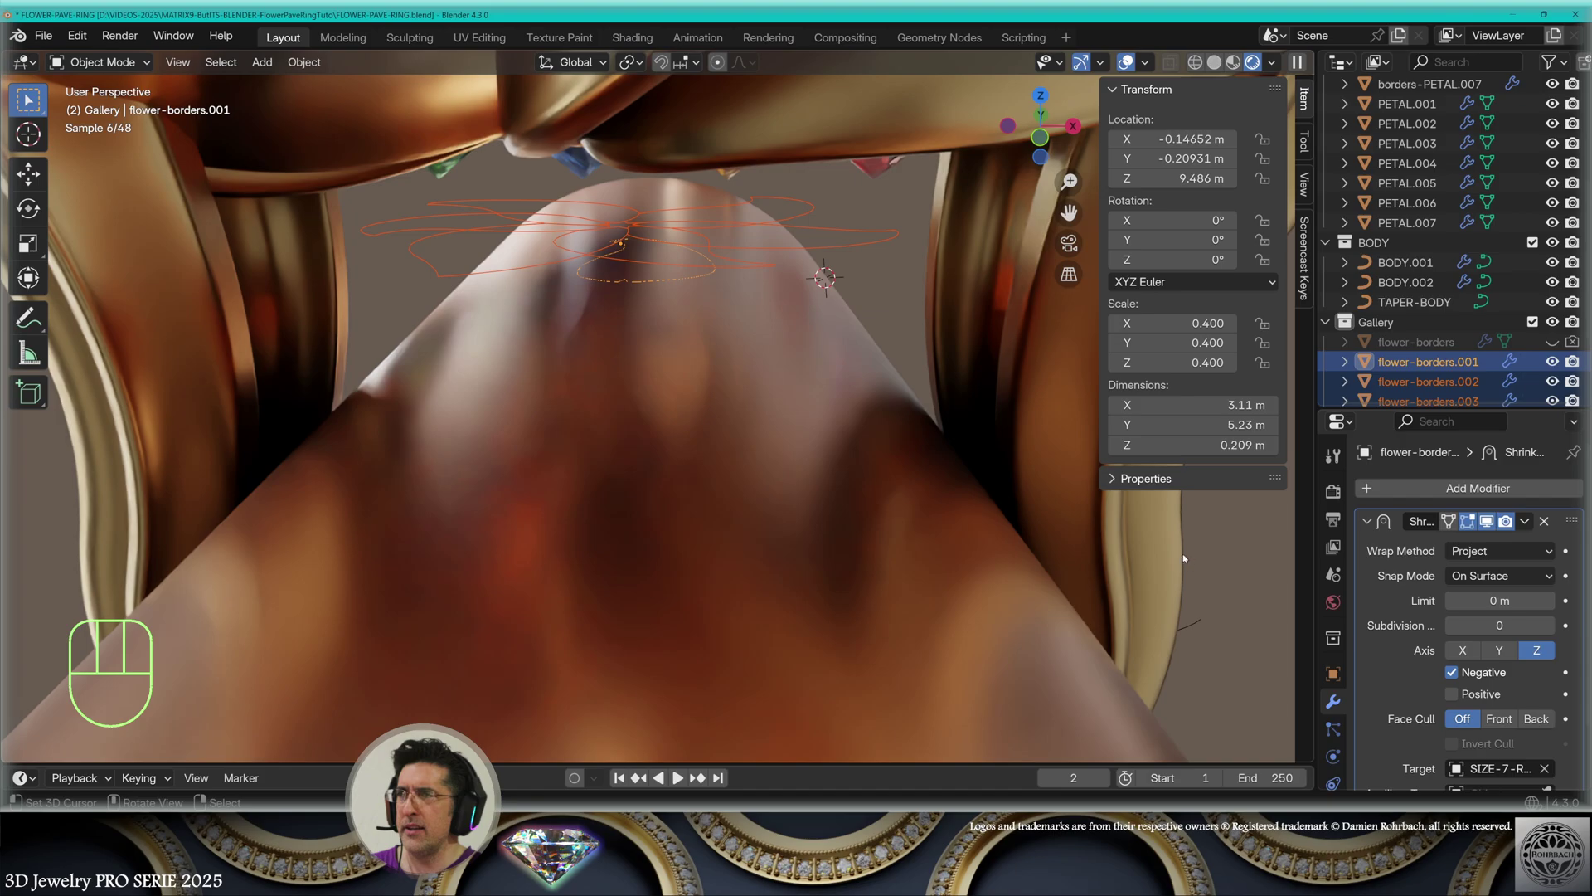
# Duplicate the gallery borders .008–.014, convert them, and select all vertices in Edit Mode for reshaping
pyautogui.moveTo(372, 429); pyautogui.dragTo(535, 352)
pyautogui.press('shift+d')
pyautogui.press('alt+c')
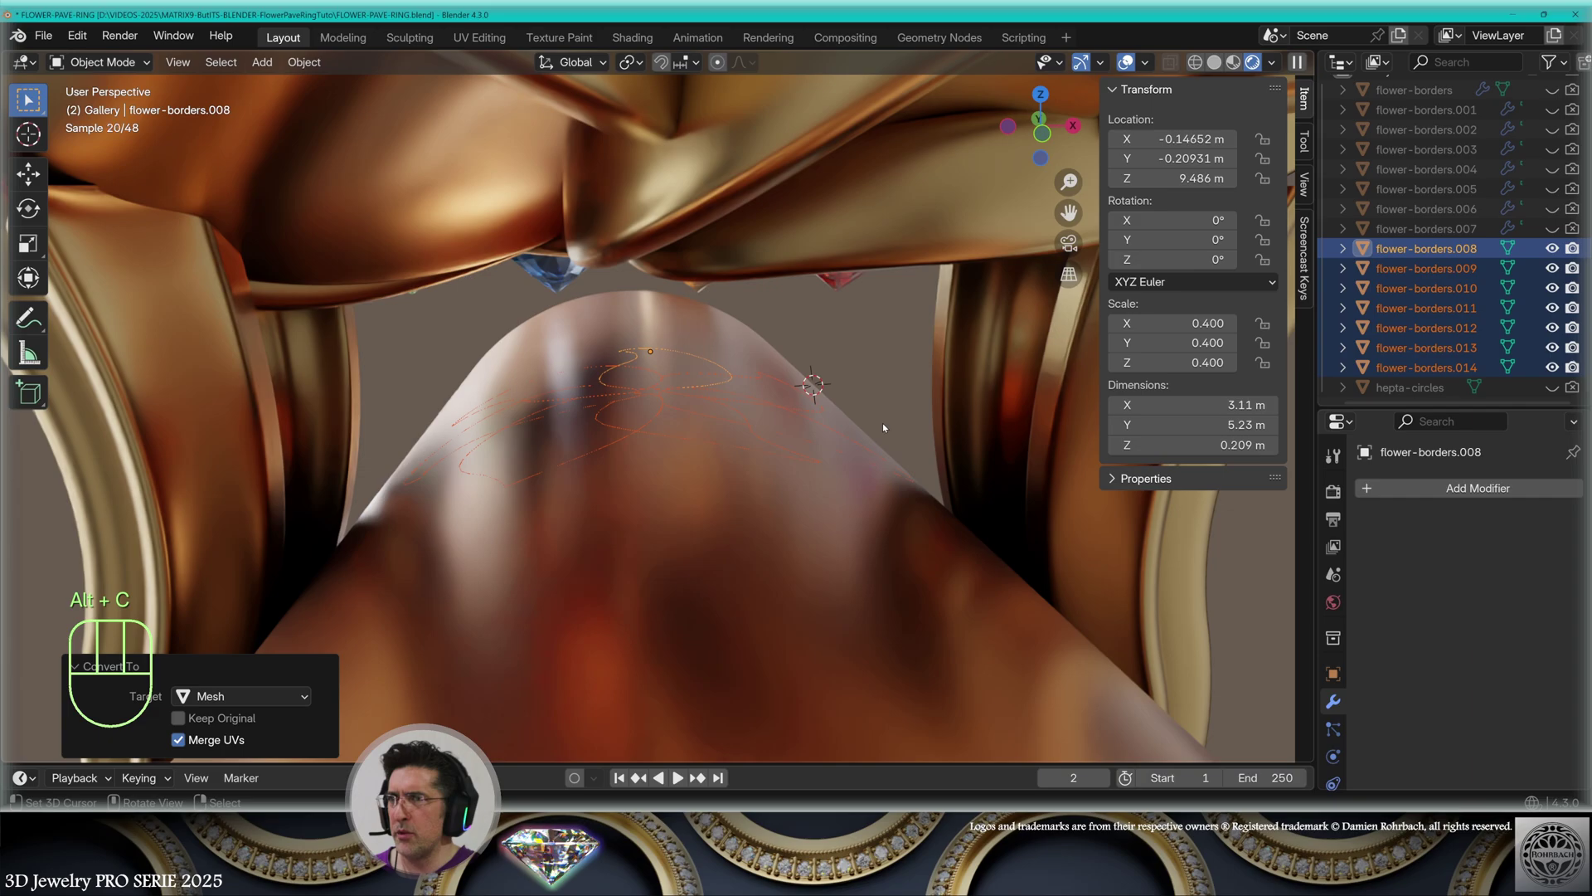
pyautogui.press('Tab')
pyautogui.press('a')
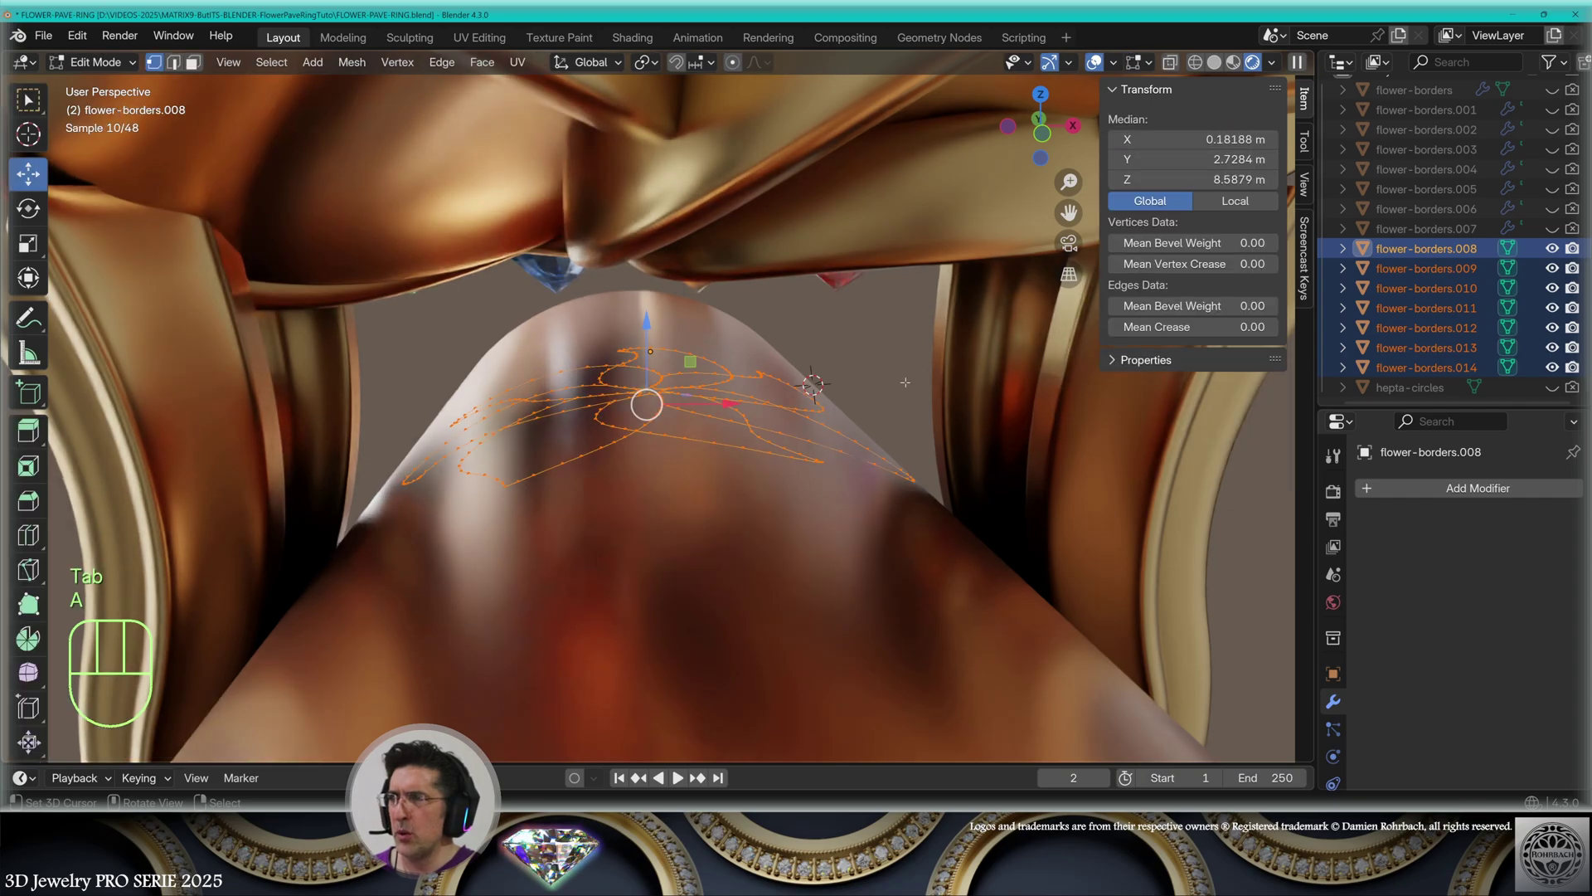
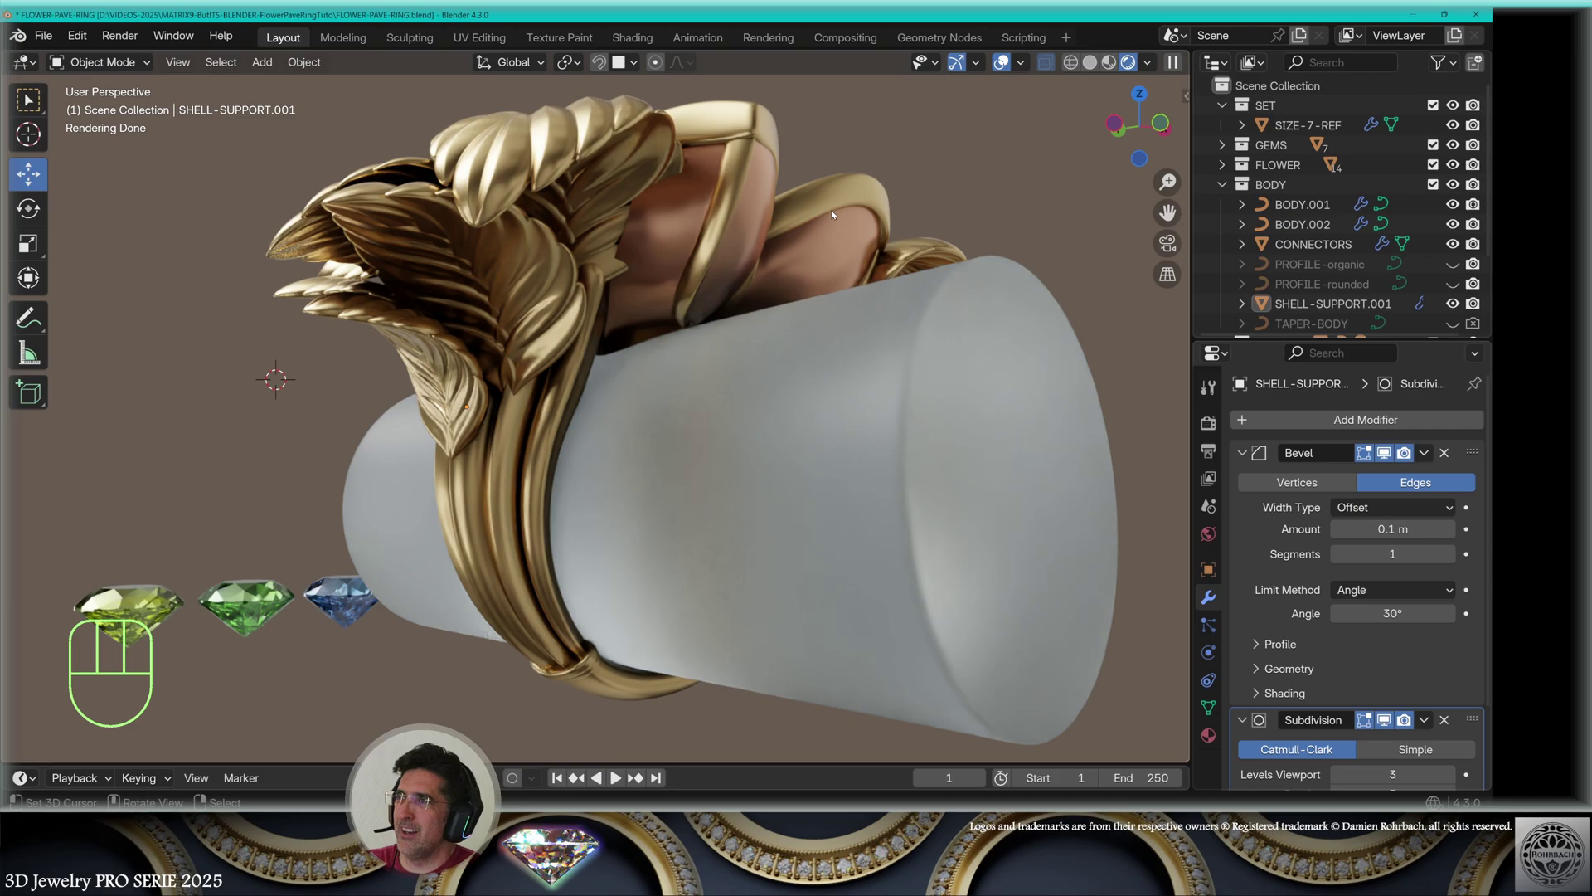
# Add a cube, then separate the copied shell panel faces into their own object SHELL-SUPPORT.002
pyautogui.press('KP_7')
pyautogui.moveTo(279, 79); pyautogui.dragTo(474, 110)
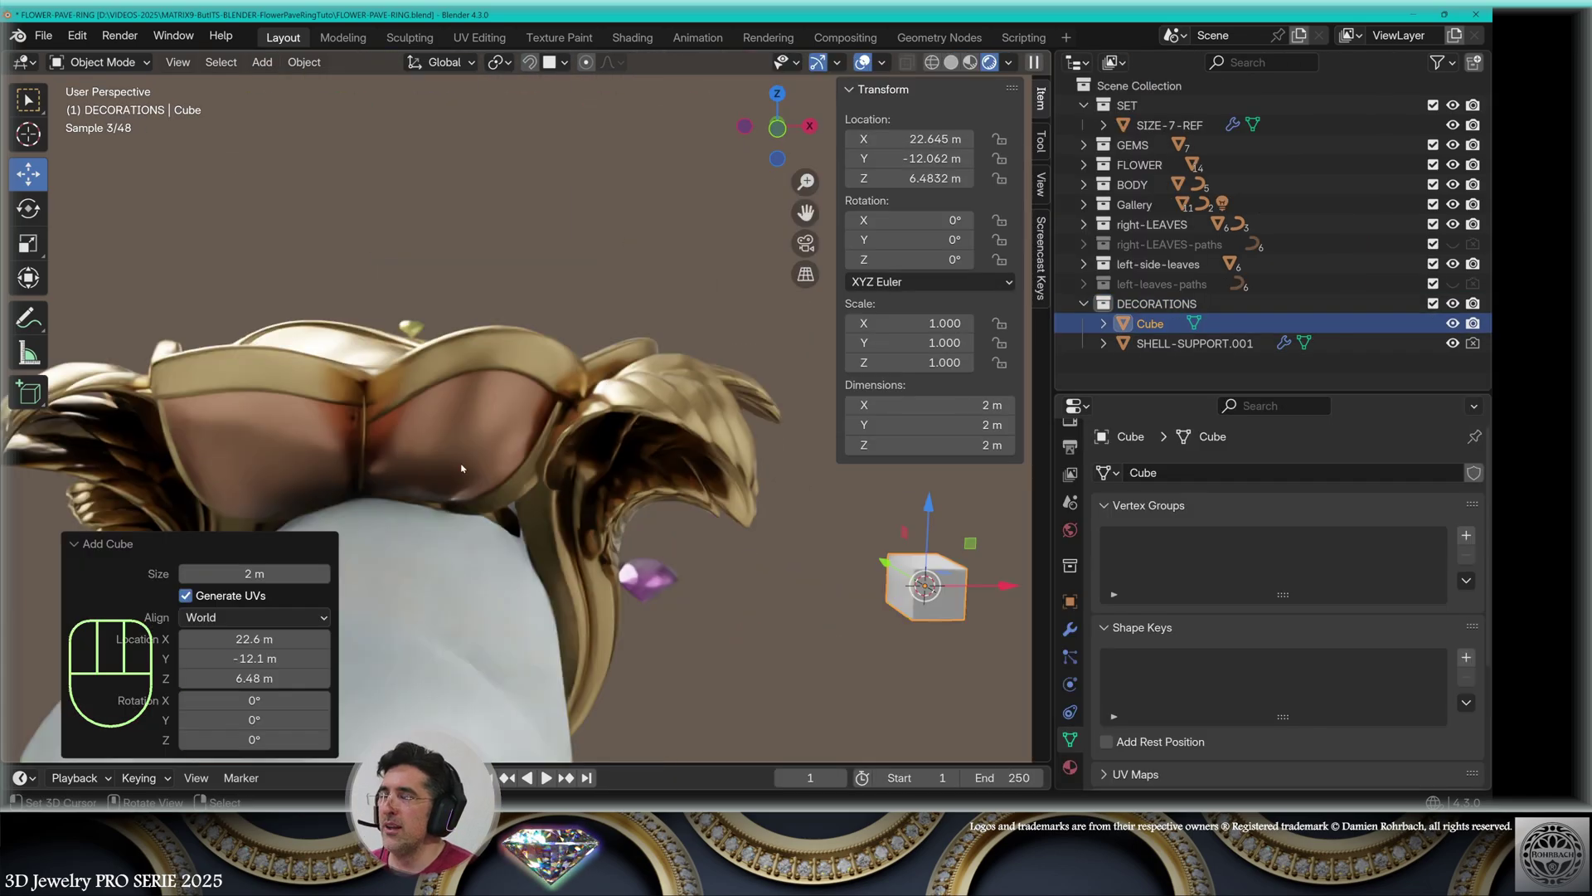
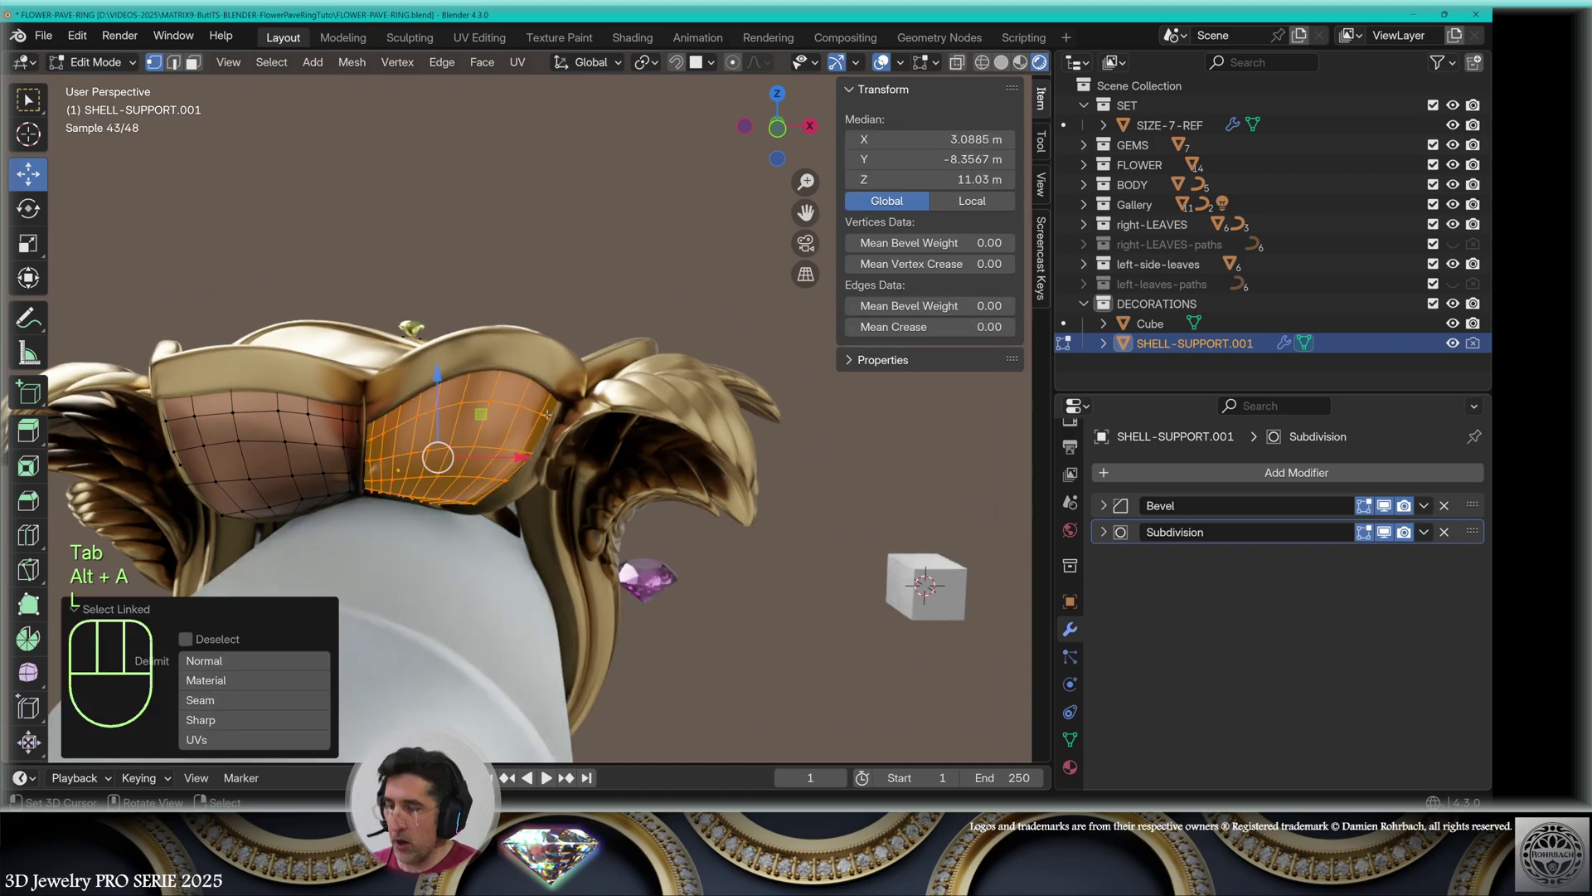
pyautogui.press('p')
pyautogui.press('Tab')
# Give SHELL-SUPPORT.002 a Displace modifier with a scroll-pattern texture using Object coordinates
pyautogui.moveTo(1251, 470); pyautogui.dragTo(1028, 532)
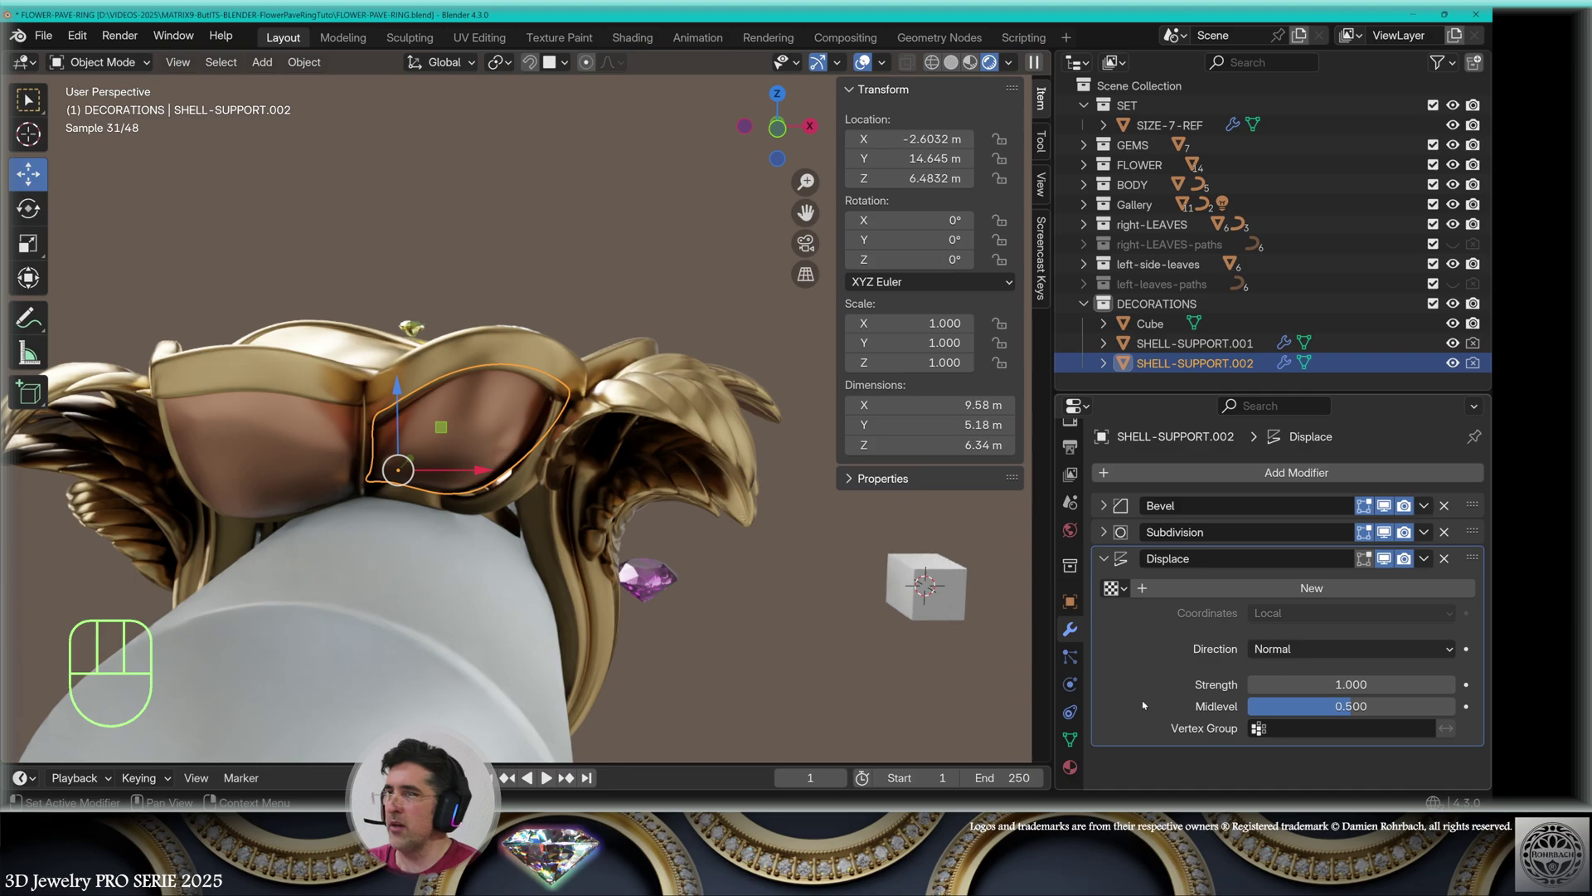
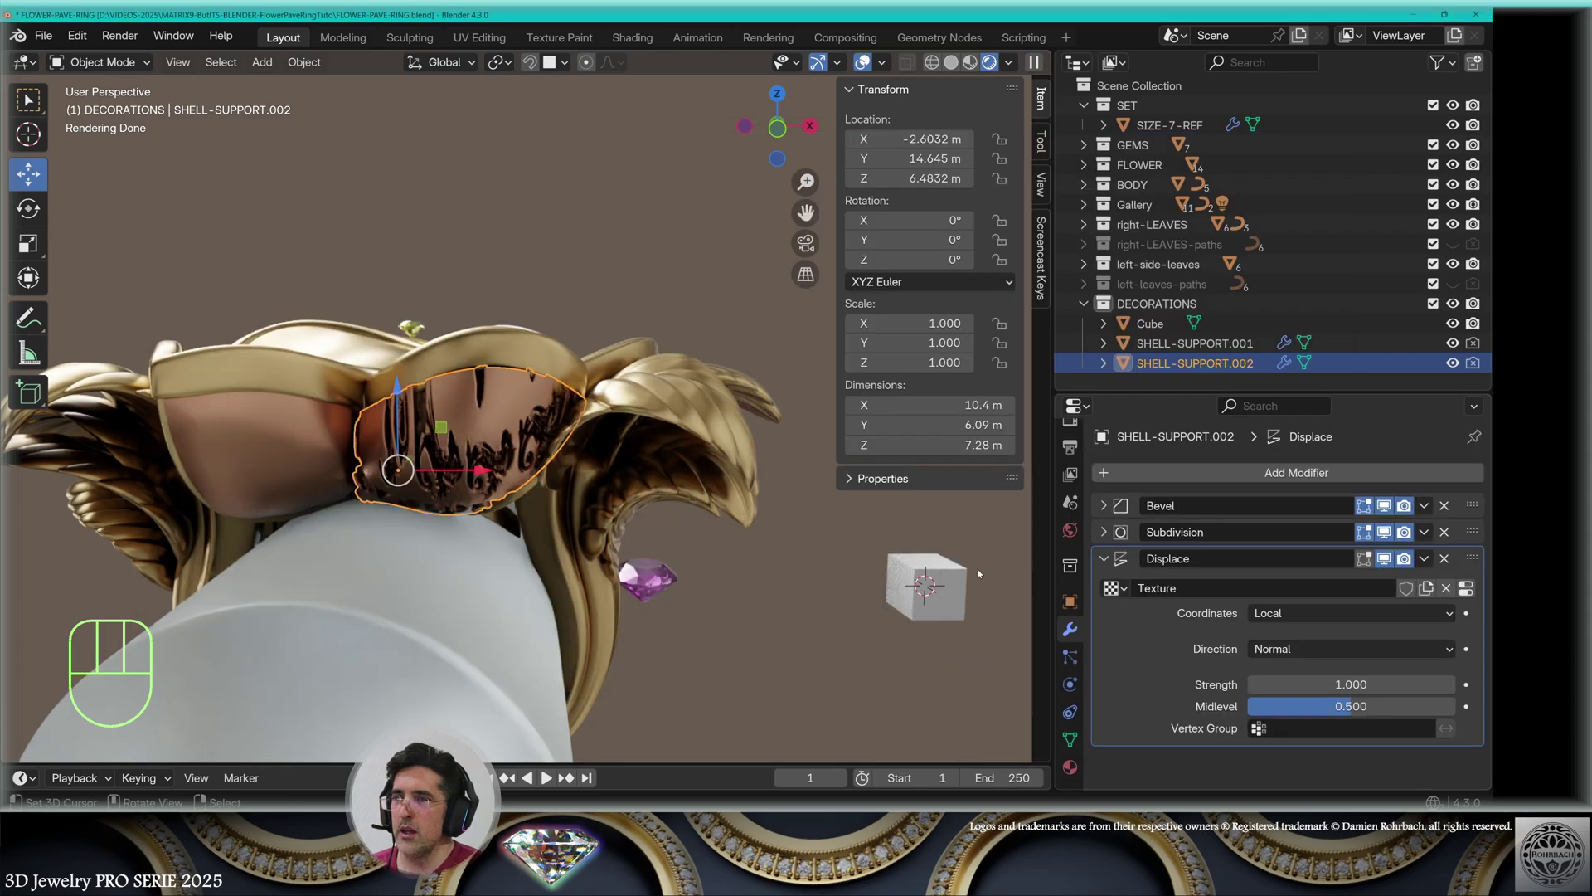
pyautogui.moveTo(1286, 619); pyautogui.dragTo(1280, 682)
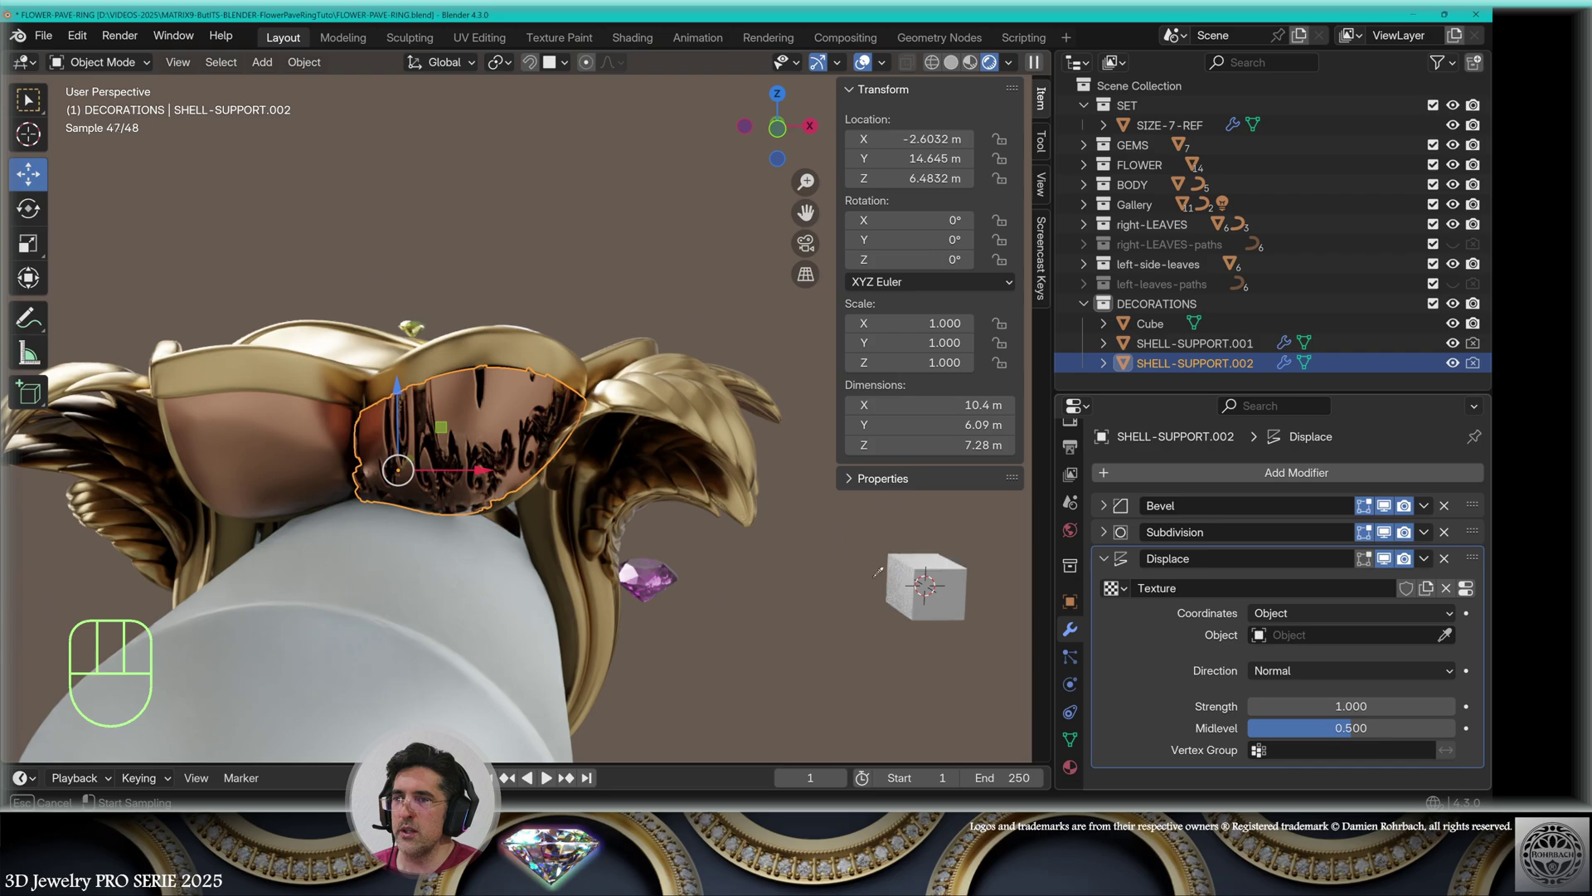
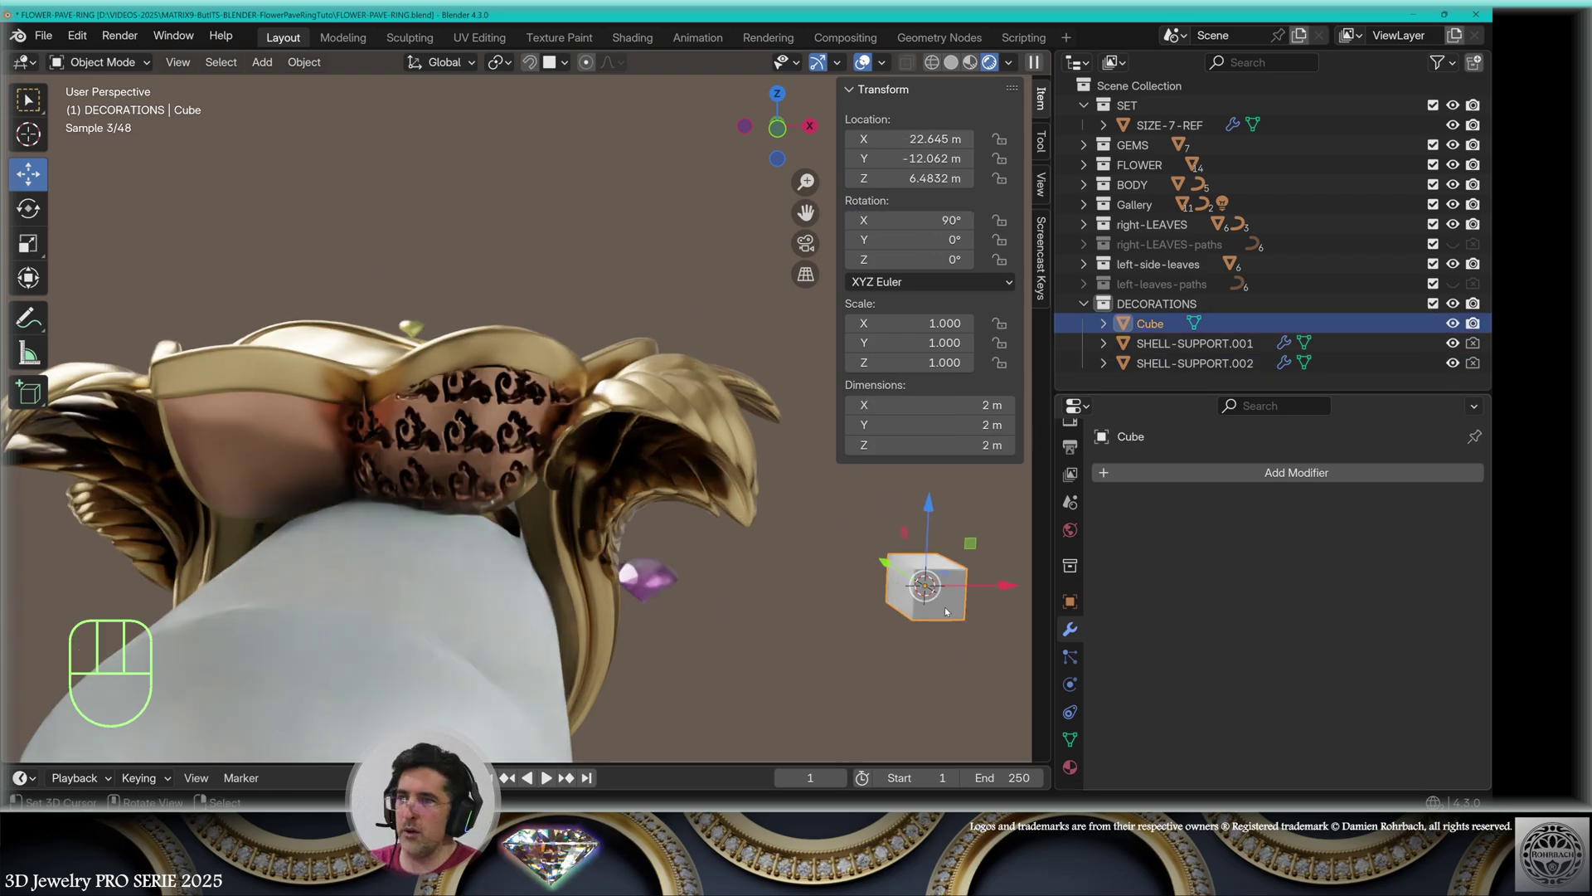
# Move the placer cube onto the panel and scale it about 3.4 times to resize the scroll emboss
pyautogui.press('g')
pyautogui.press('s')
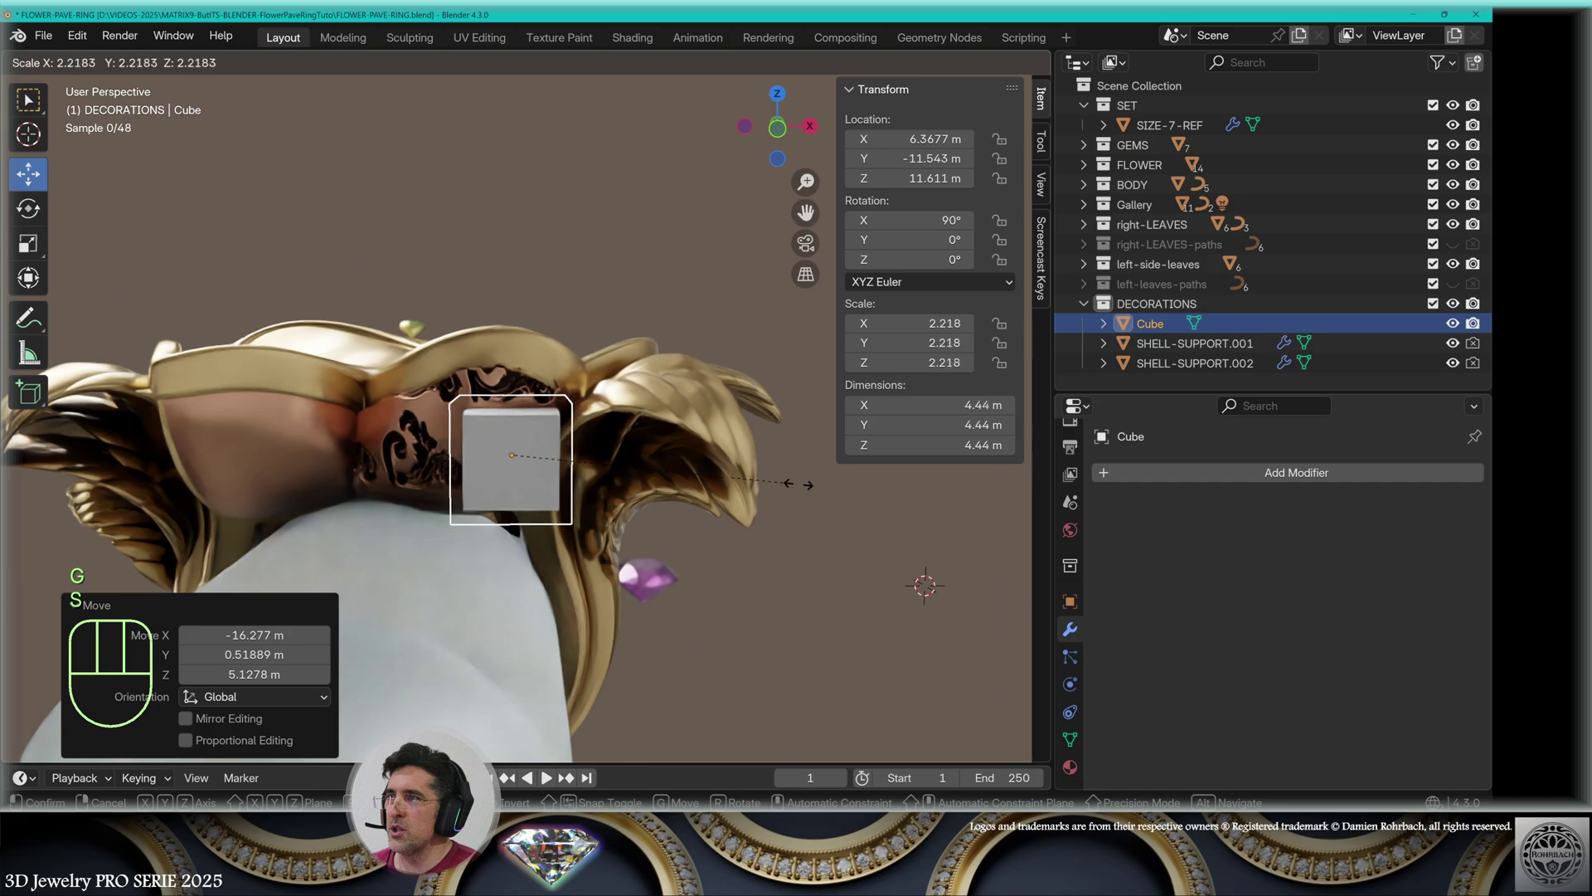
pyautogui.middleClick(634, 598)
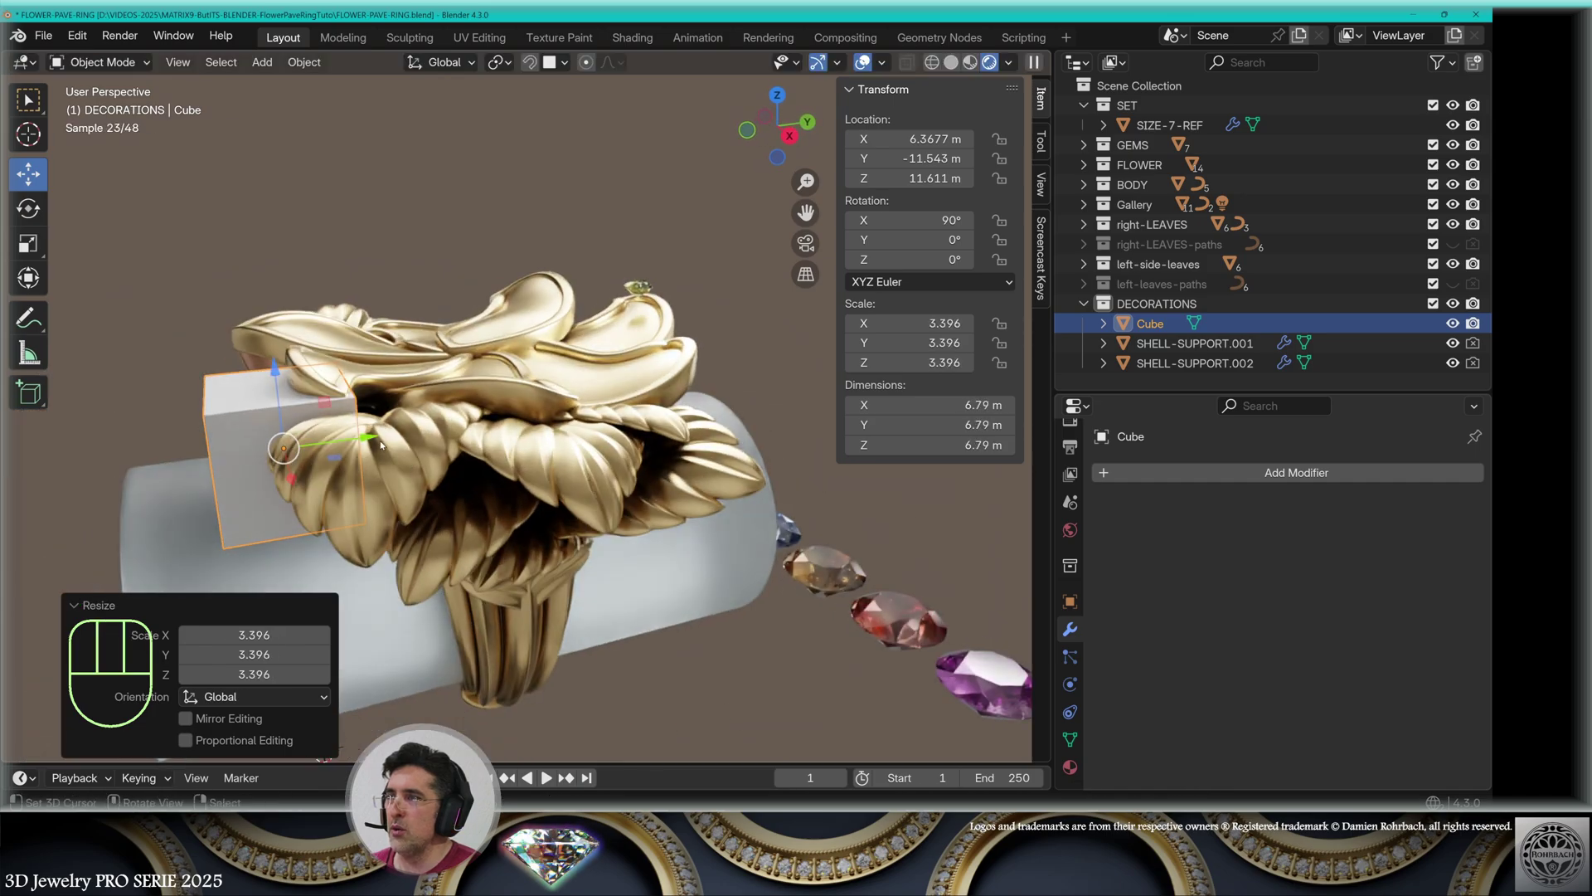
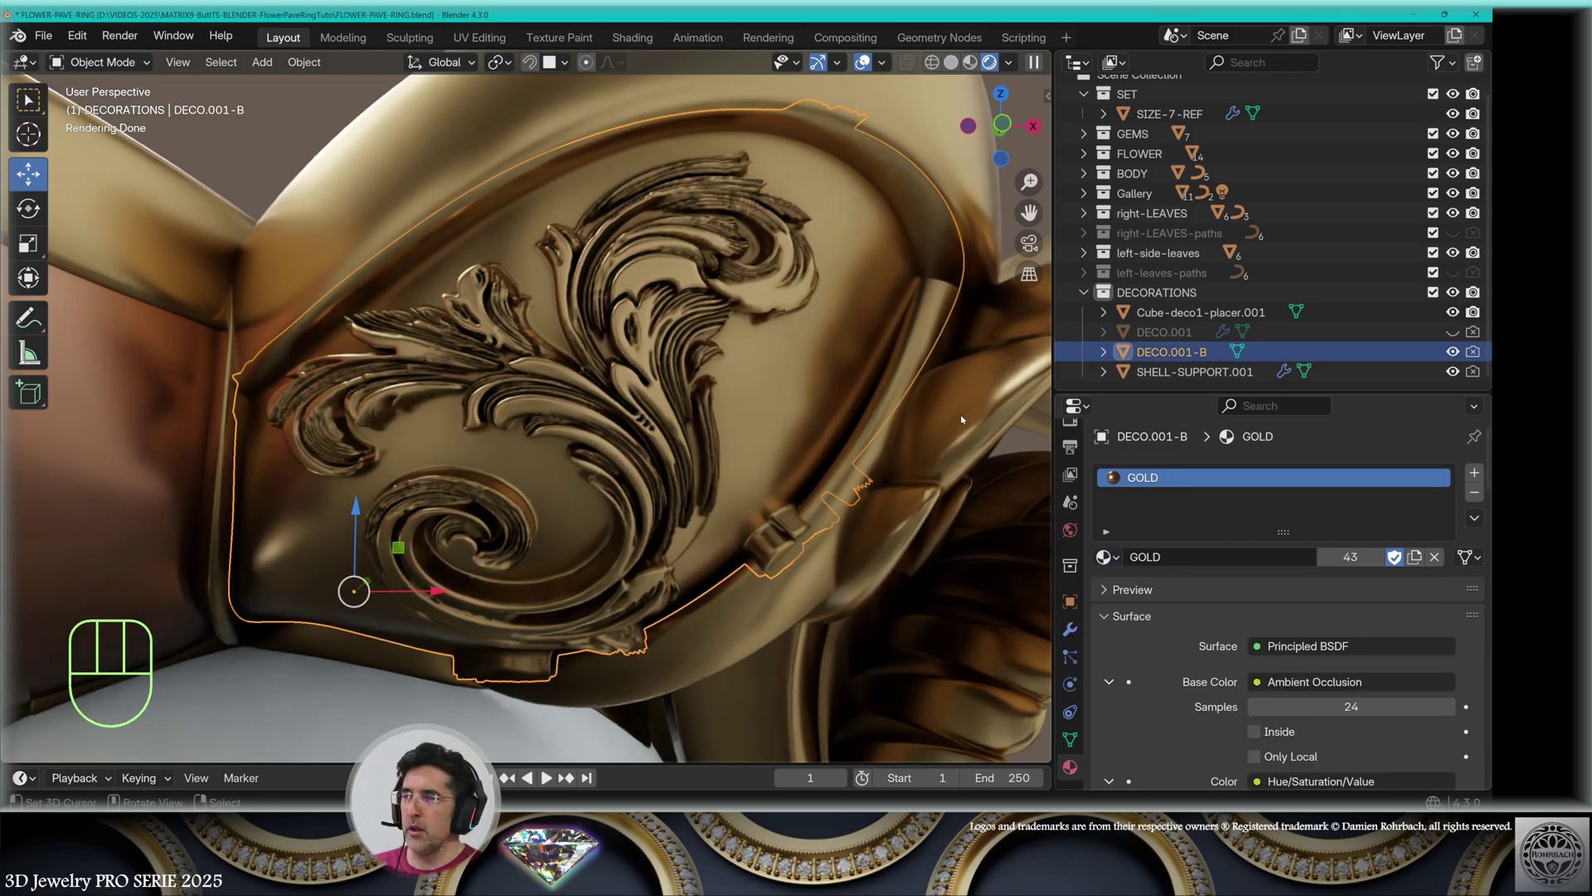
# Isolate DECO.001, duplicate it and rename the copy CUTTER-deco1, then return to the full ring view
pyautogui.click(1457, 334)
pyautogui.click(1190, 334)
pyautogui.press('KP_Divide')
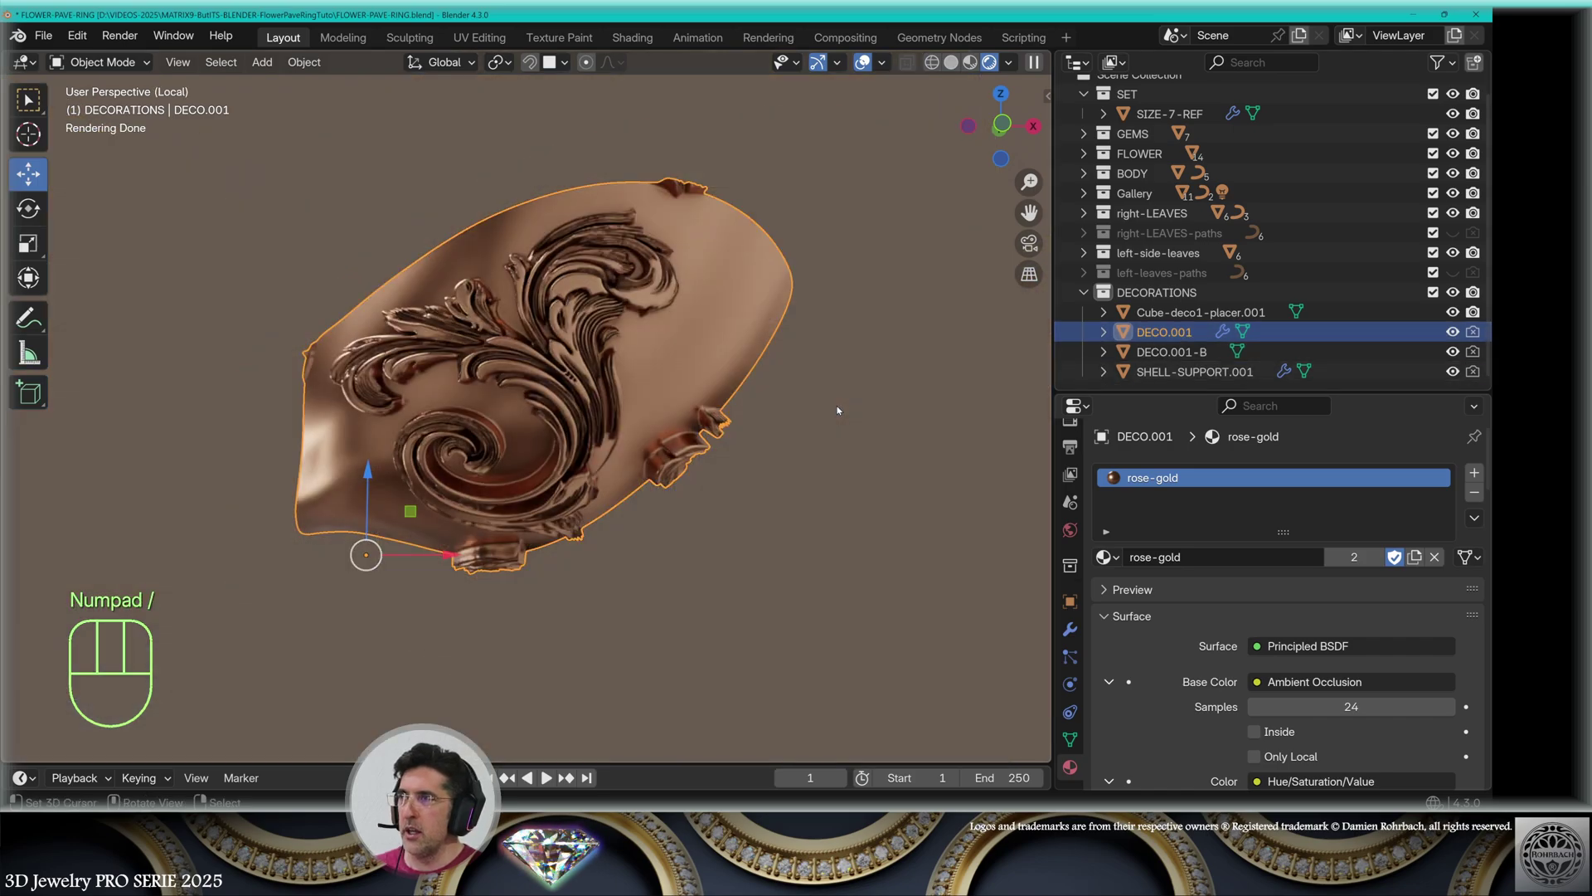
pyautogui.press('shift+d')
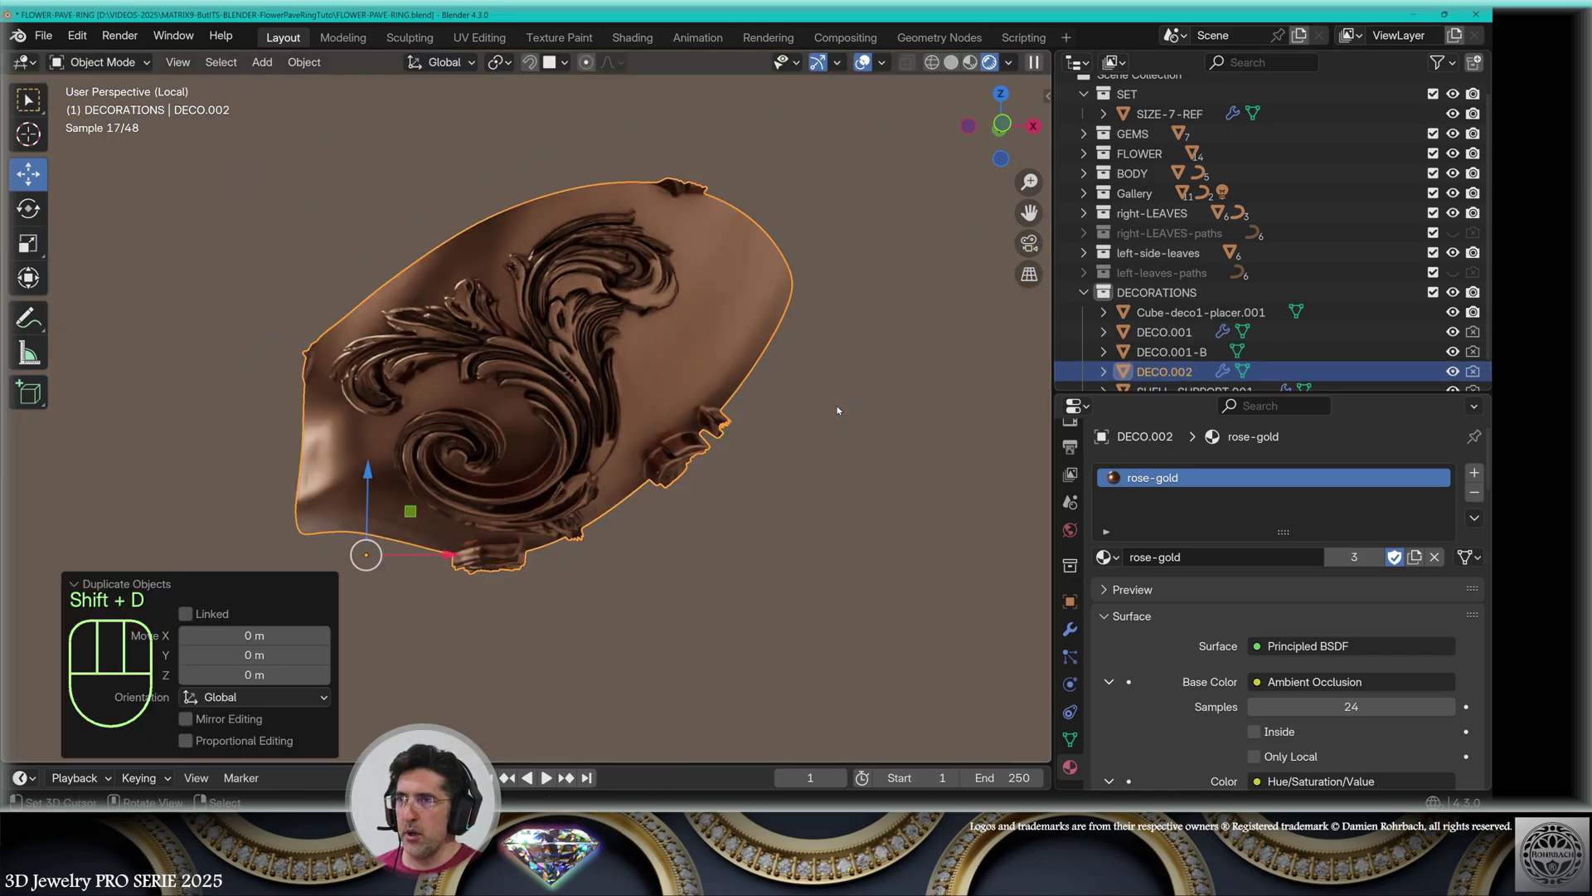
pyautogui.press('F2')
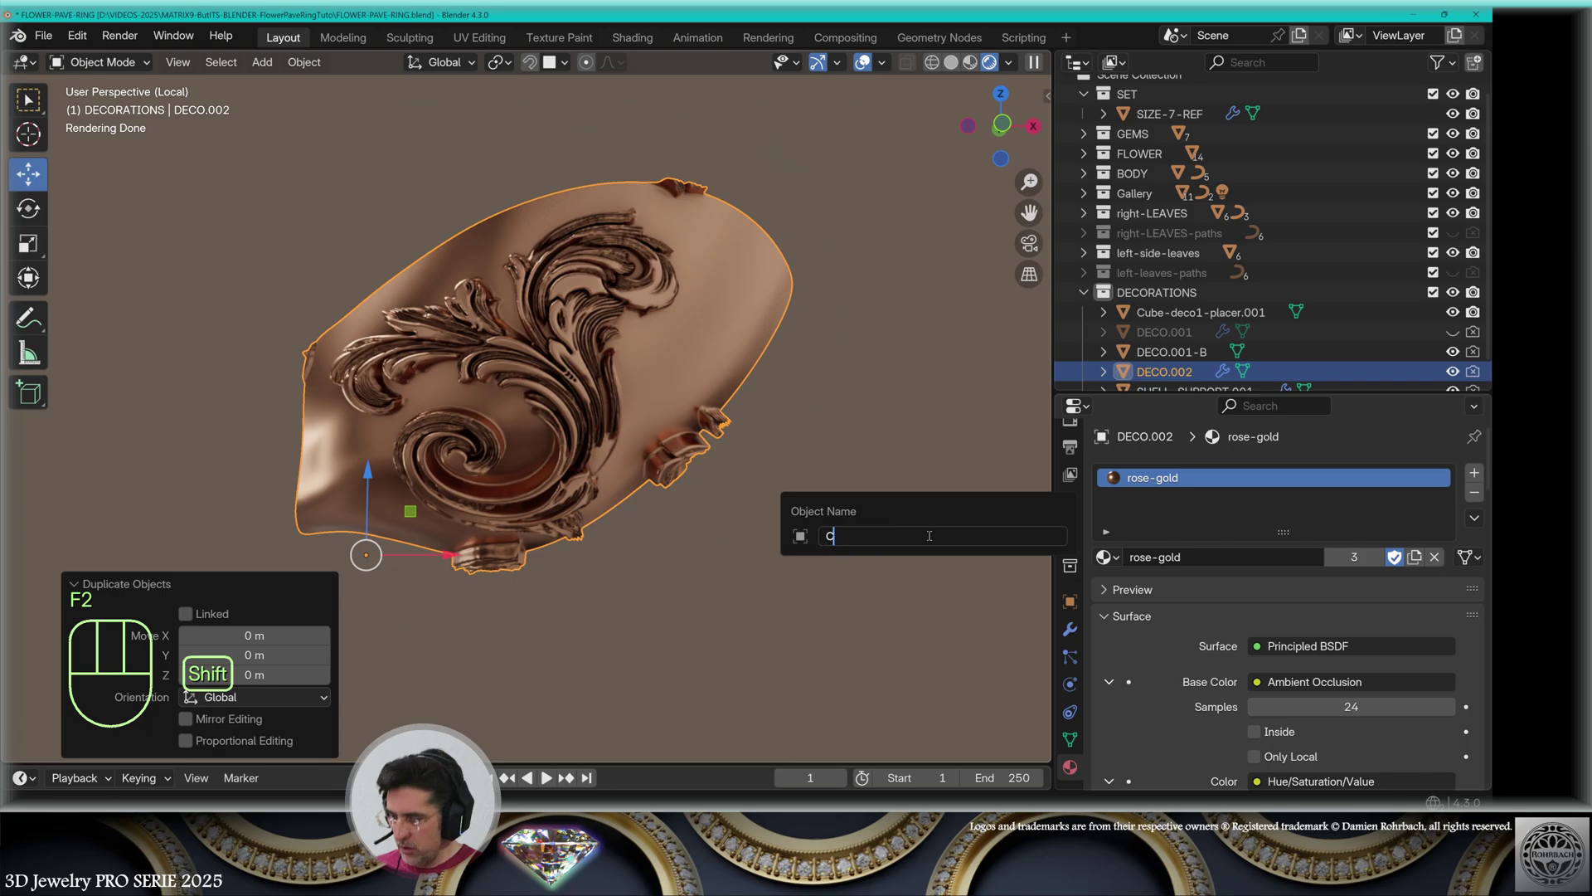
pyautogui.press('shift+t')
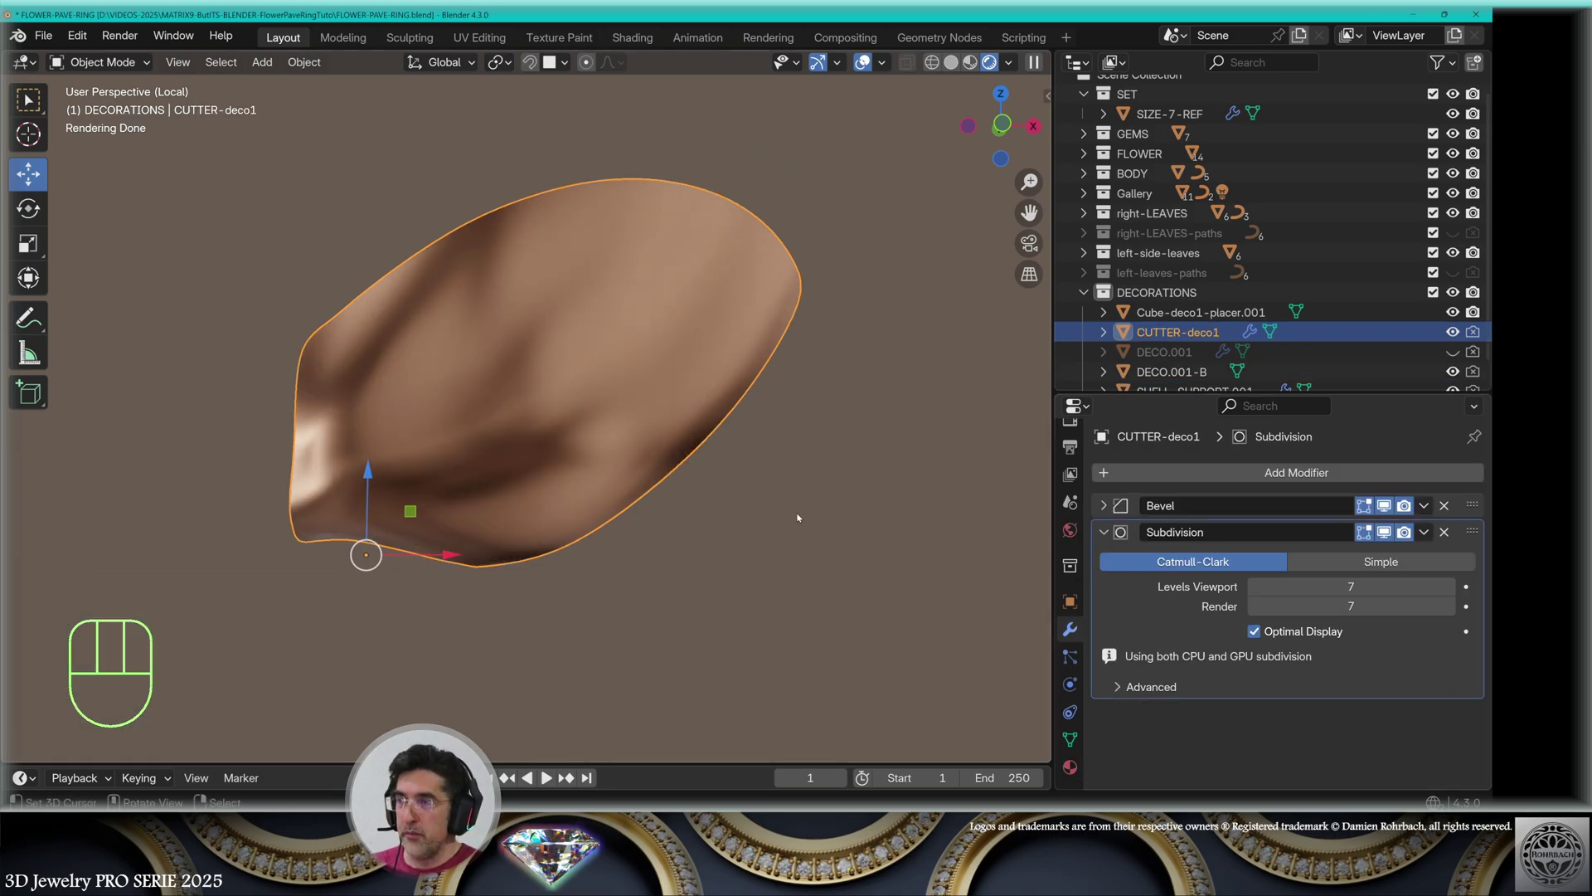
pyautogui.press('KP_Divide')
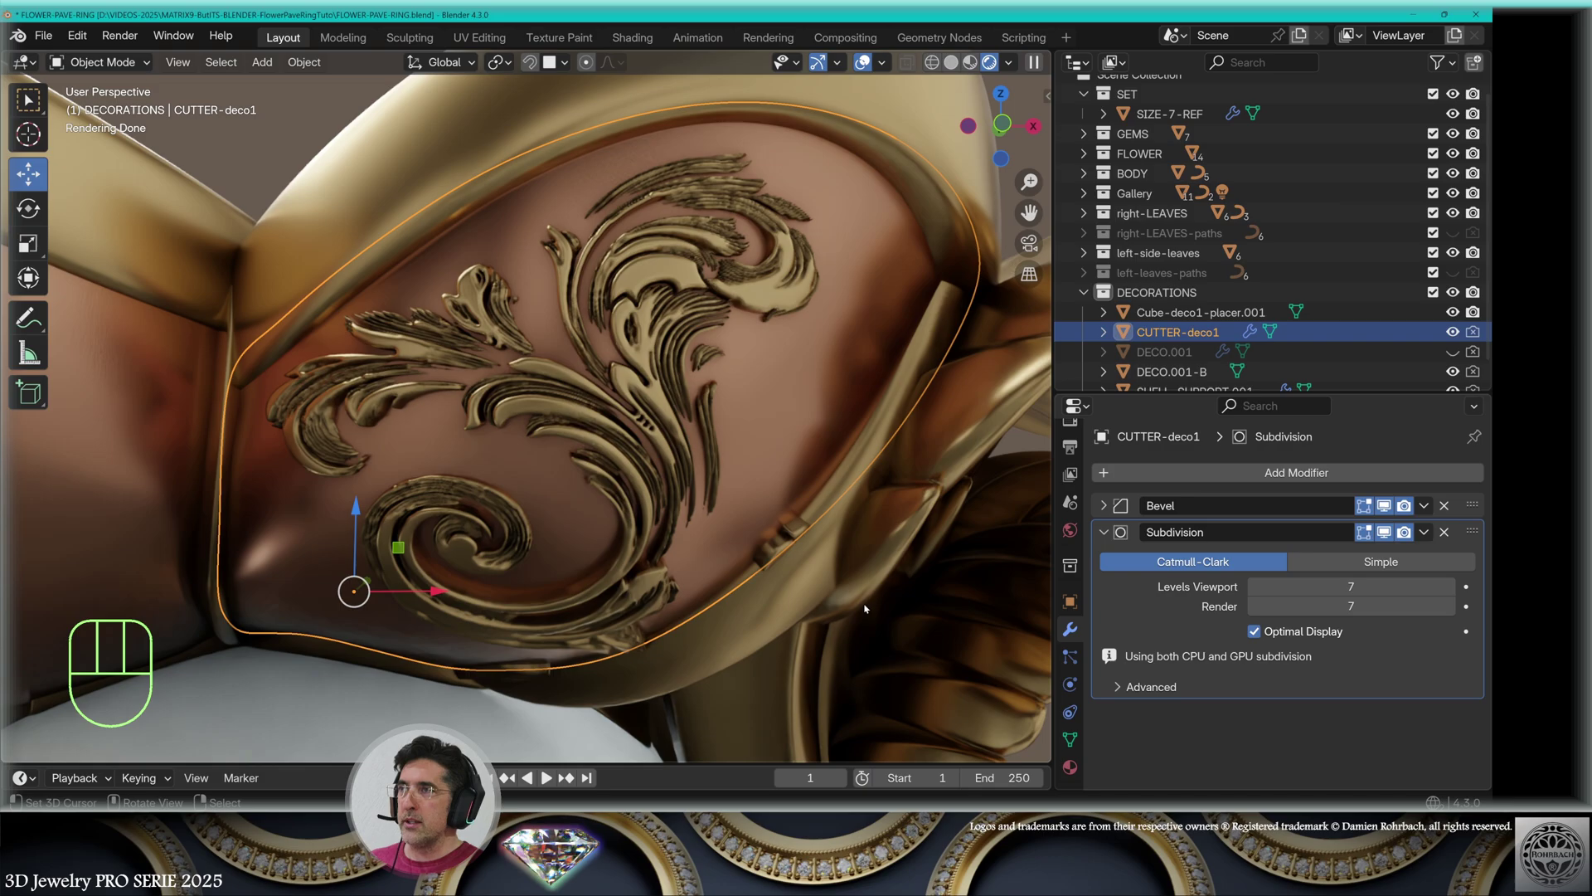
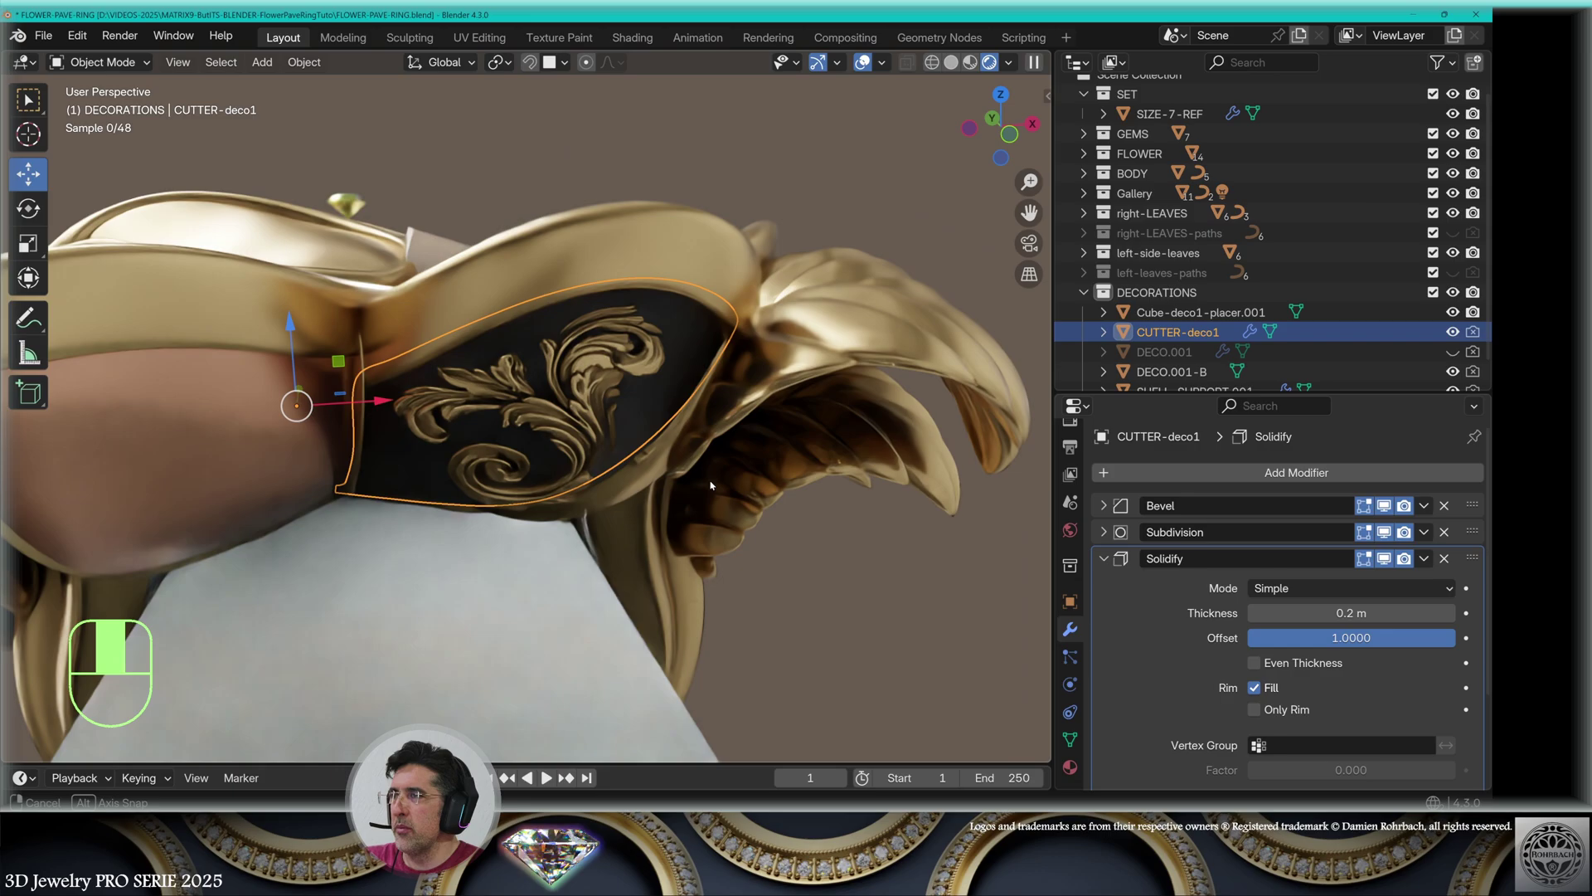
# Inspect CUTTER-deco1's 0.2 m Solidify shell in local view and orbit the decorated panel afterwards
pyautogui.middleClick(750, 511)
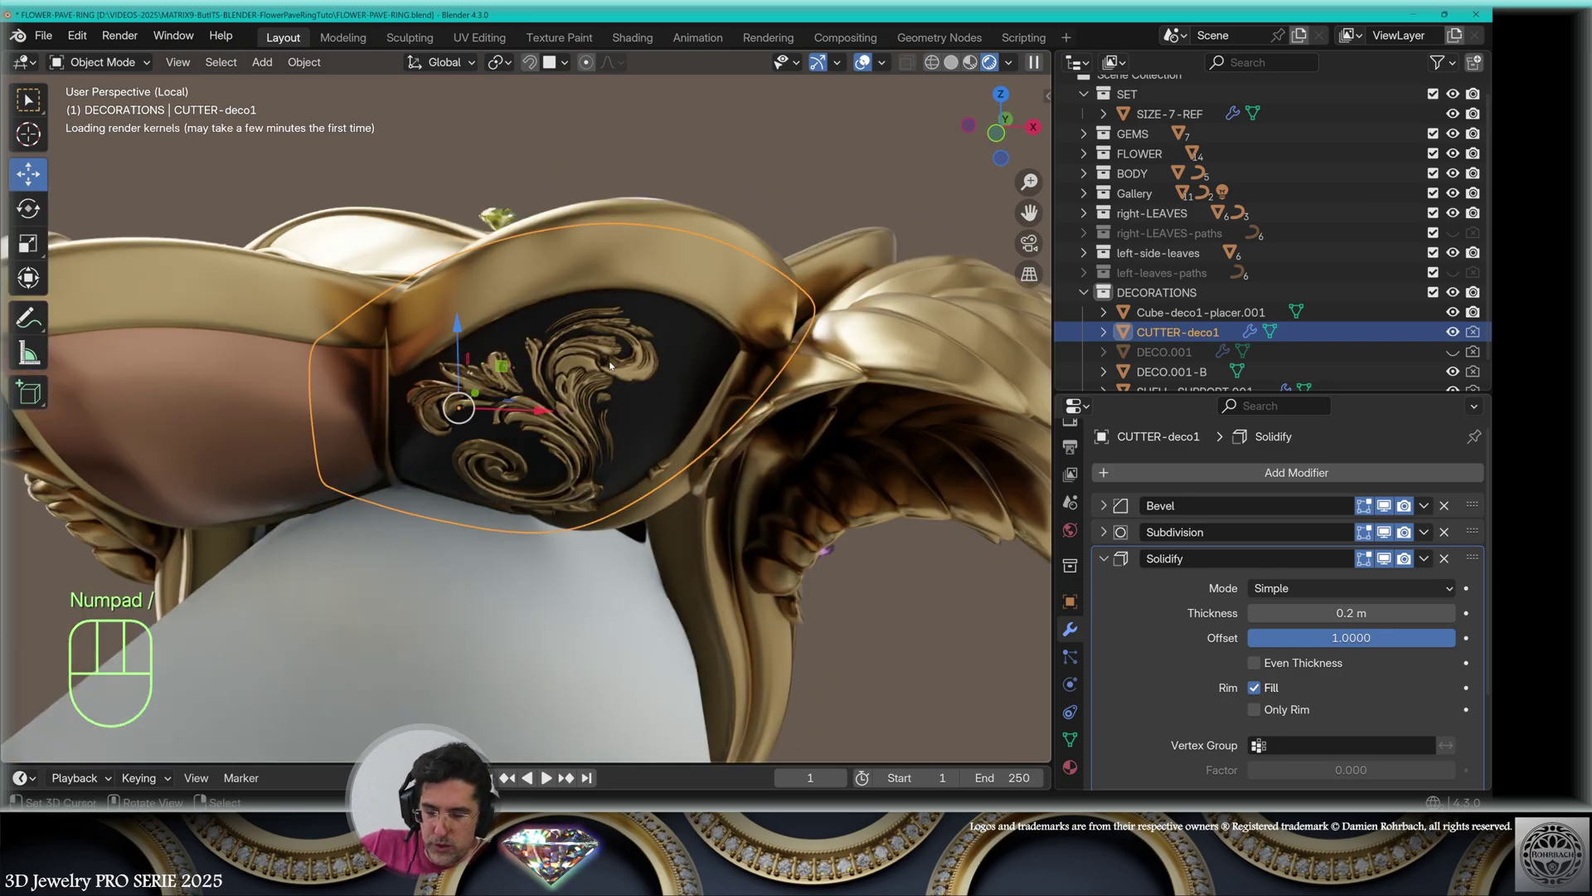
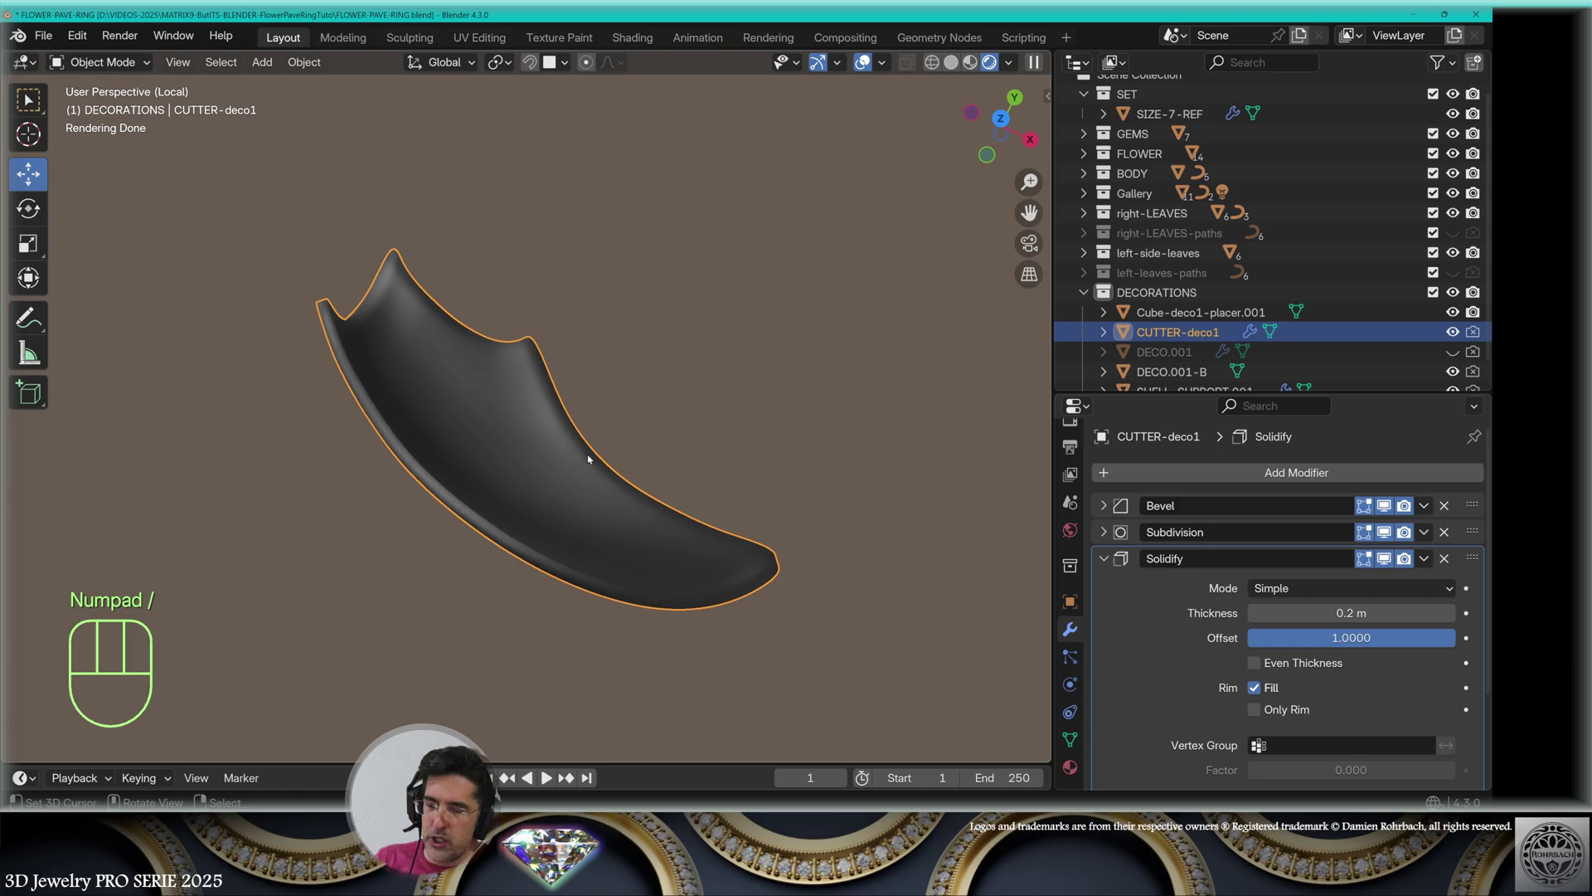
pyautogui.press('KP_Divide')
pyautogui.middleClick(636, 385)
pyautogui.middleClick(688, 396)
pyautogui.moveTo(594, 460); pyautogui.dragTo(631, 401)
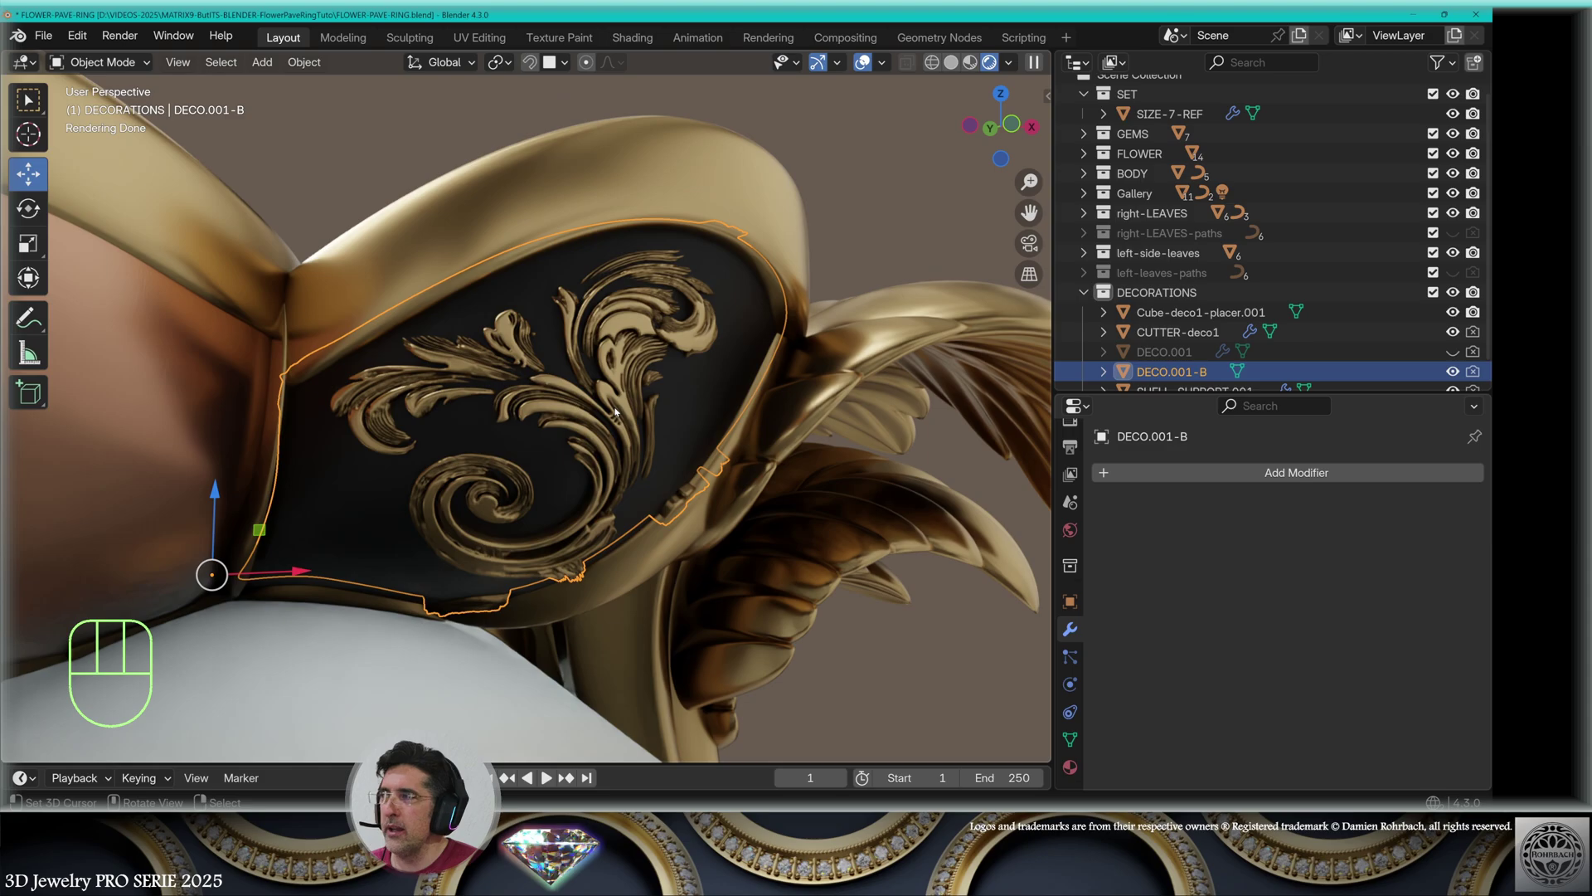
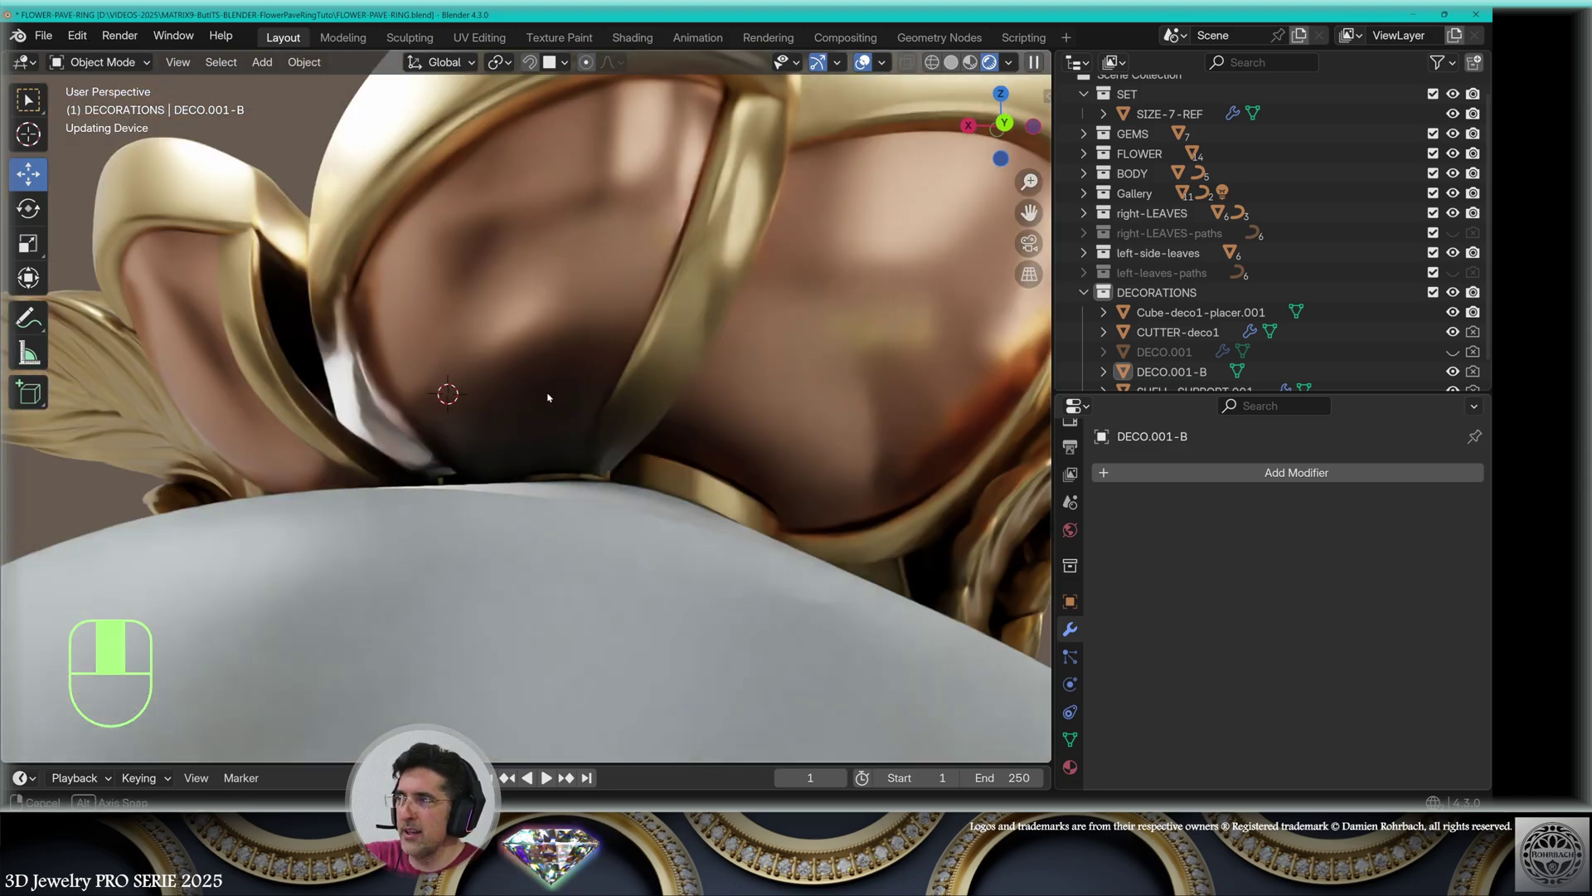
# Orbit the view back onto the decorated side panel with its raised gold scrollwork
pyautogui.moveTo(812, 405); pyautogui.dragTo(469, 399)
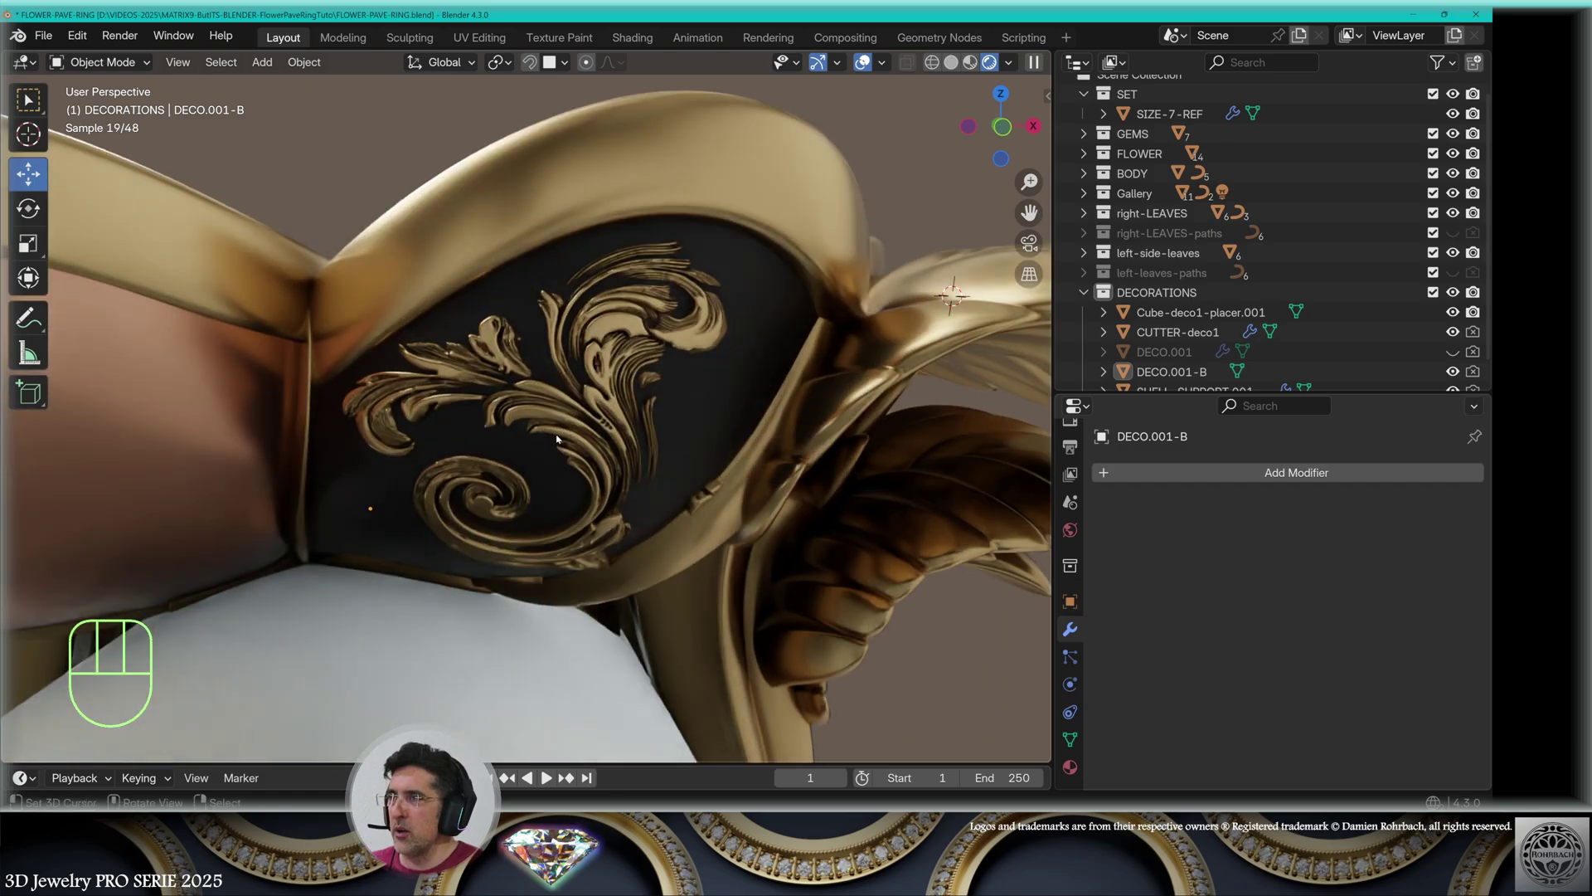
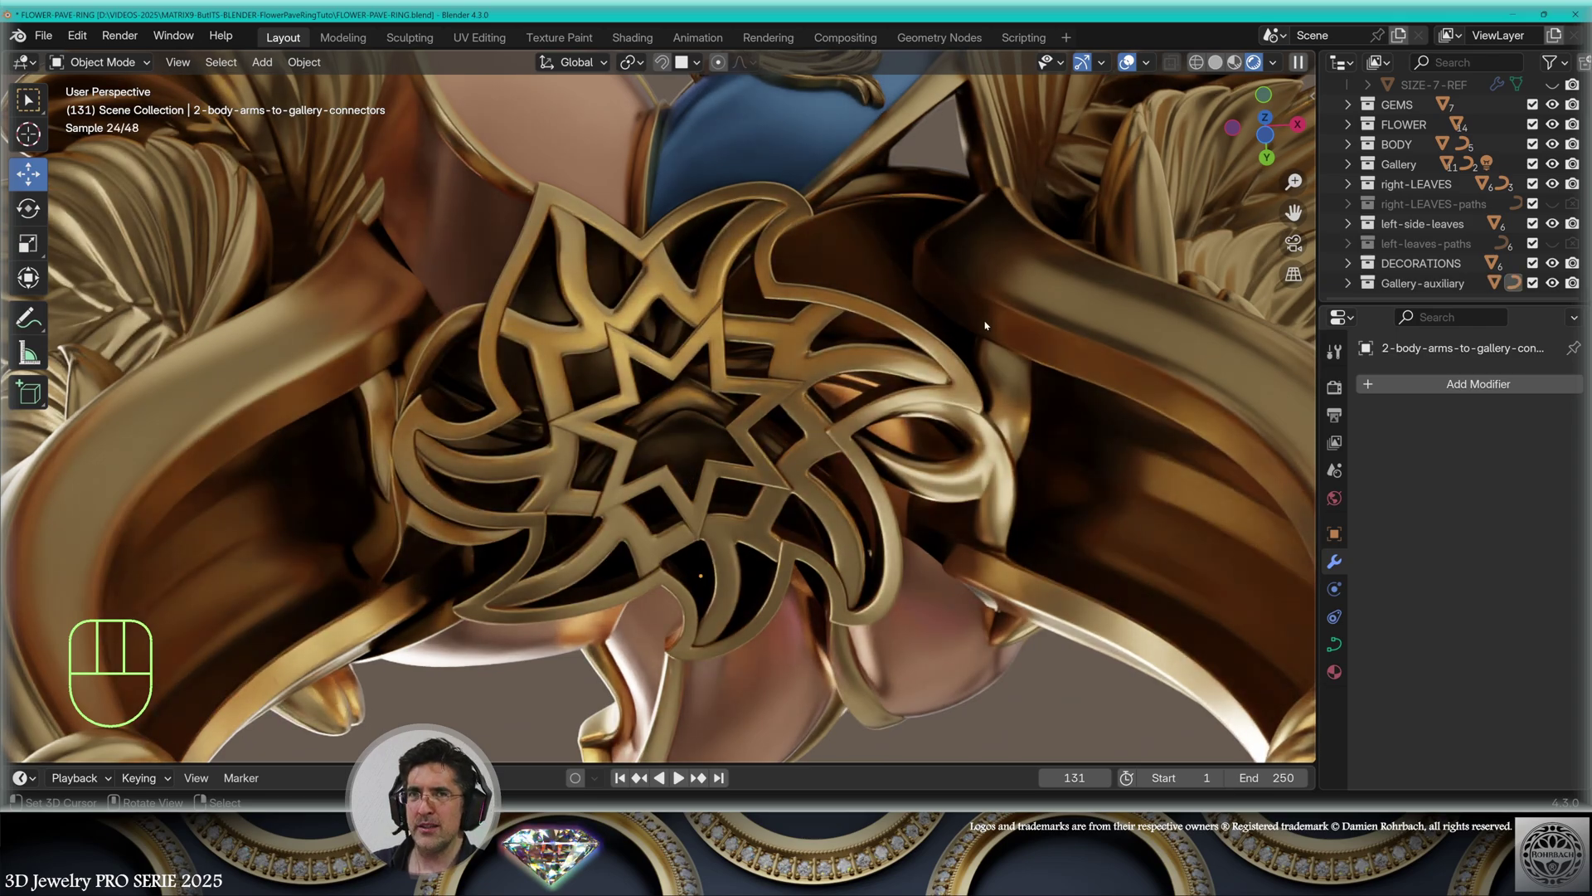
# Tweak the control points of DECO-2-BézierCurves in Edit Mode and return to Object Mode
pyautogui.moveTo(398, 256); pyautogui.dragTo(935, 273)
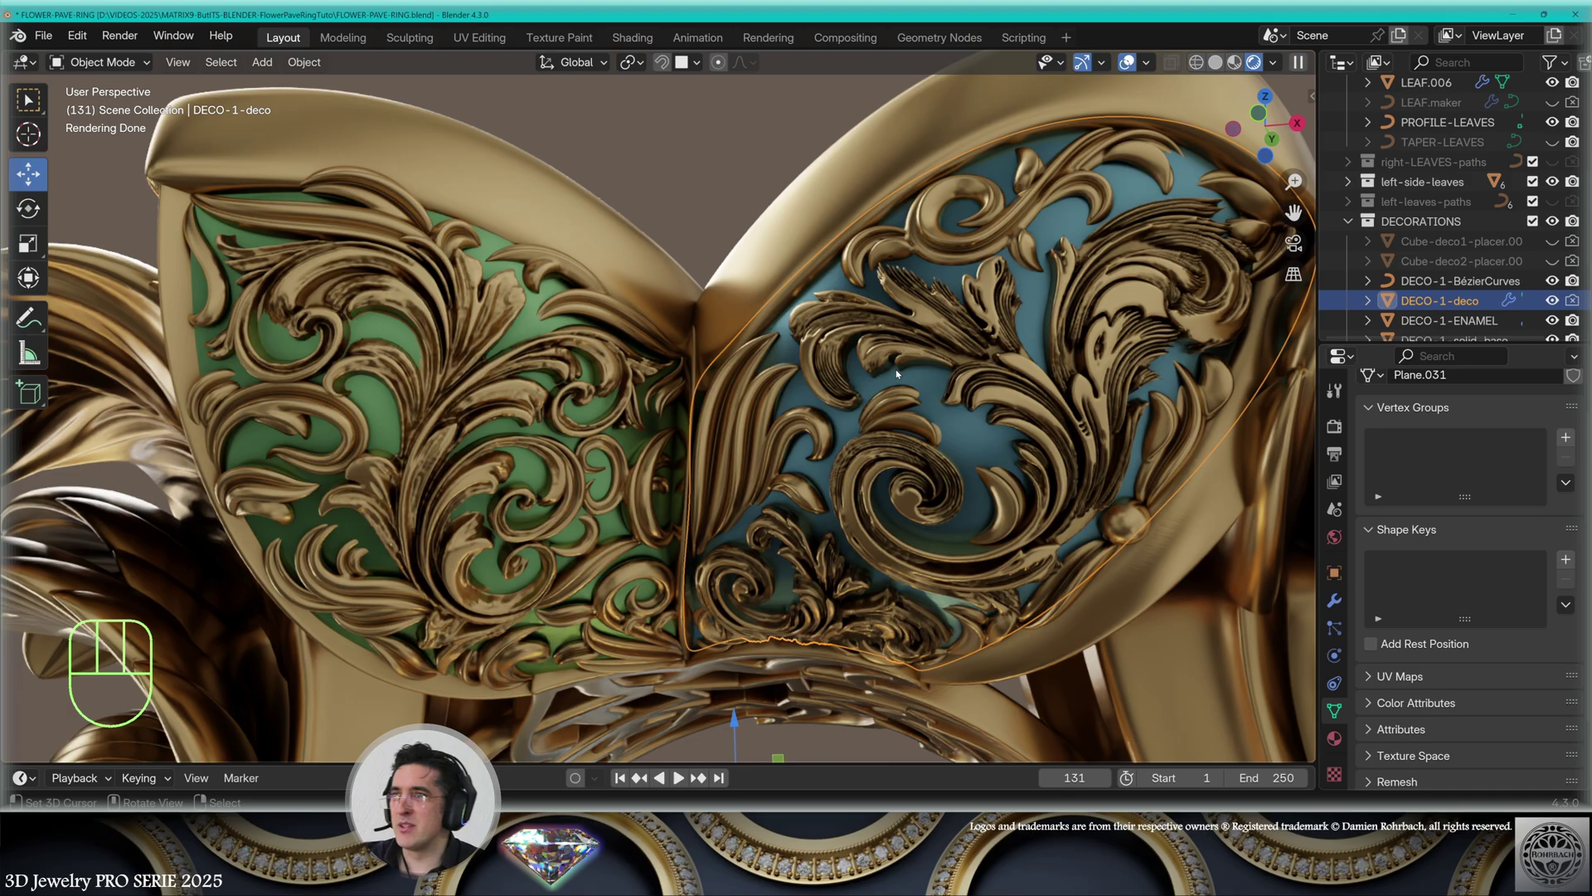
pyautogui.rightClick(542, 258)
pyautogui.press('Tab')
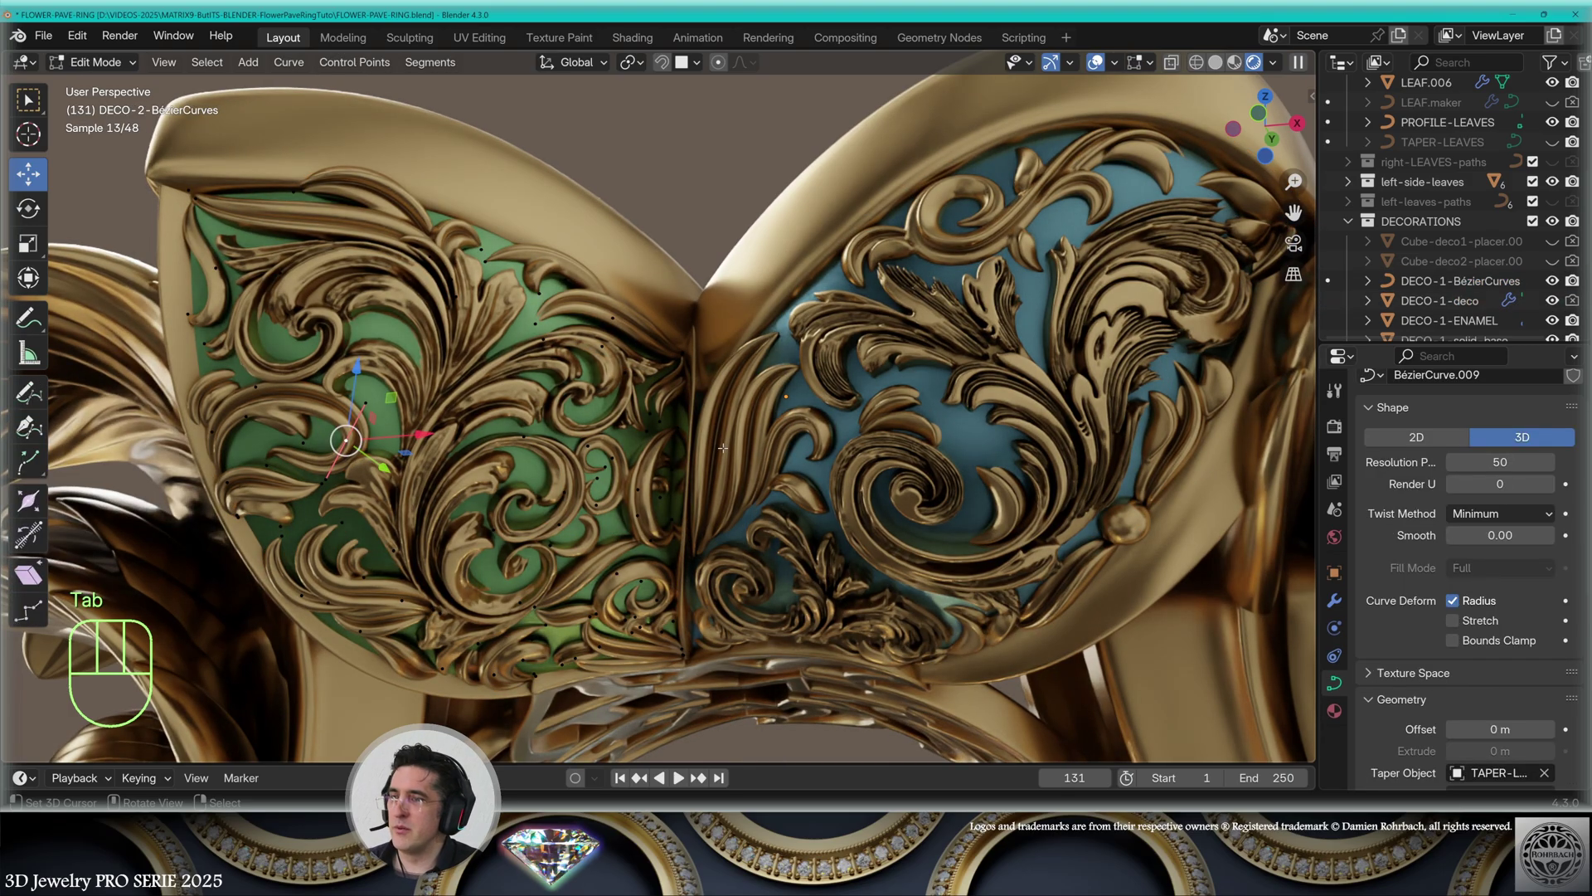
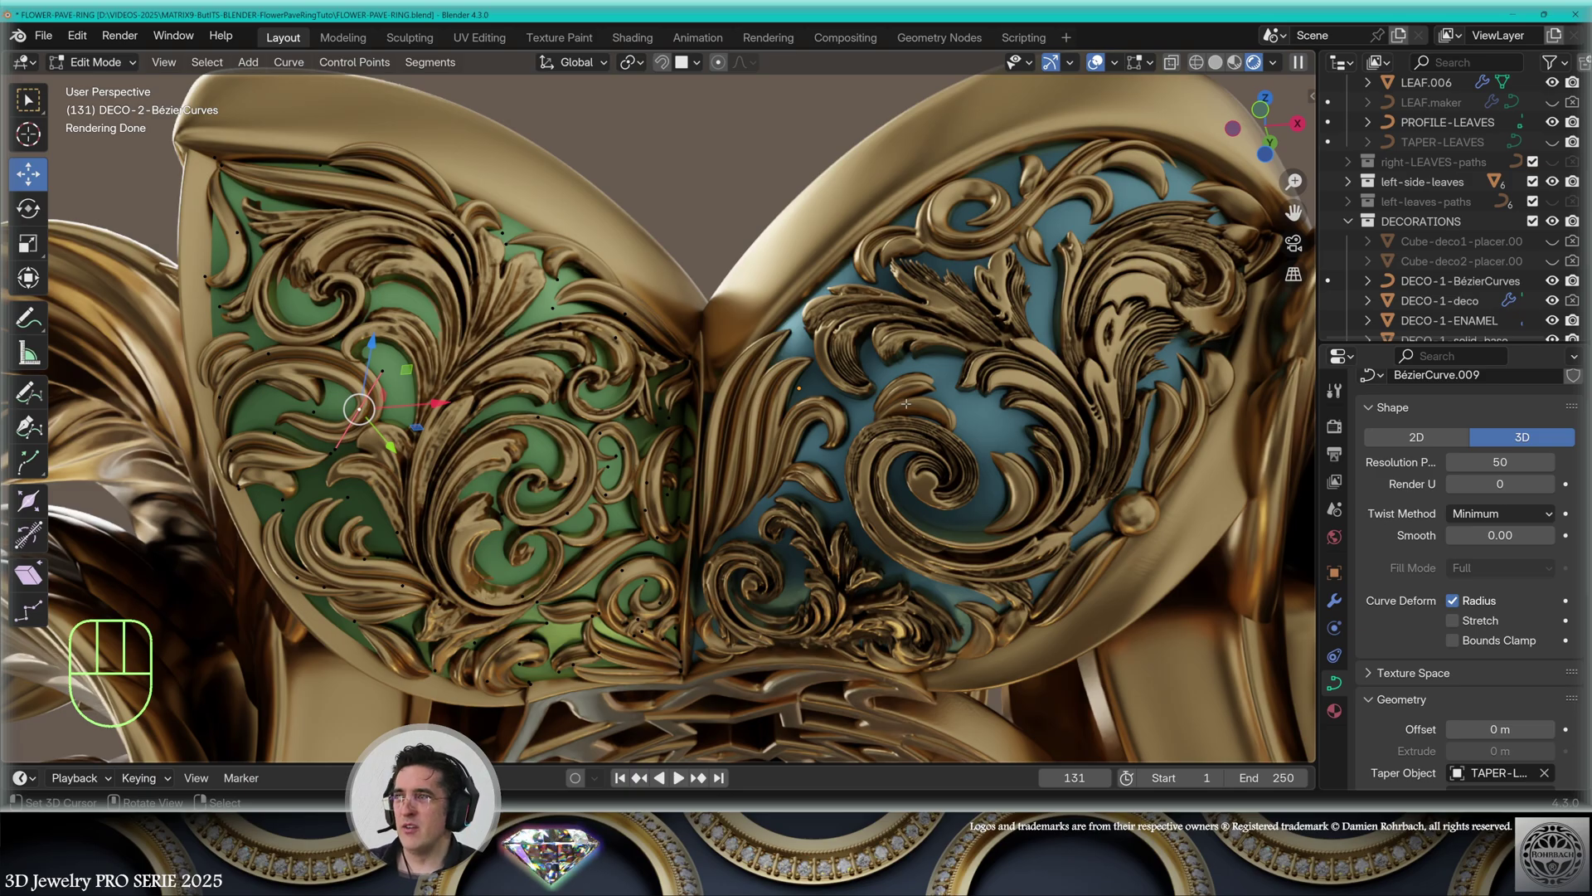
pyautogui.press('Tab')
# Orbit out from the decoration to view the whole gold seven-petal flower
pyautogui.moveTo(943, 288); pyautogui.dragTo(920, 469)
pyautogui.moveTo(973, 421); pyautogui.dragTo(1041, 397)
pyautogui.middleClick(1051, 401)
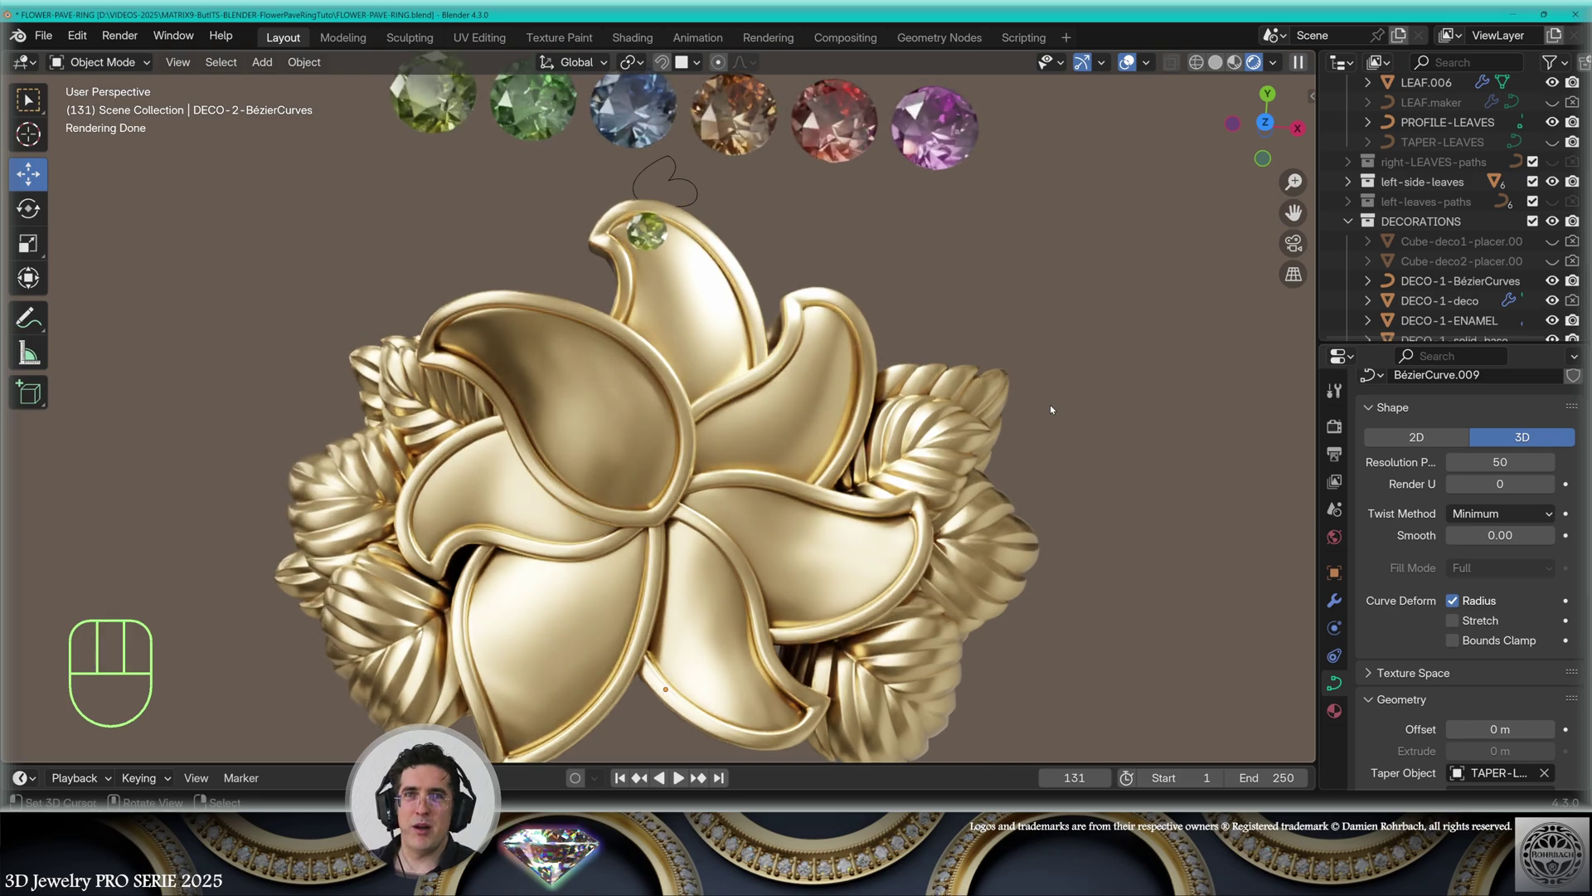
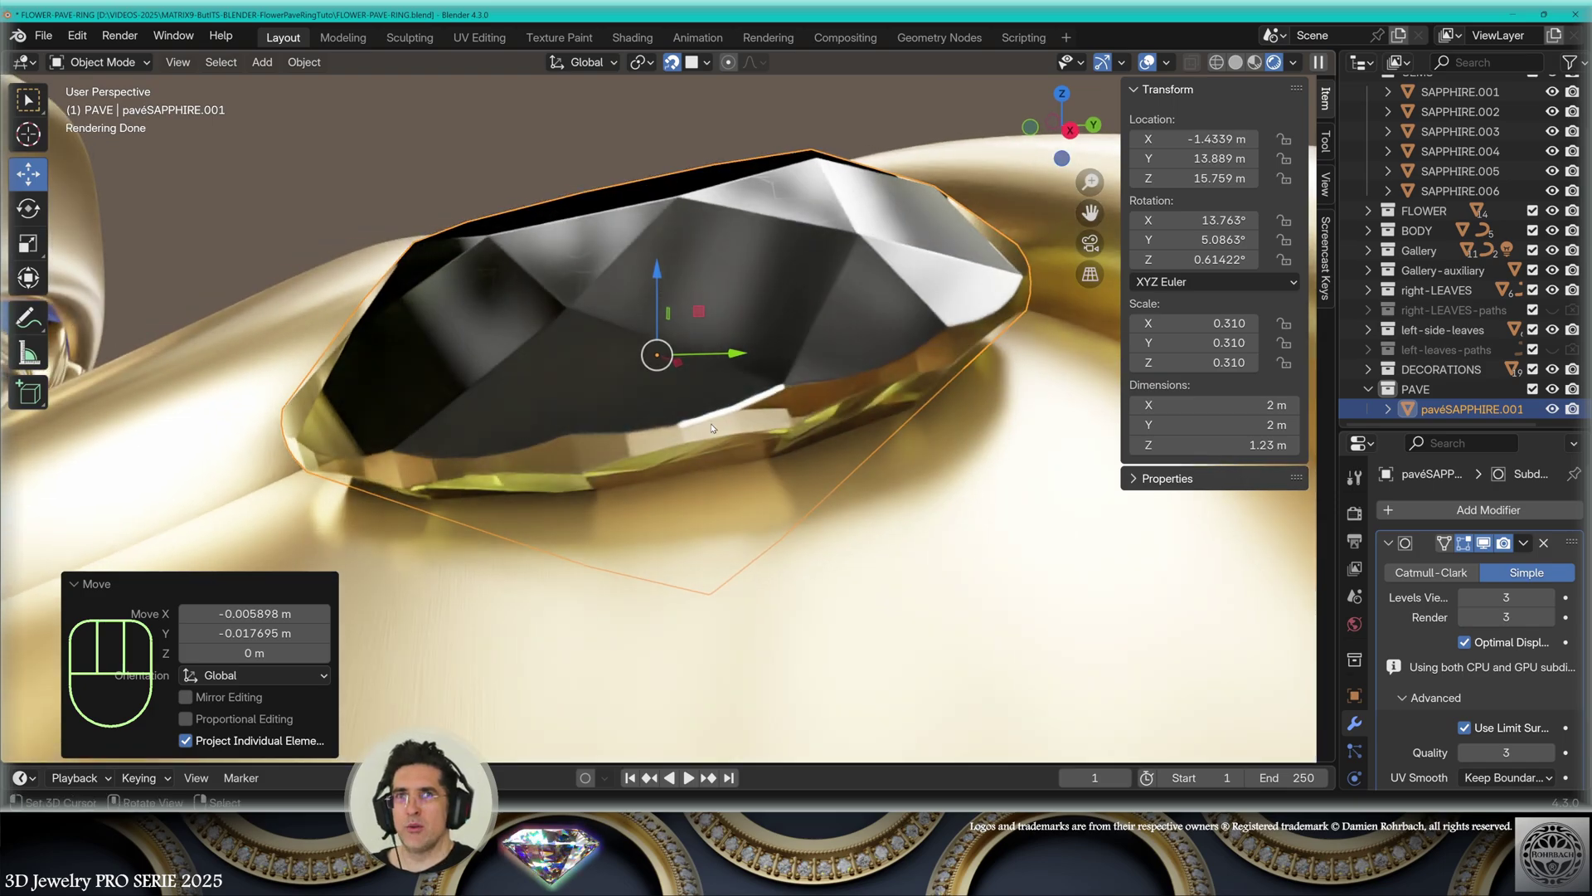
# From Top Orthographic view, duplicate the pavé sapphire and place the copy on the petal surface
pyautogui.press('KP_7')
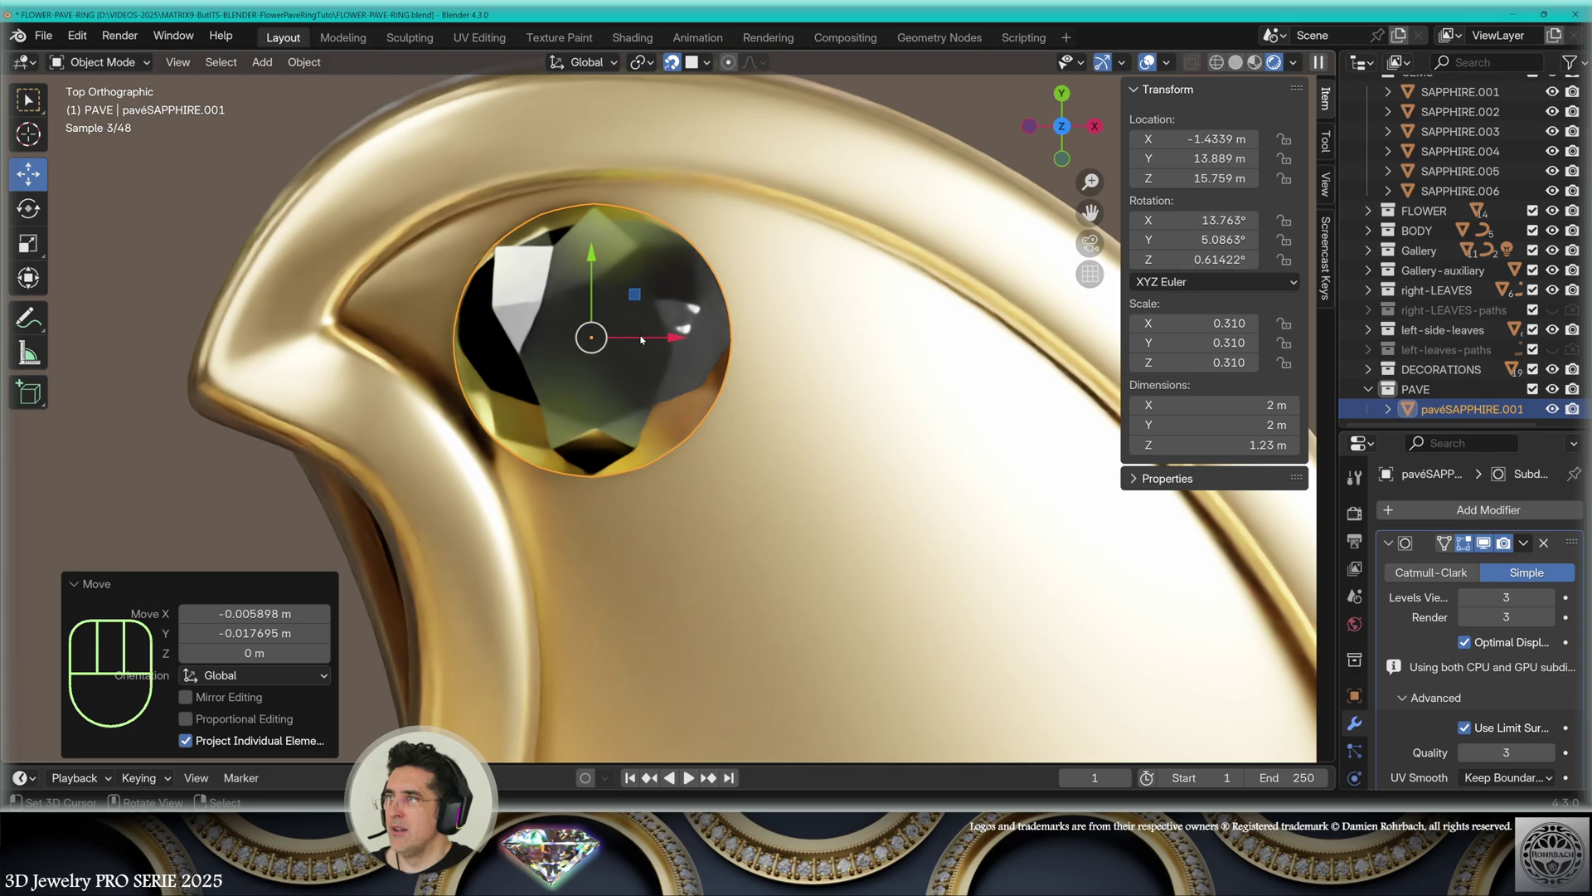
pyautogui.press('shift+d')
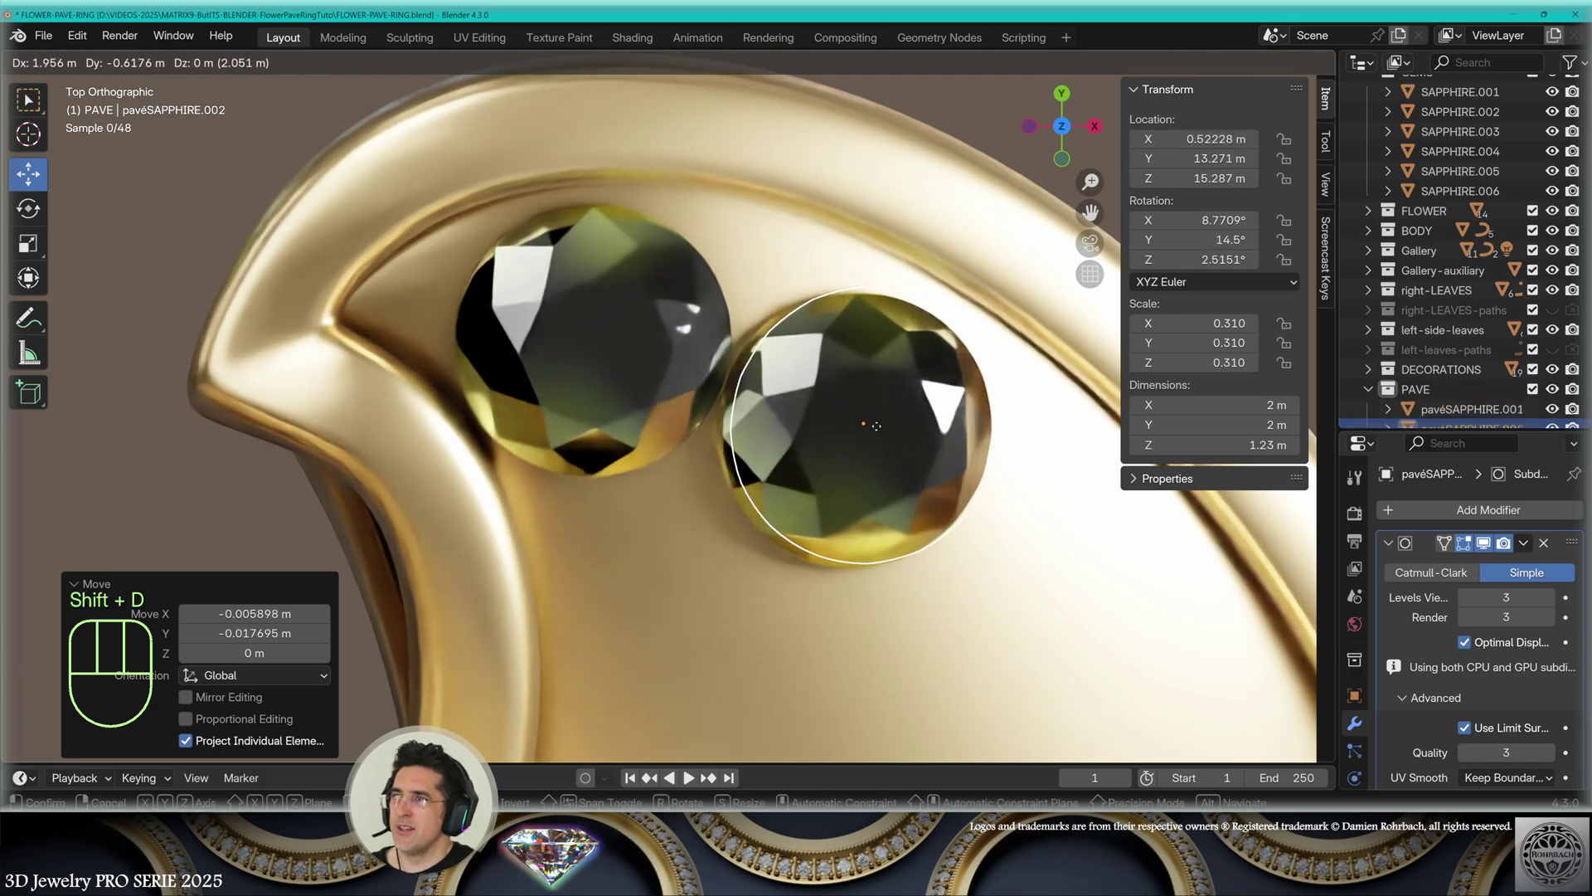
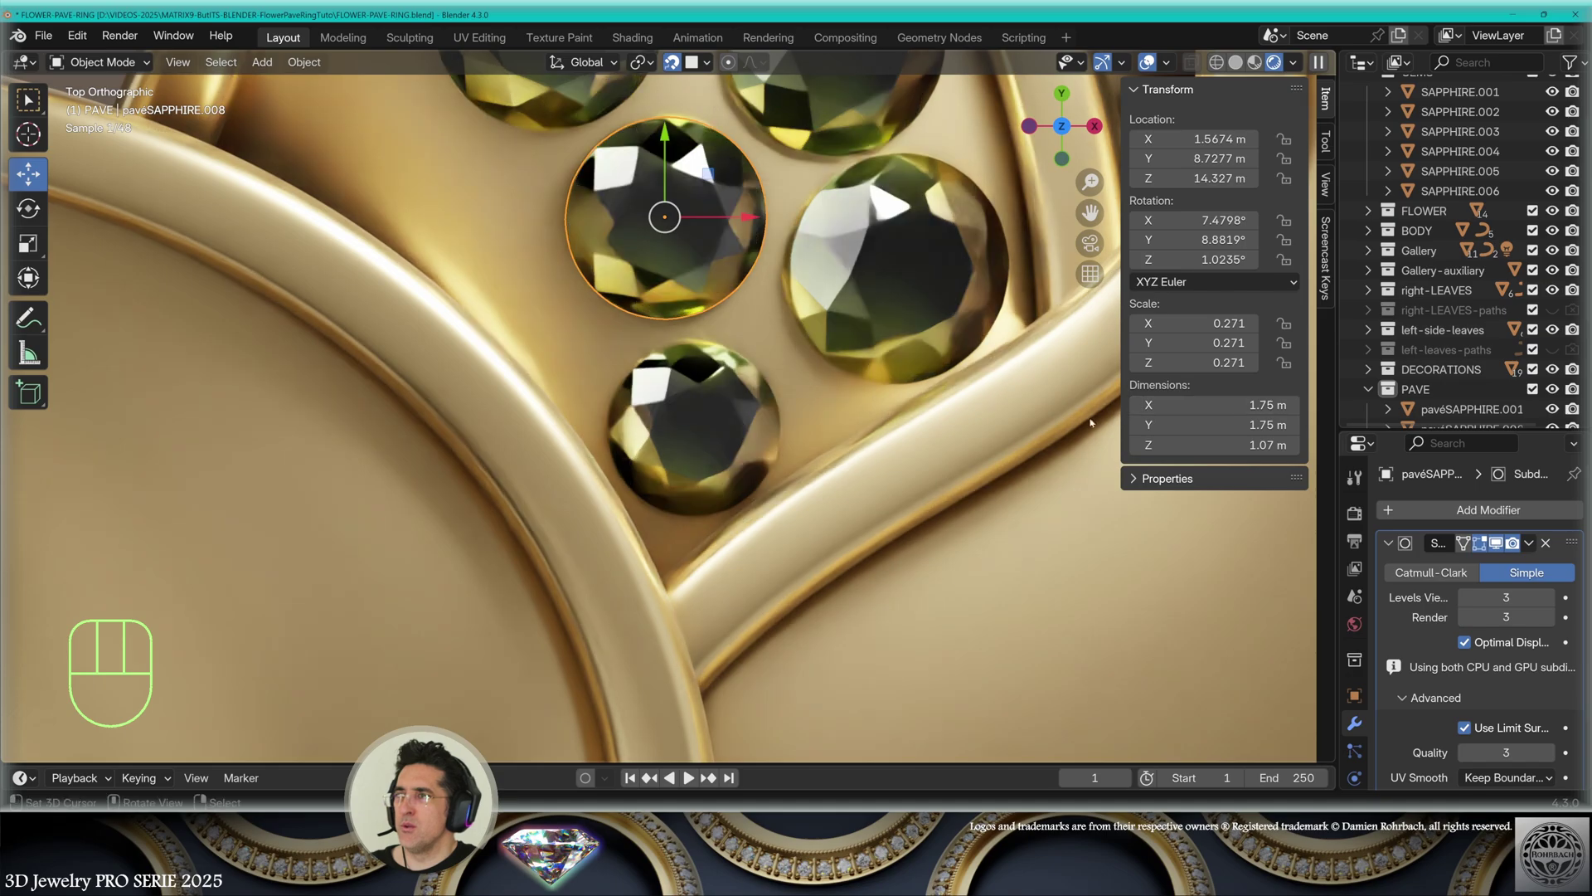
pyautogui.moveTo(843, 401); pyautogui.dragTo(879, 396)
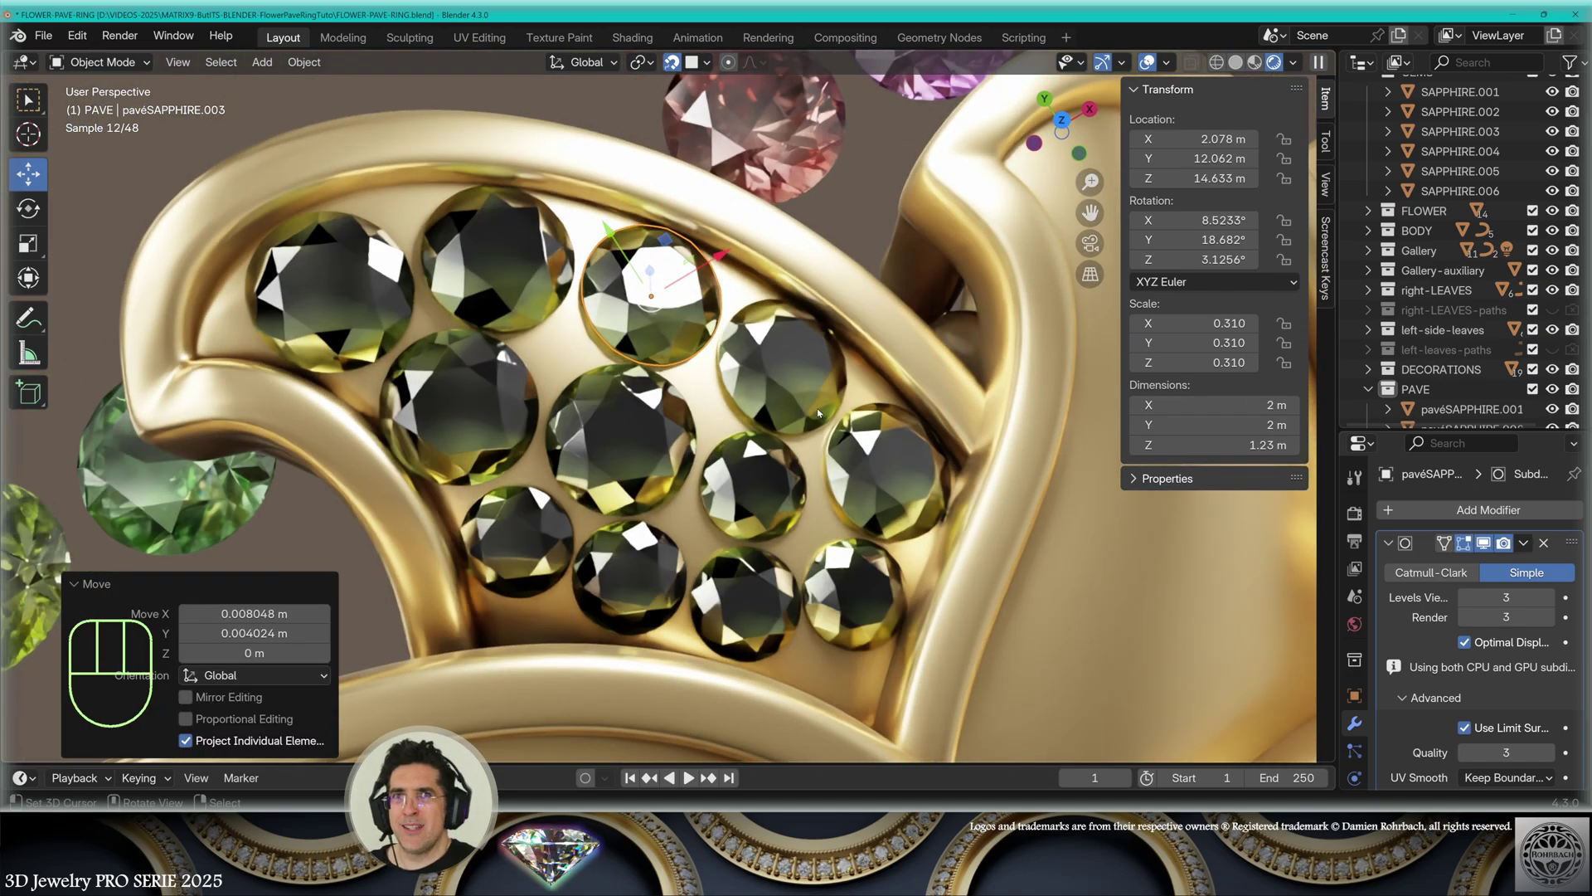
pyautogui.press('g')
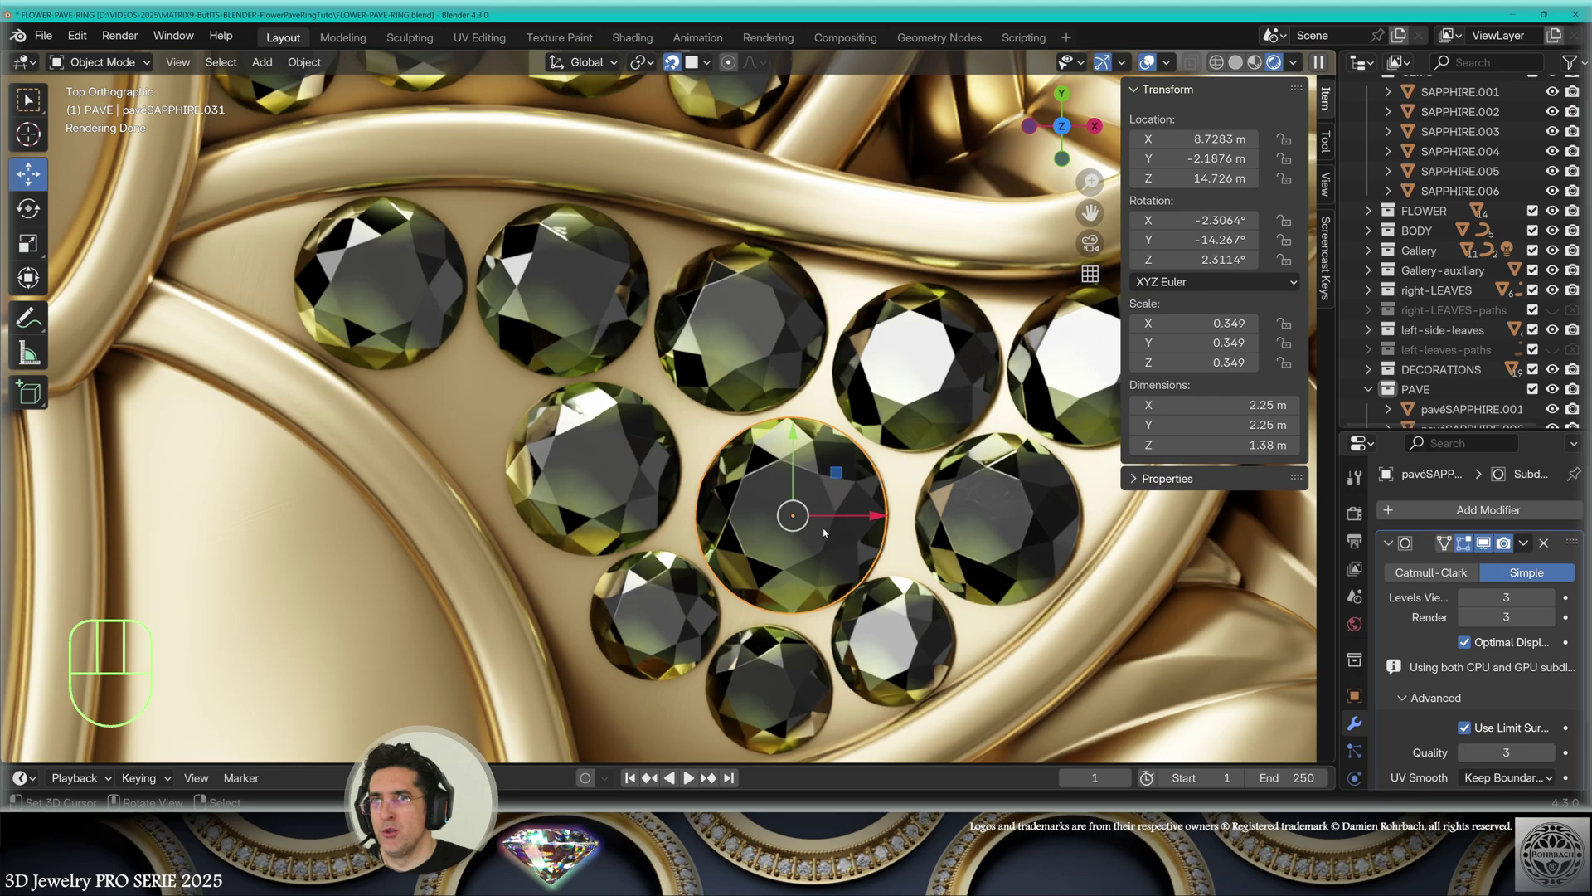
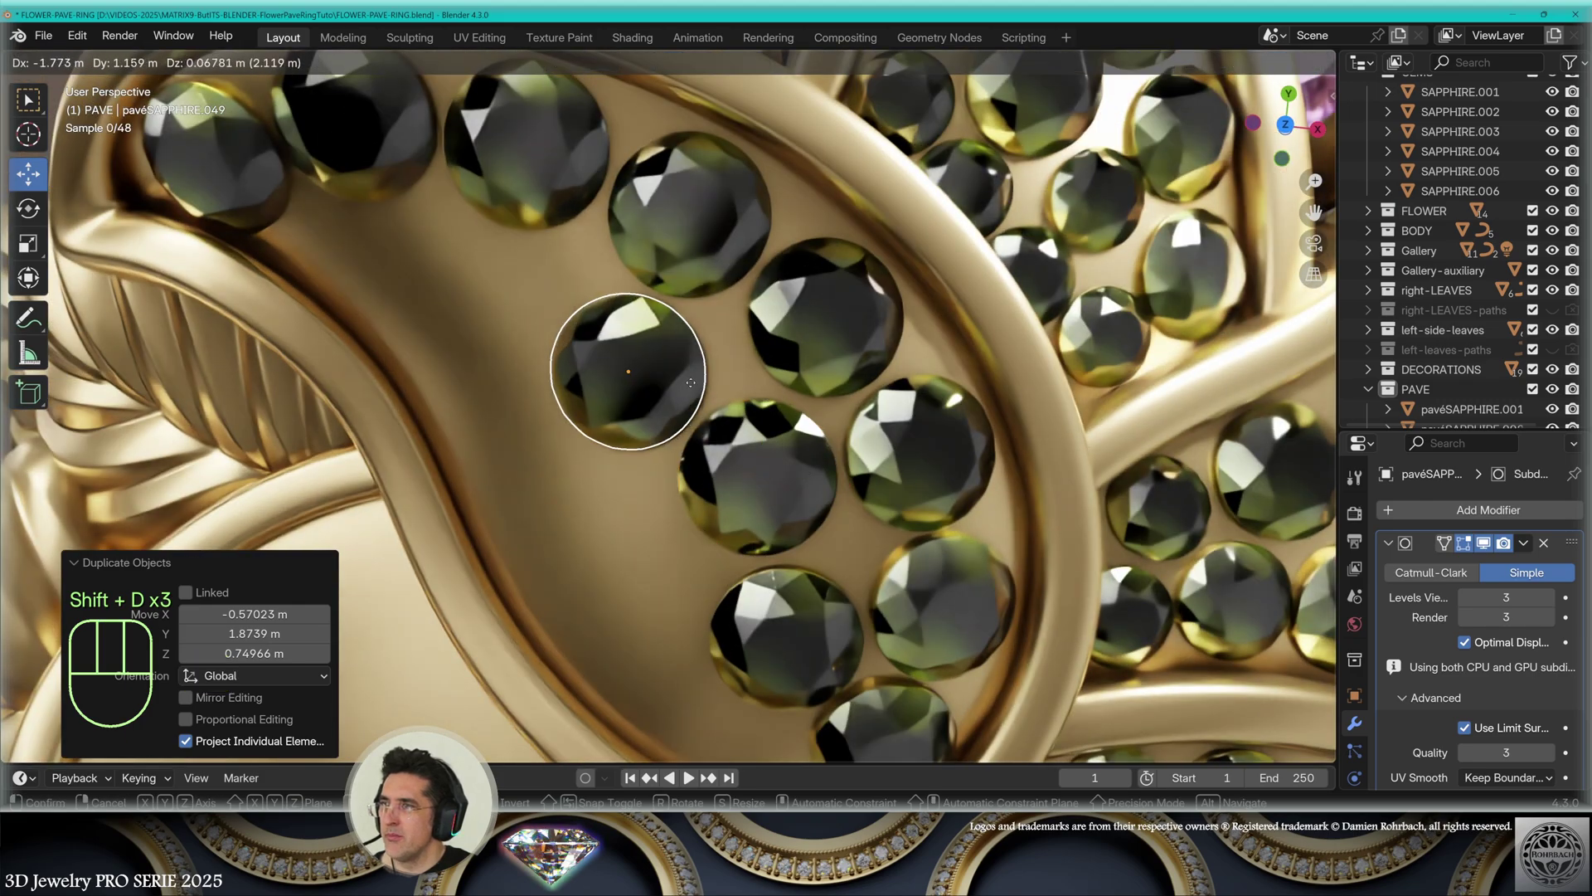
# Duplicate gold grain beads between the pavé gems on the petals and save the file
pyautogui.press('shift+d')
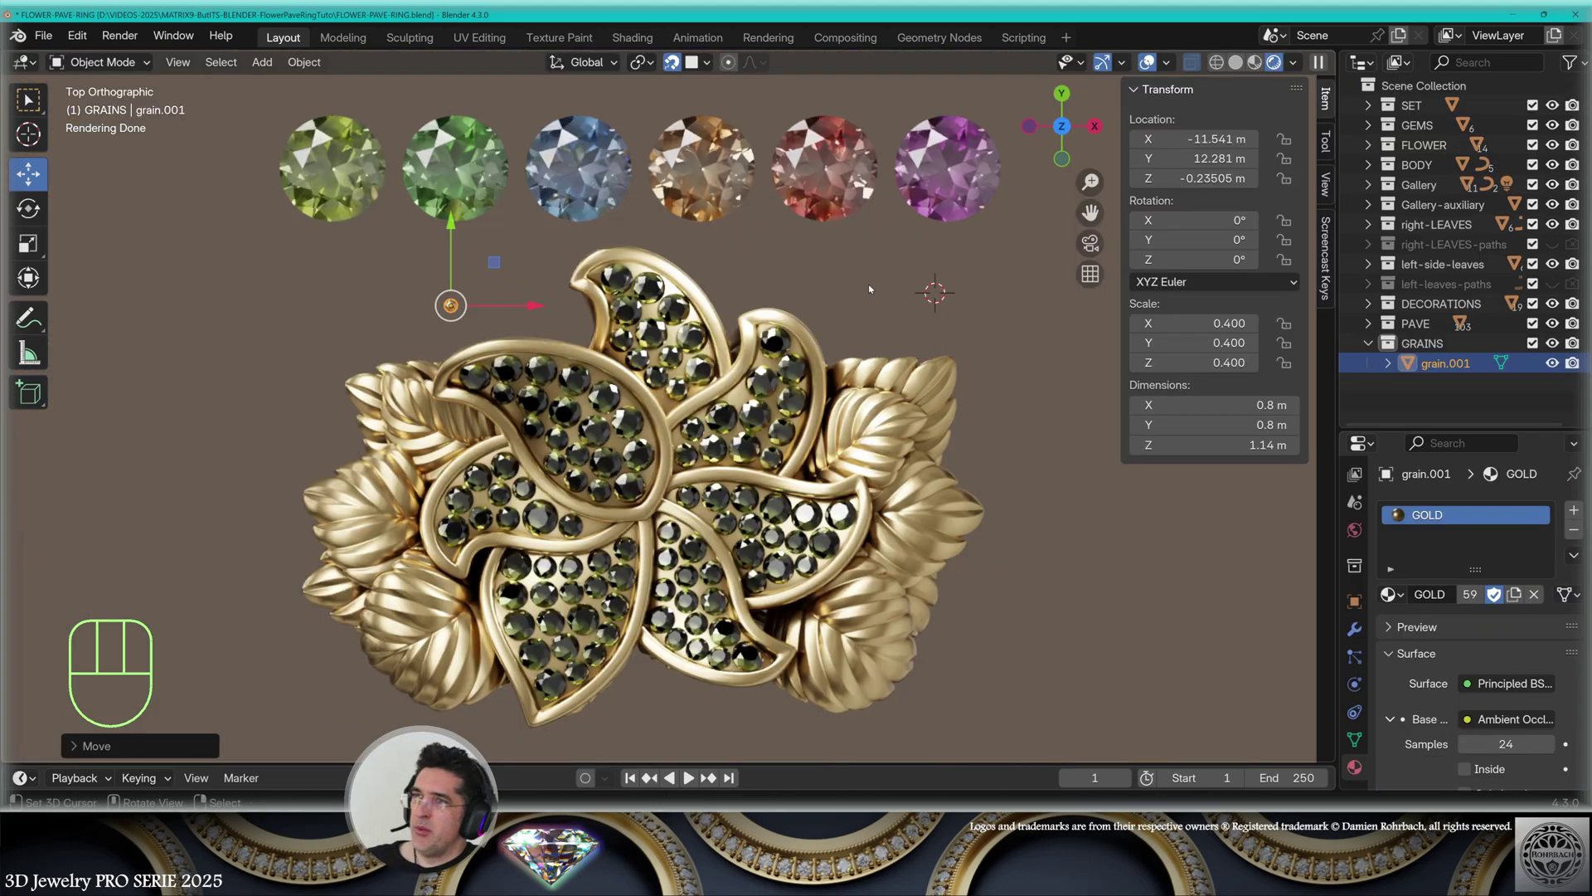
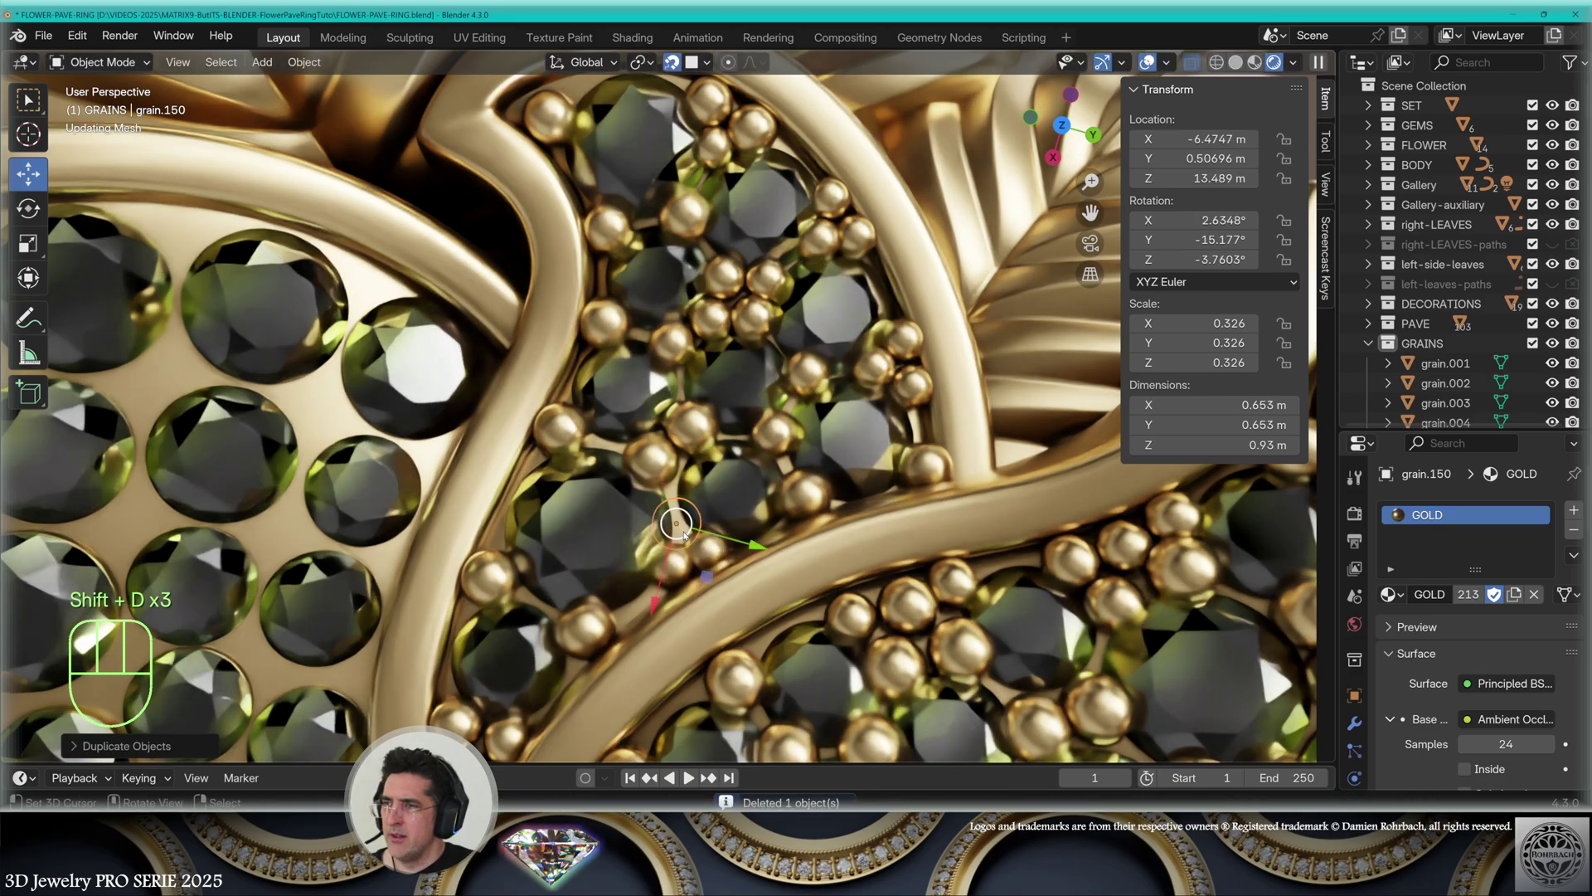
pyautogui.press('alt+a')
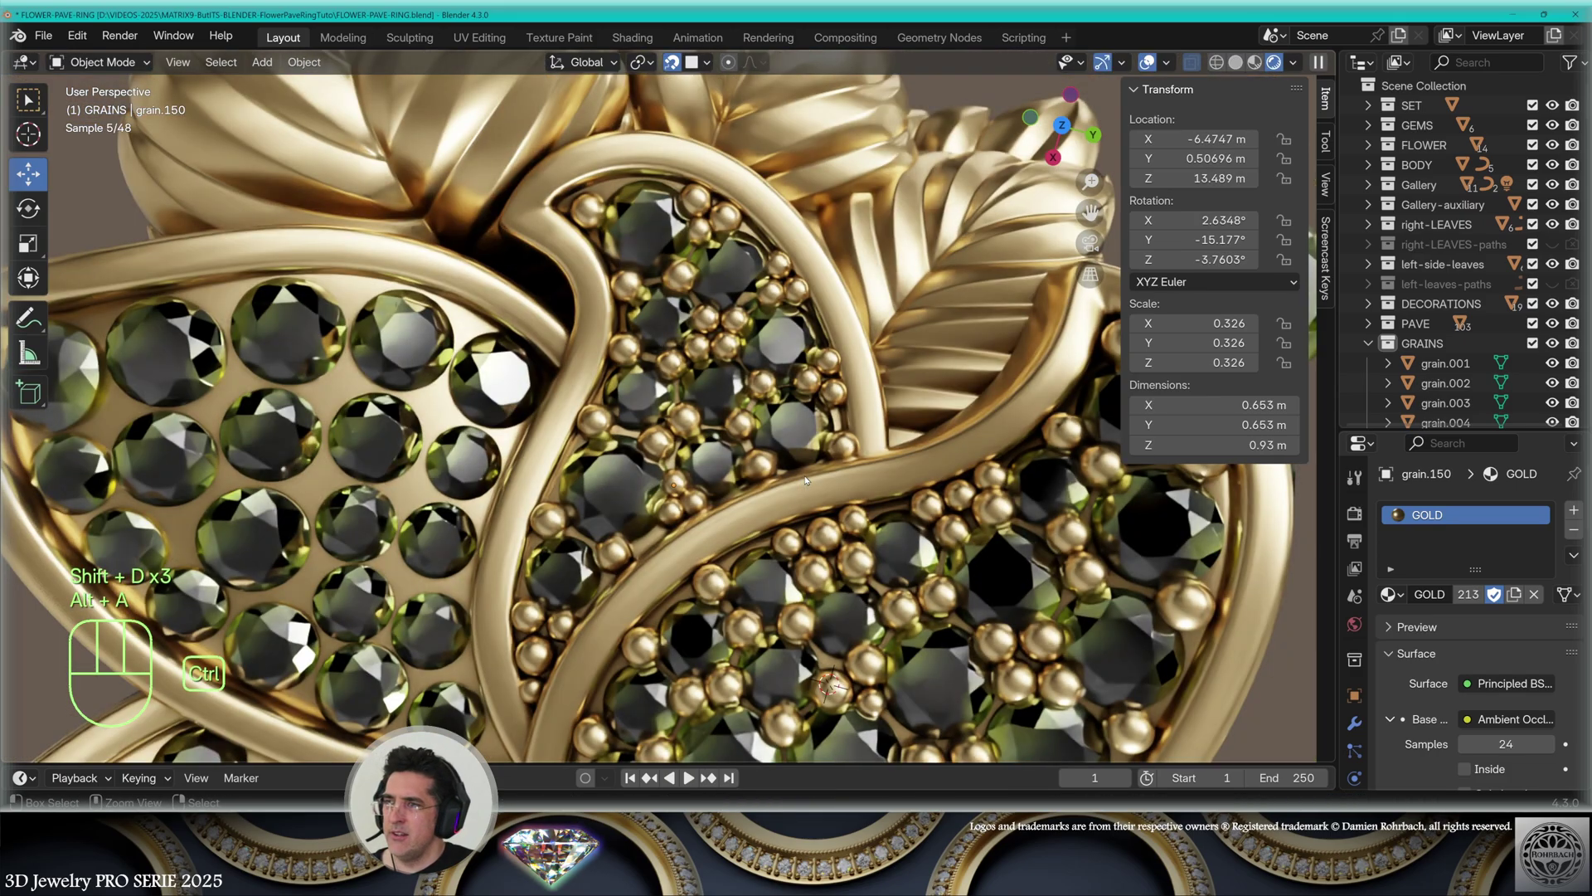
pyautogui.press('ctrl+s')
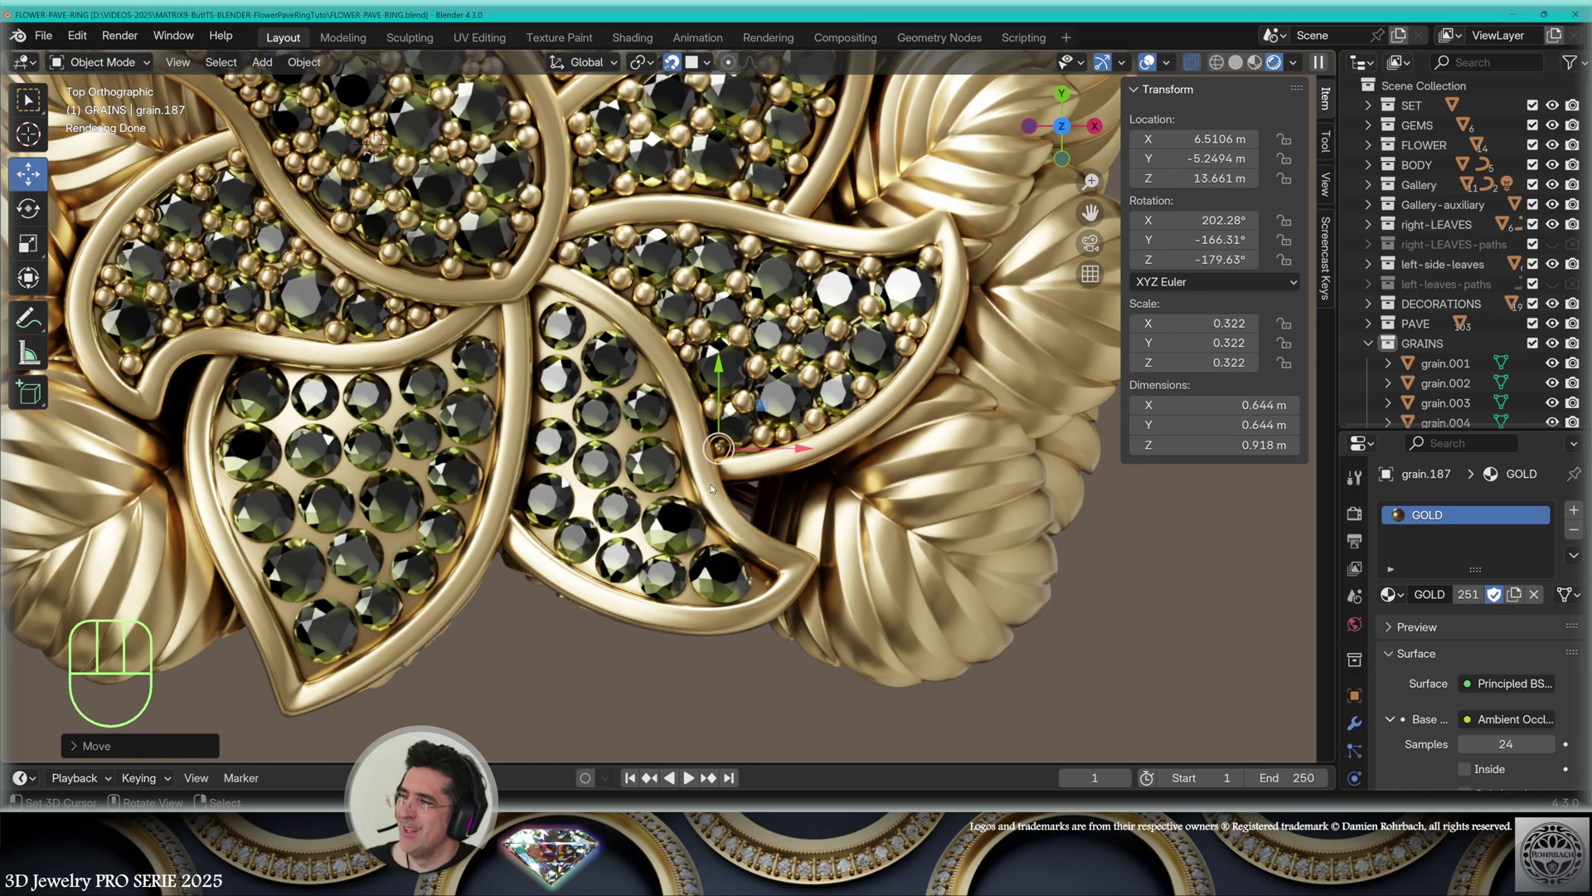
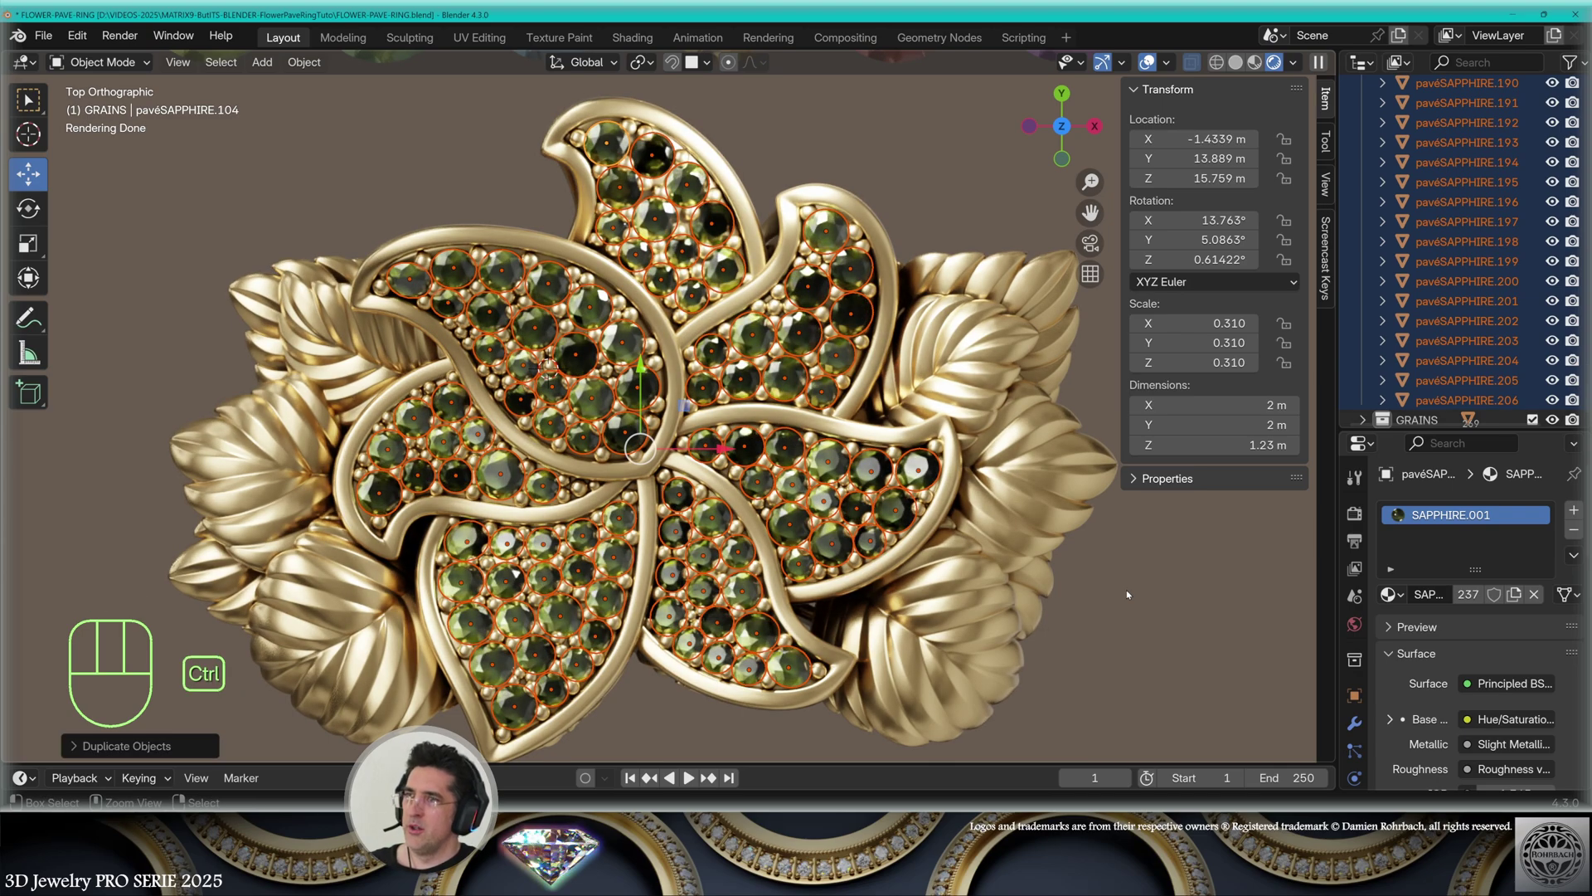
# Join the sapphire copies into one CUTTERS object and start a Boolean modifier on PETAL.001
pyautogui.press('ctrl+j')
pyautogui.press('shift+F2')
pyautogui.press('shift+t')
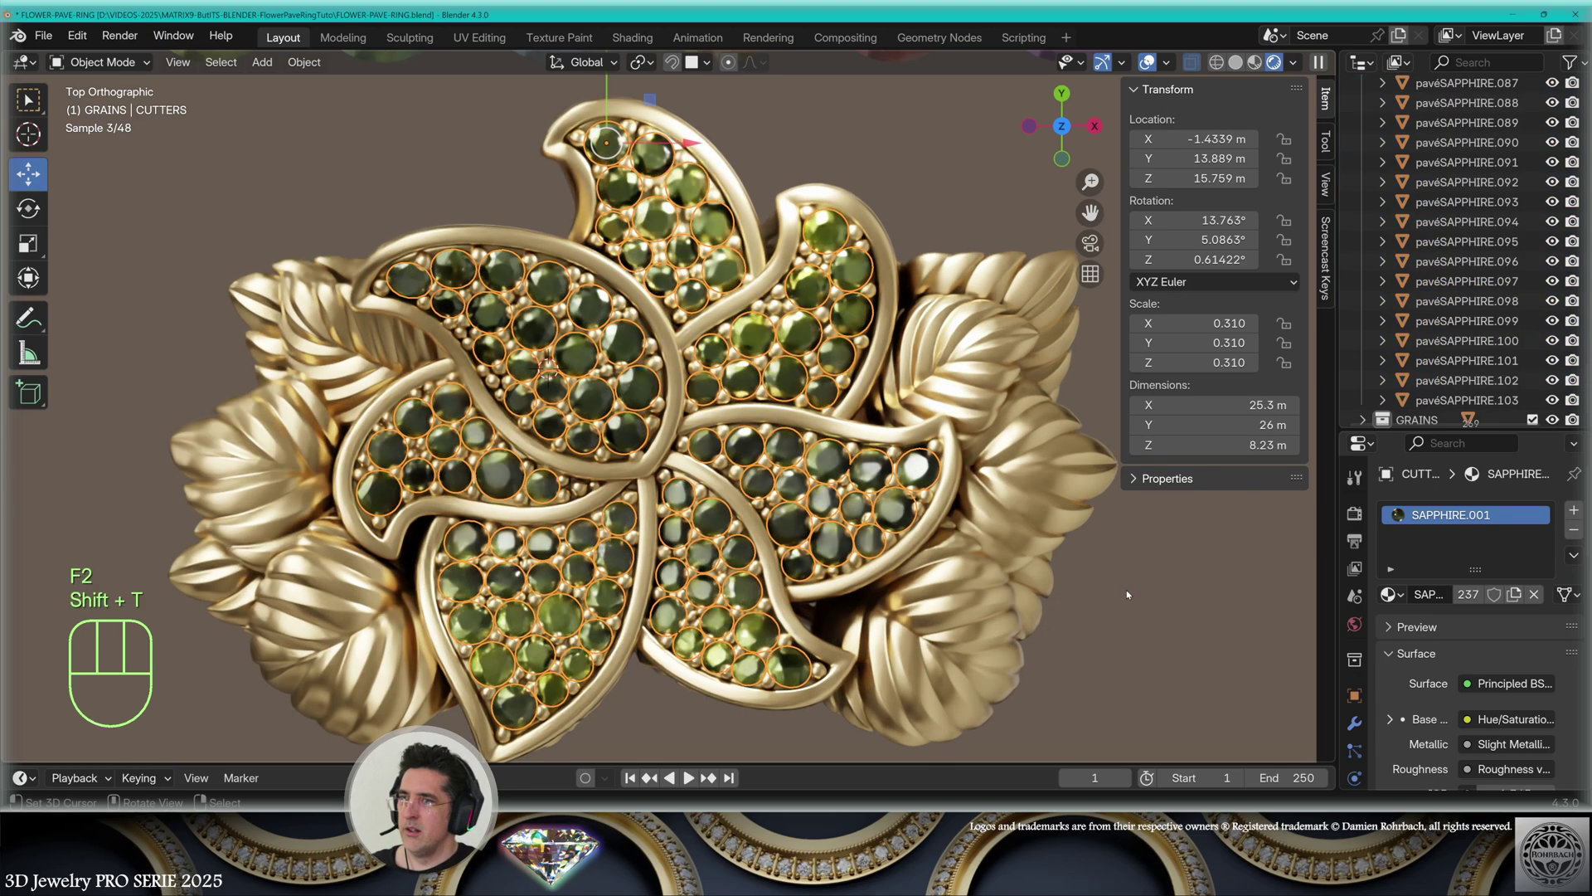
pyautogui.click(1377, 390)
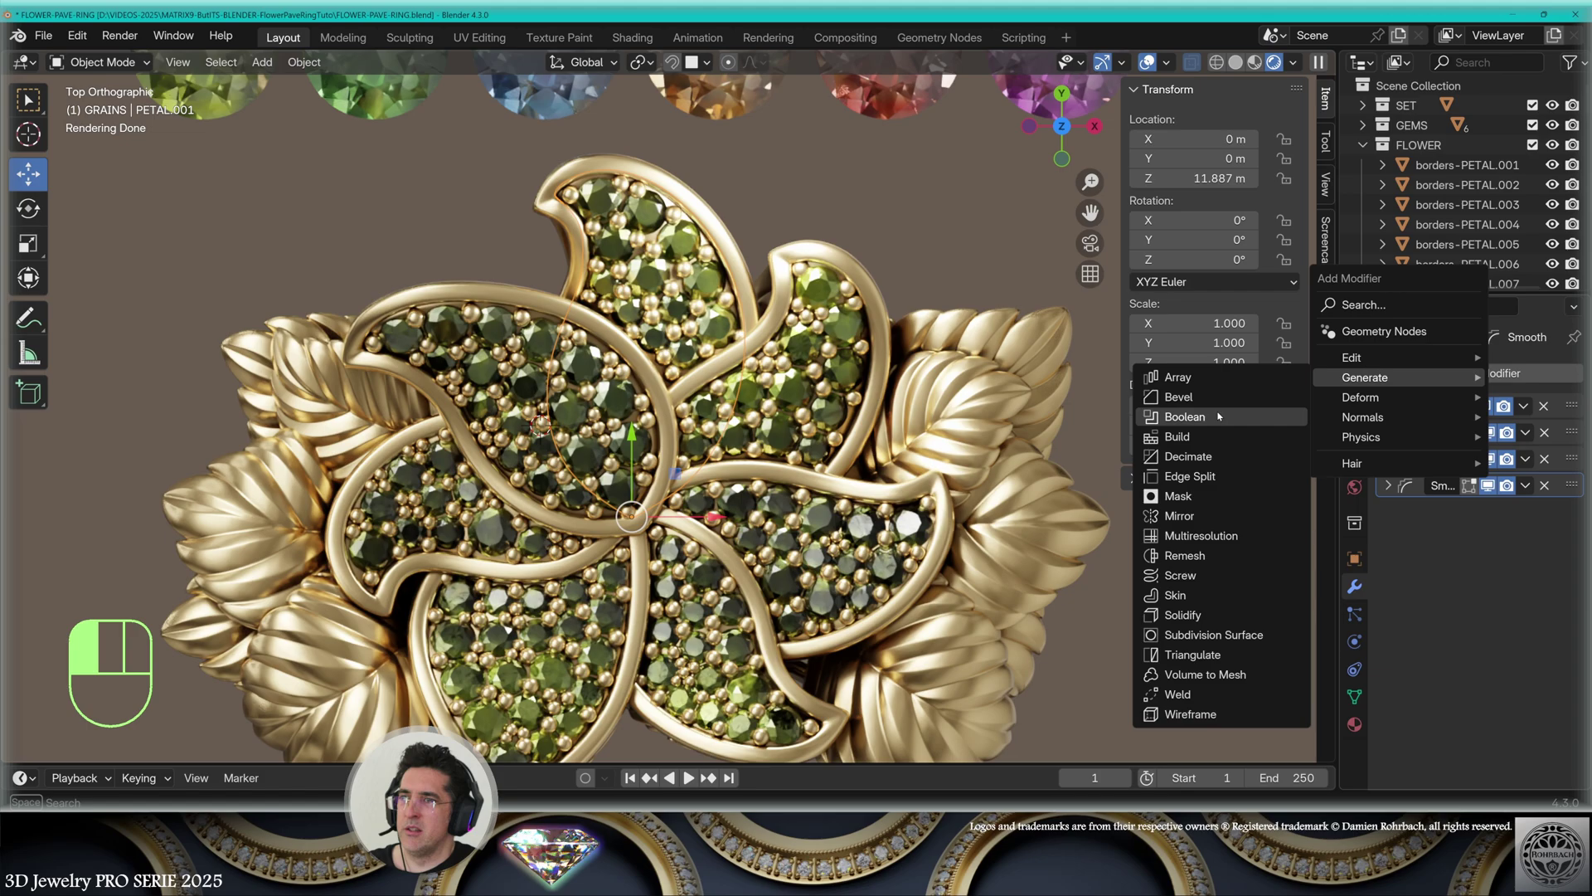
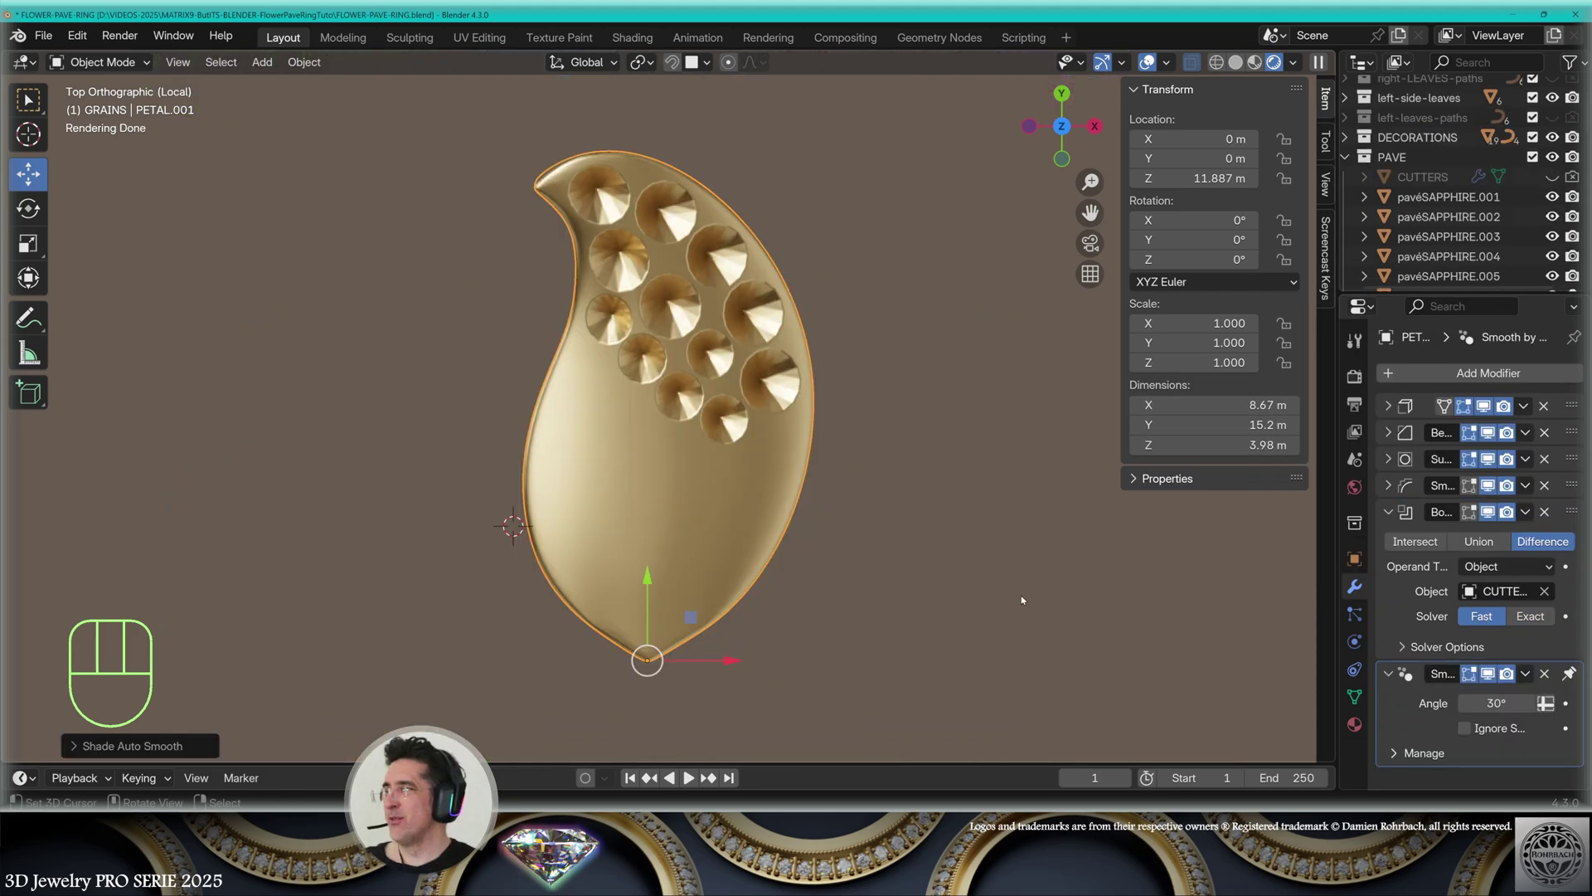
# Orbit to inspect the cone-shaped gem seats carved into all petals
pyautogui.moveTo(940, 524); pyautogui.dragTo(417, 629)
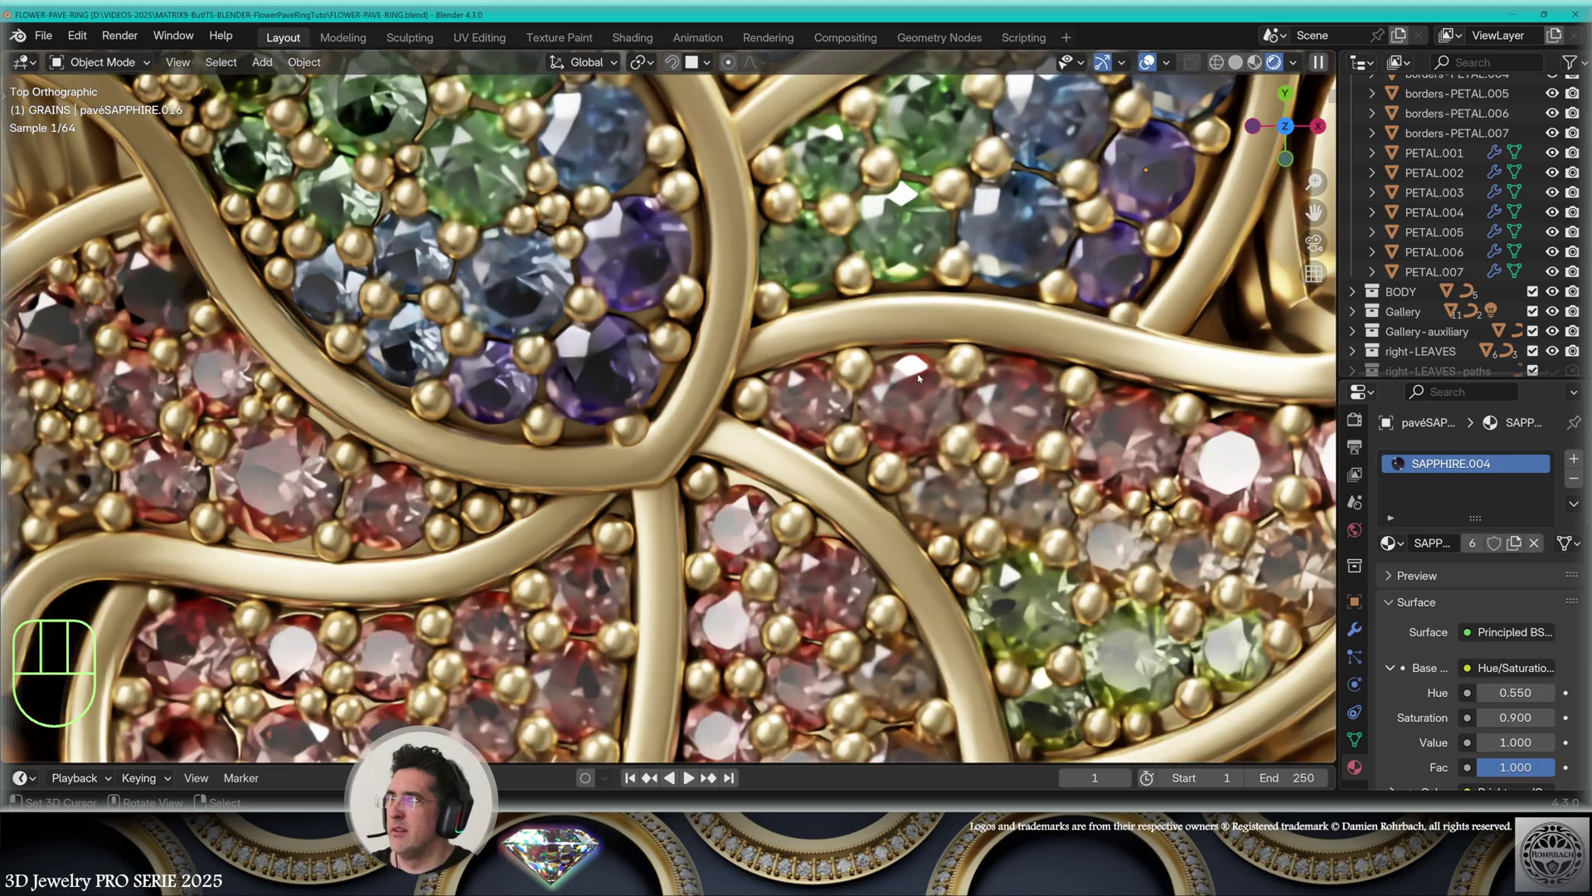